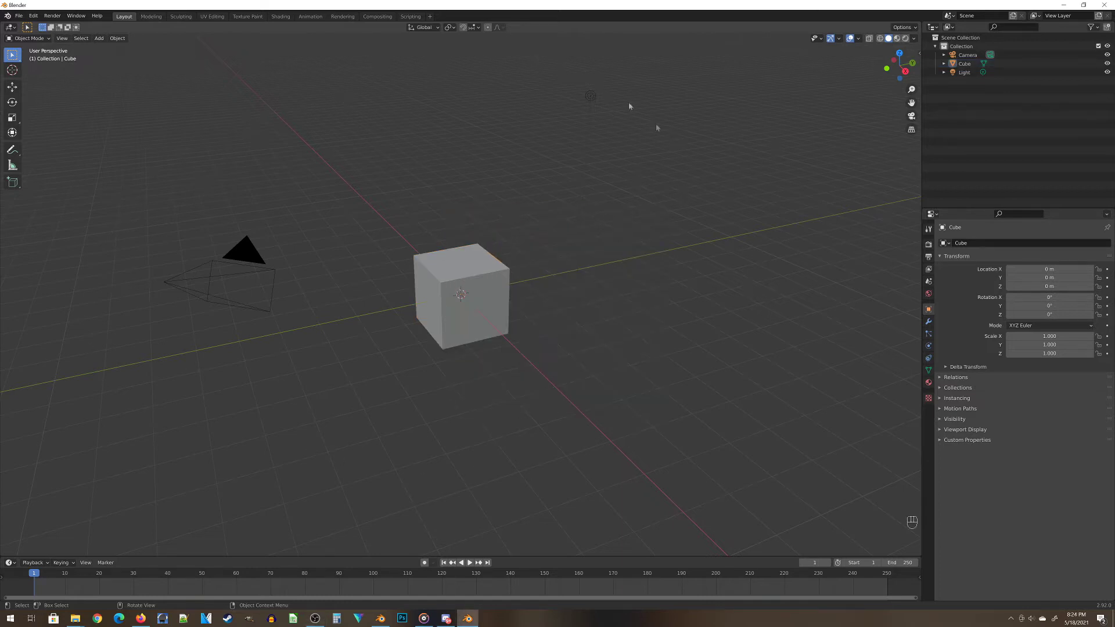
Select everything and delete the default cube, camera and light, leaving an empty scene
{"action": "key", "text": "a"}
{"action": "key", "text": "x"}
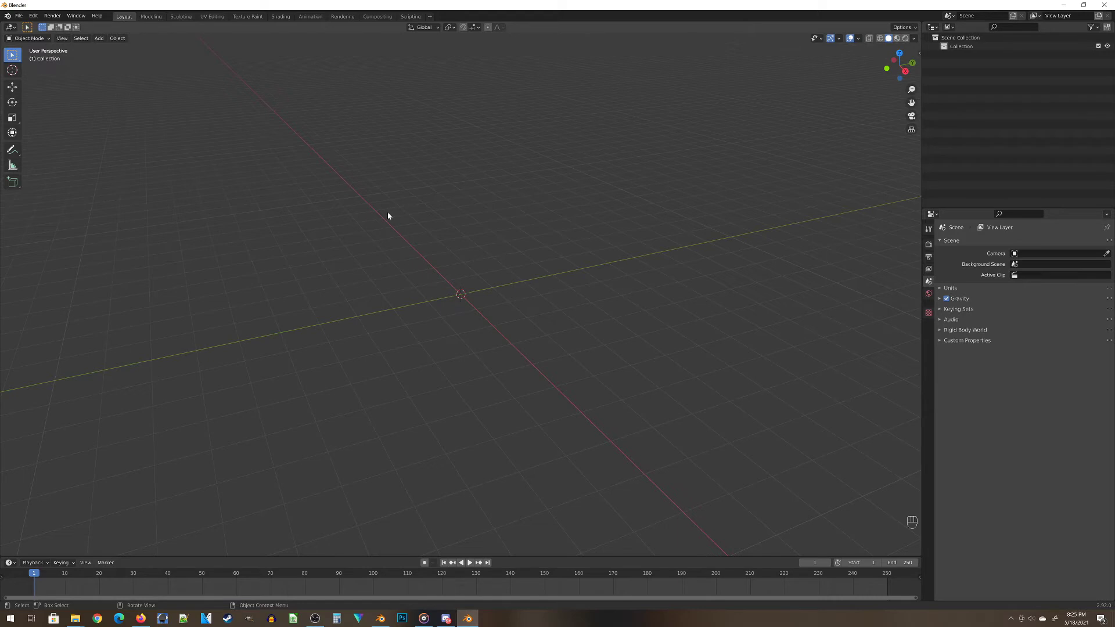
Add an Ico Sphere mesh at the world origin (radius 1.2 m, subdivision 4) and orbit around it
{"action": "key", "text": "shift+a"}
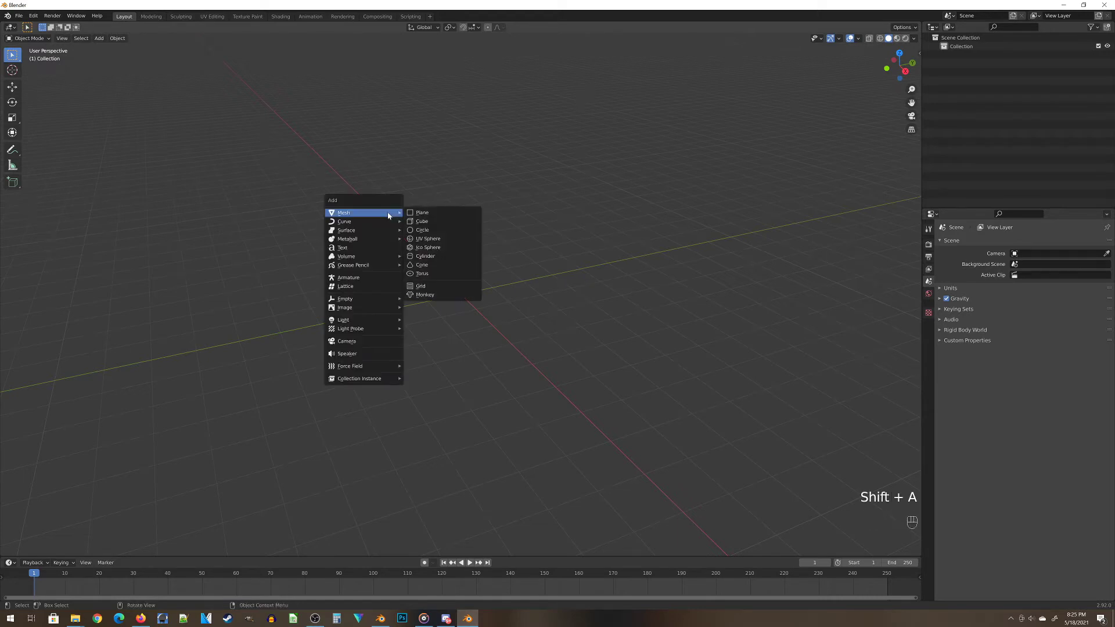
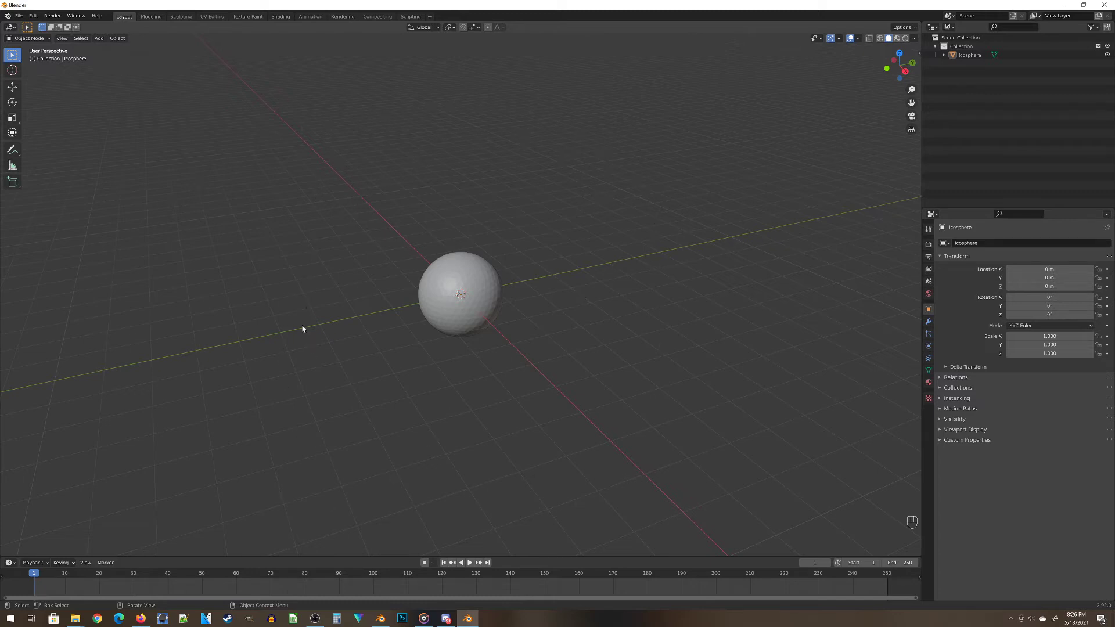
{"action": "left_click_drag", "start_coordinate": [313, 327], "coordinate": [633, 421]}
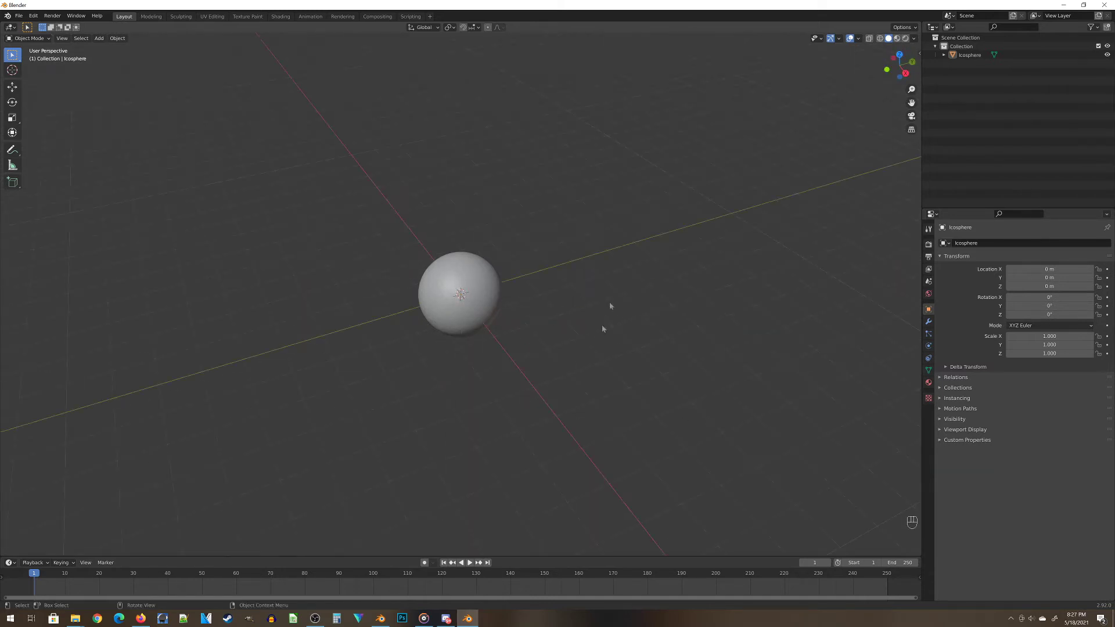
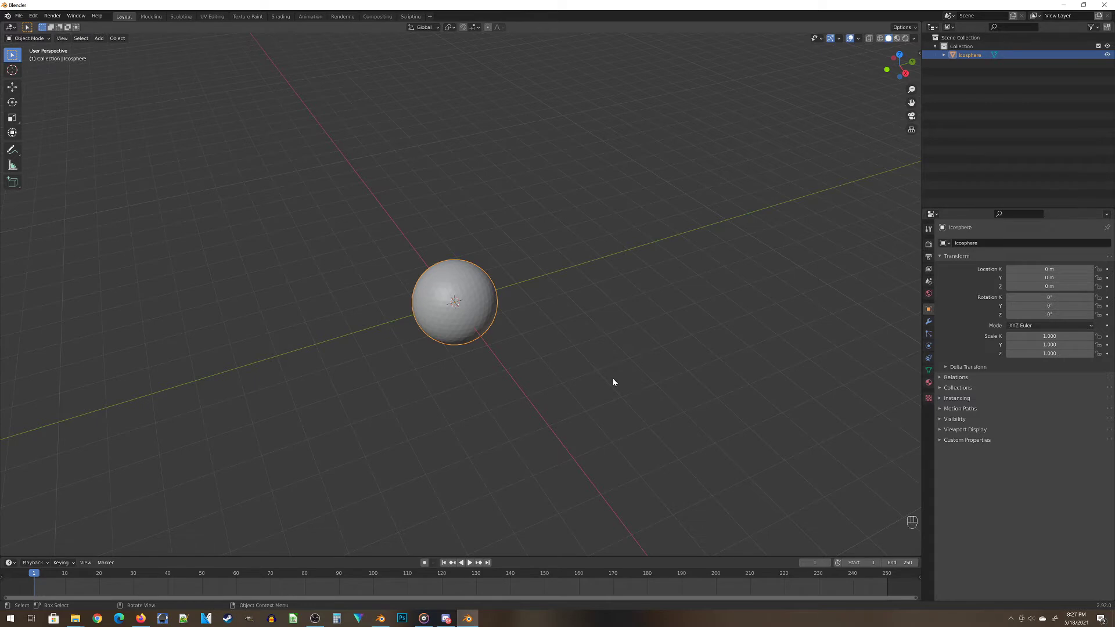
Enter Edit Mode on the icosphere so a single lower-edge vertex can be picked
{"action": "key", "text": "Tab"}
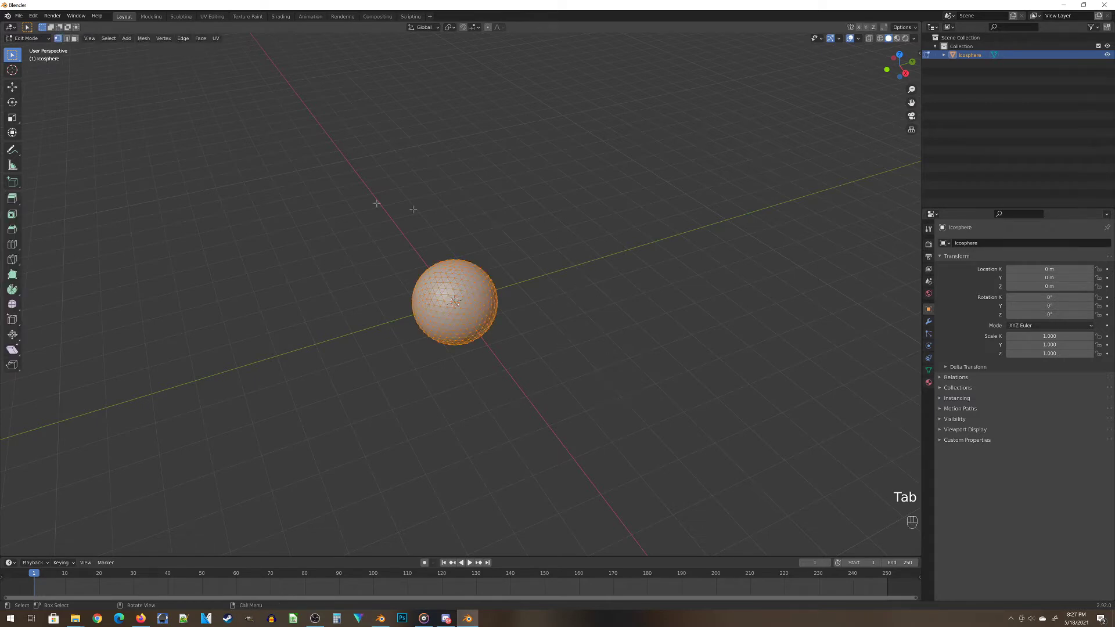
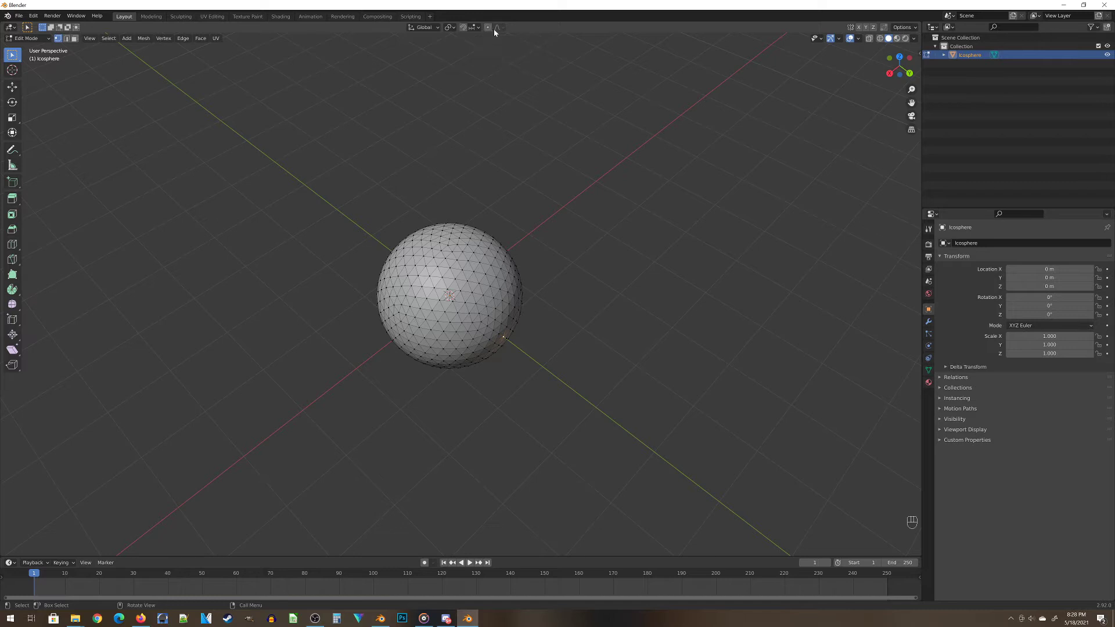
Enable proportional editing with Sphere falloff and scale the vertex region to about 0.819, denting the surface
{"action": "left_click", "coordinate": [488, 33]}
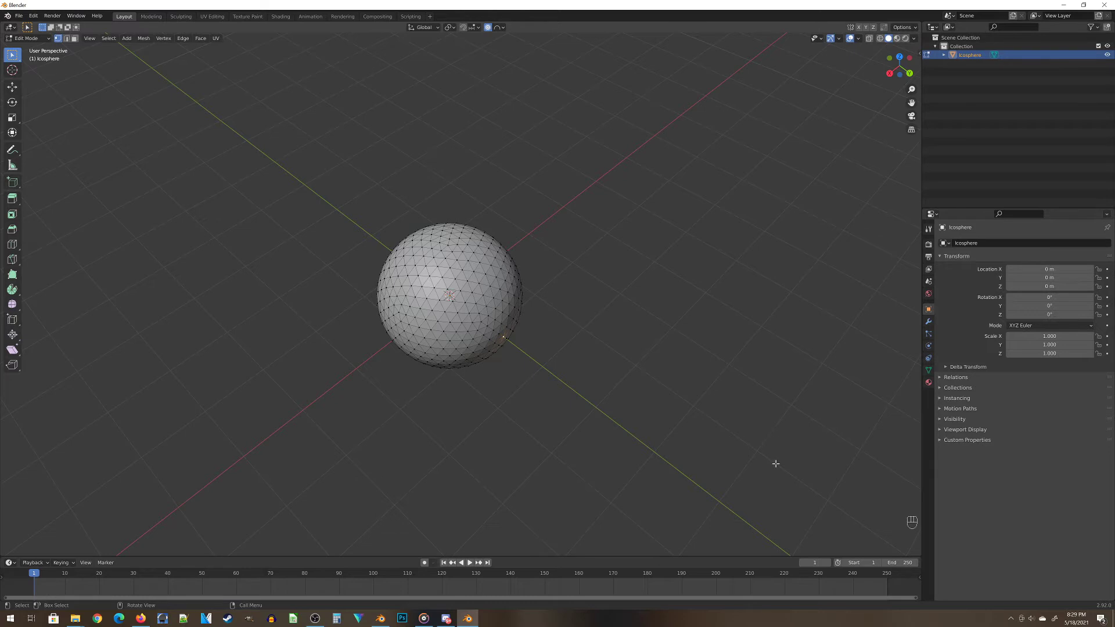
{"action": "key", "text": "s"}
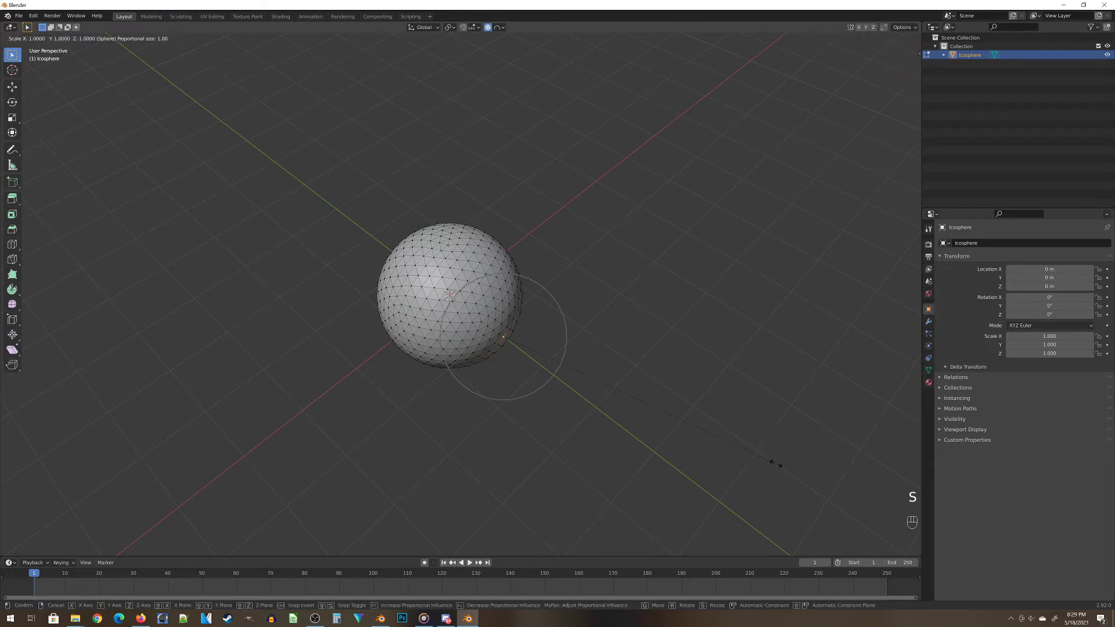
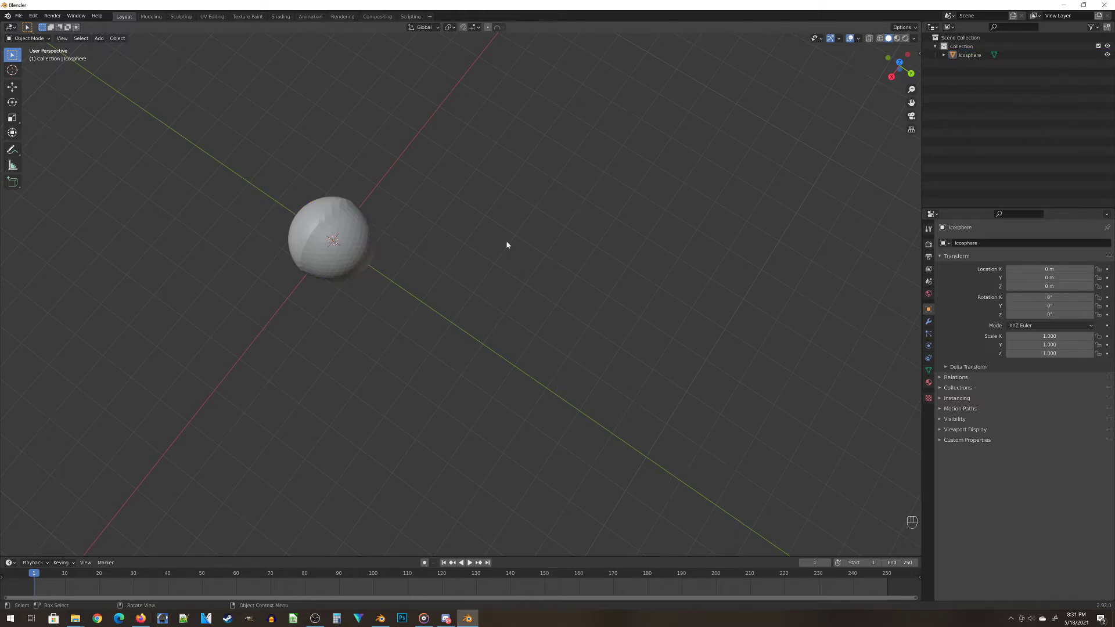
Show the sidebar with the dented icosphere's transform values back in Object Mode
{"action": "key", "text": "n"}
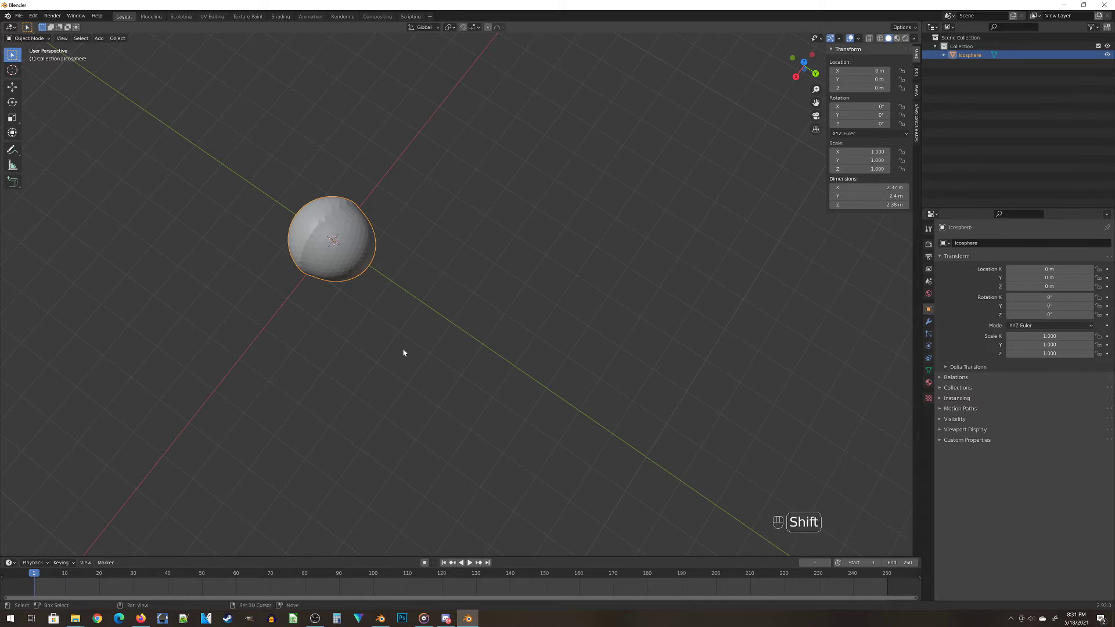
Duplicate the dented icosphere and place the copy about 1.59 m along the Y axis beside the original
{"action": "key", "text": "shift+d"}
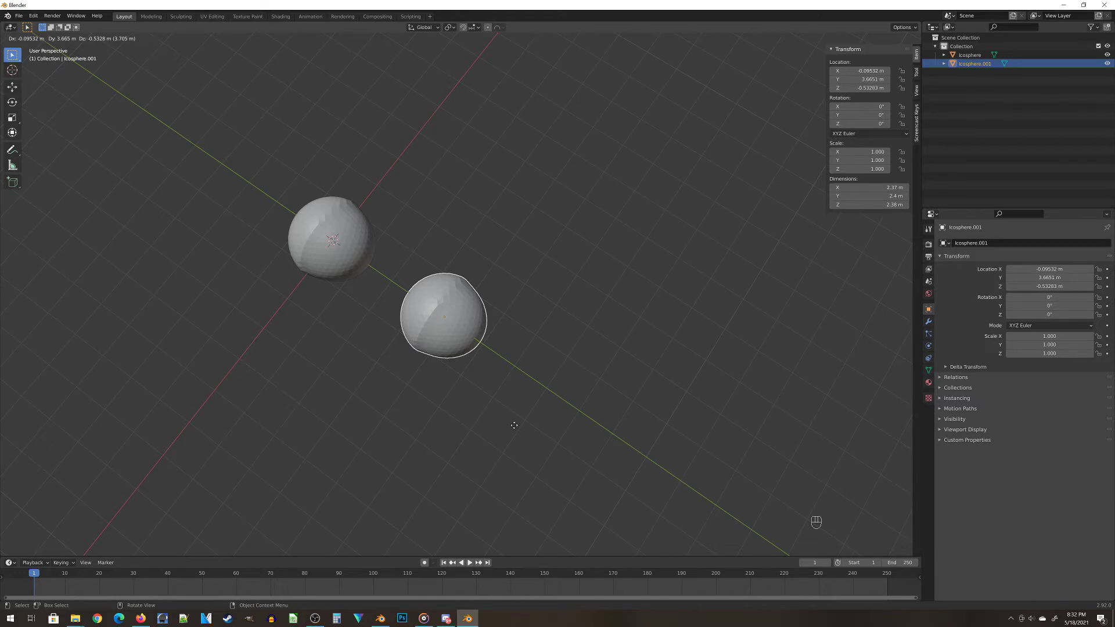
{"action": "key", "text": "shift+d"}
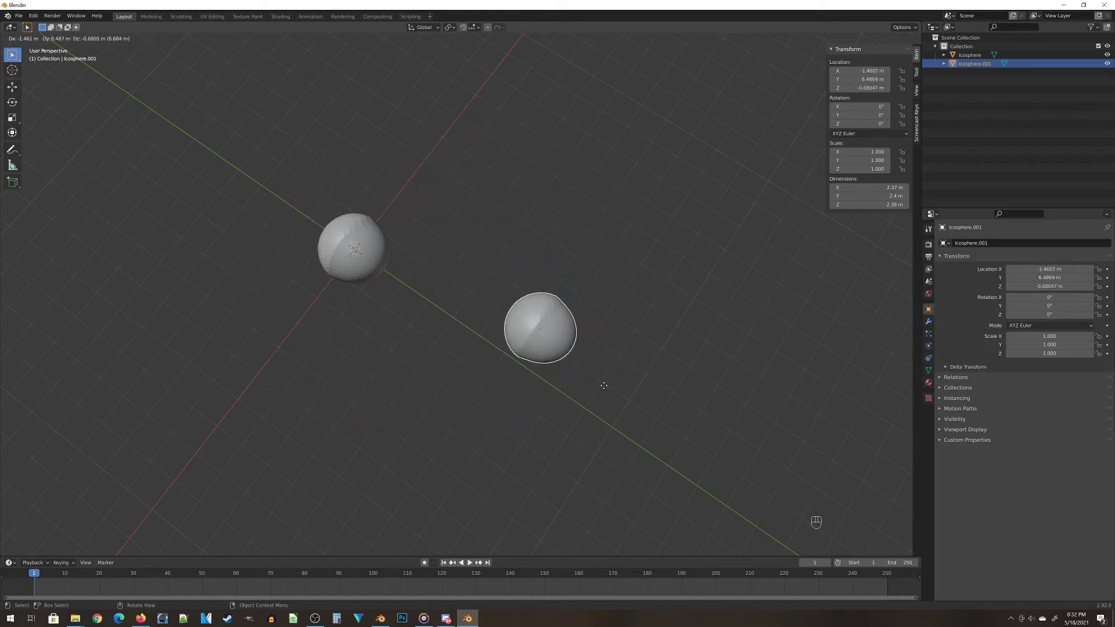
{"action": "key", "text": "y"}
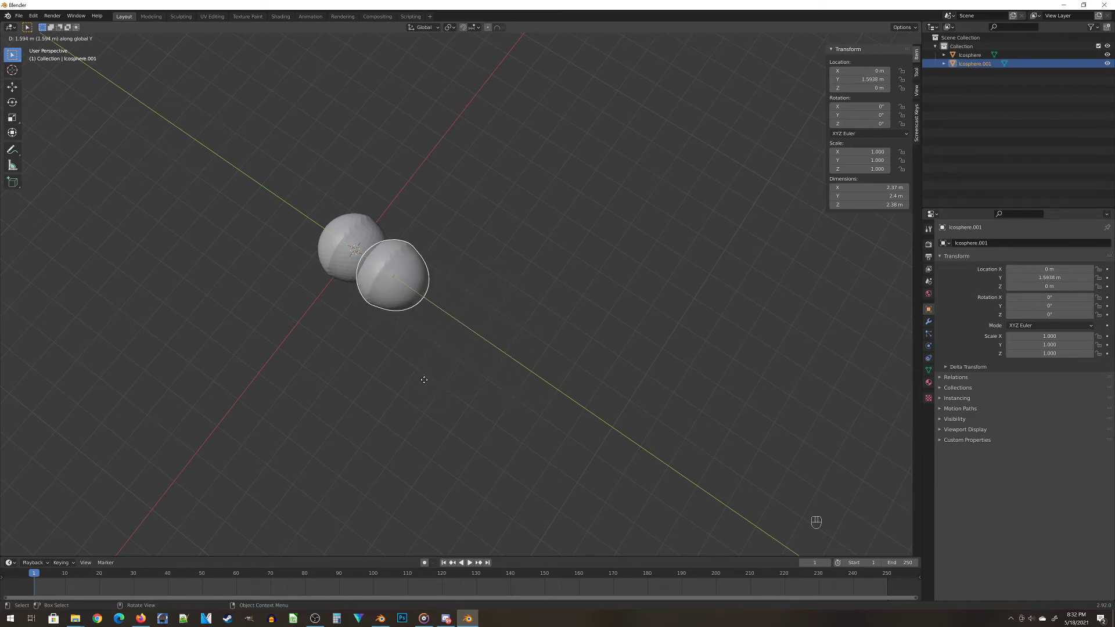
{"action": "left_click", "coordinate": [427, 382]}
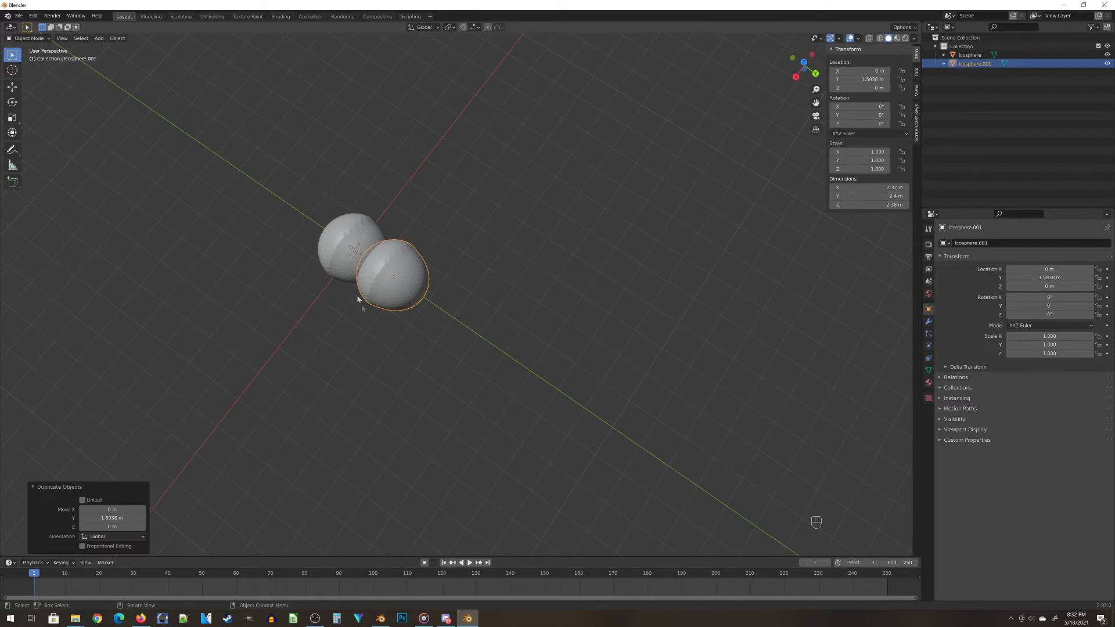
Shrink the first icosphere copy slightly to about 0.906 scale
{"action": "left_click_drag", "start_coordinate": [326, 335], "coordinate": [378, 371]}
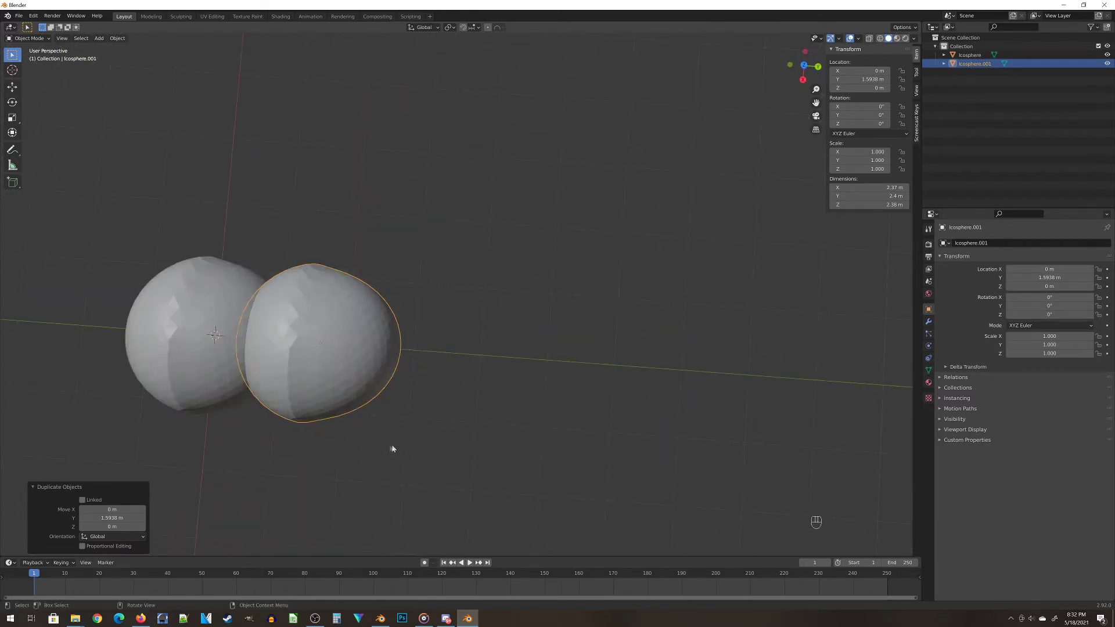
{"action": "middle_click", "coordinate": [410, 418]}
{"action": "left_click_drag", "start_coordinate": [416, 463], "coordinate": [420, 418]}
{"action": "middle_click", "coordinate": [572, 424]}
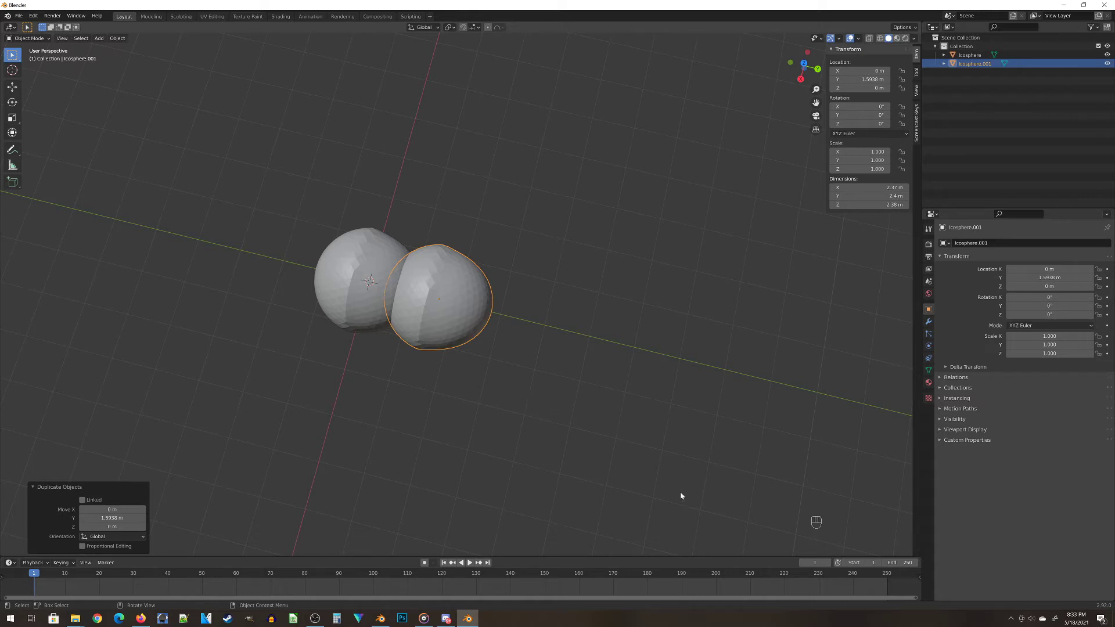
{"action": "key", "text": "s"}
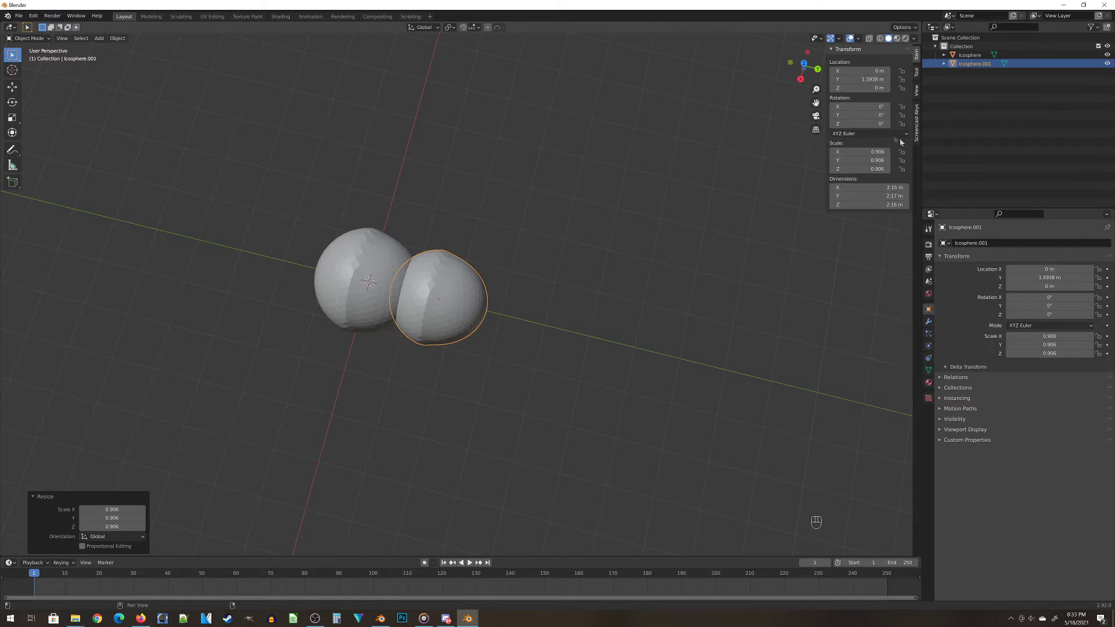
{"action": "left_click_drag", "start_coordinate": [445, 416], "coordinate": [489, 273]}
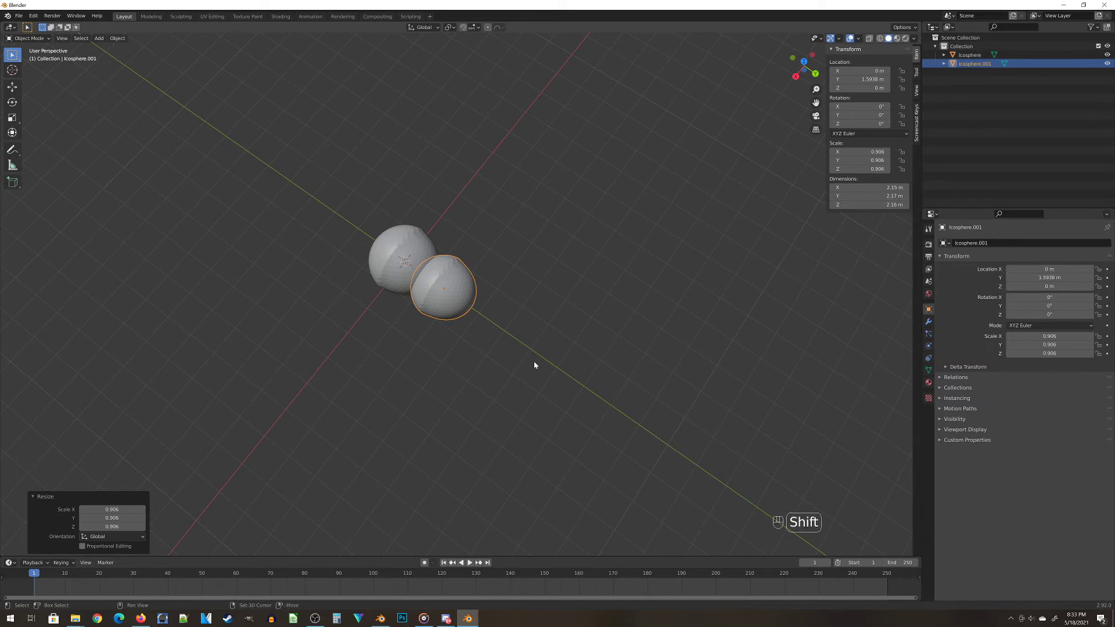
Duplicate a third sphere about 3.2 m along Y and scale it down to about 0.8
{"action": "key", "text": "shift+d"}
{"action": "key", "text": "y"}
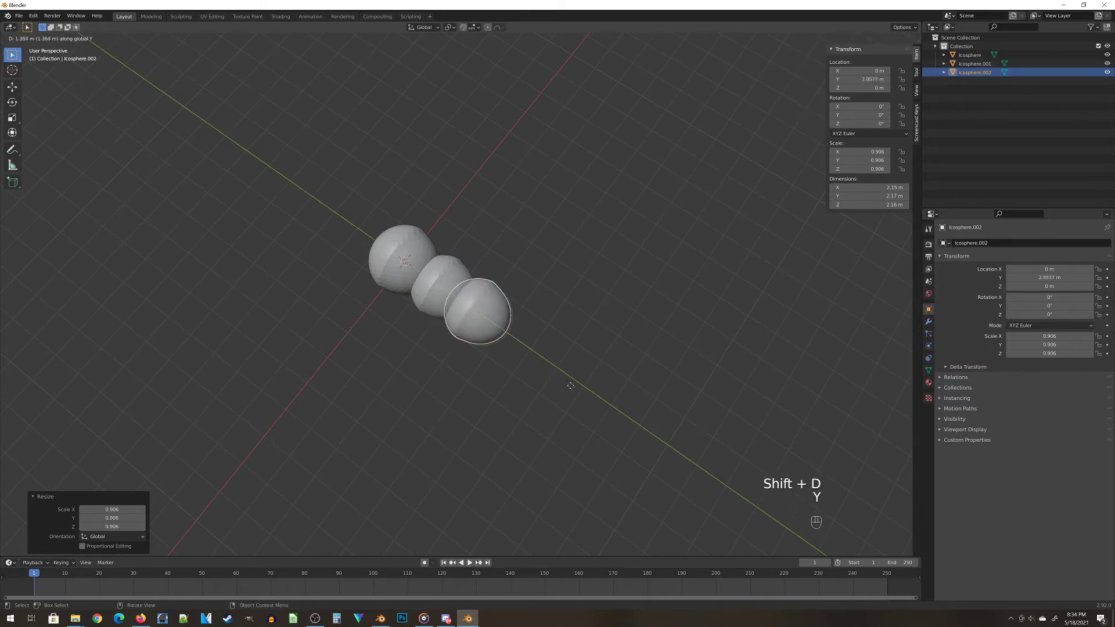
{"action": "key", "text": "s"}
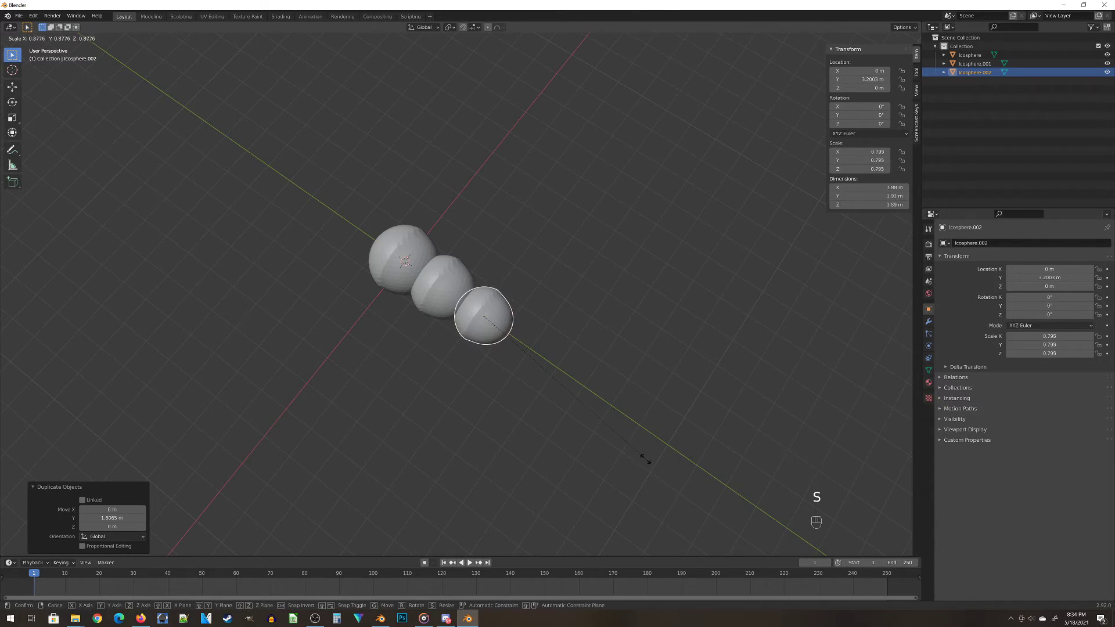
Move the third sphere back along Y to about 3.12 m, closing the gap in the chain
{"action": "middle_click", "coordinate": [537, 417]}
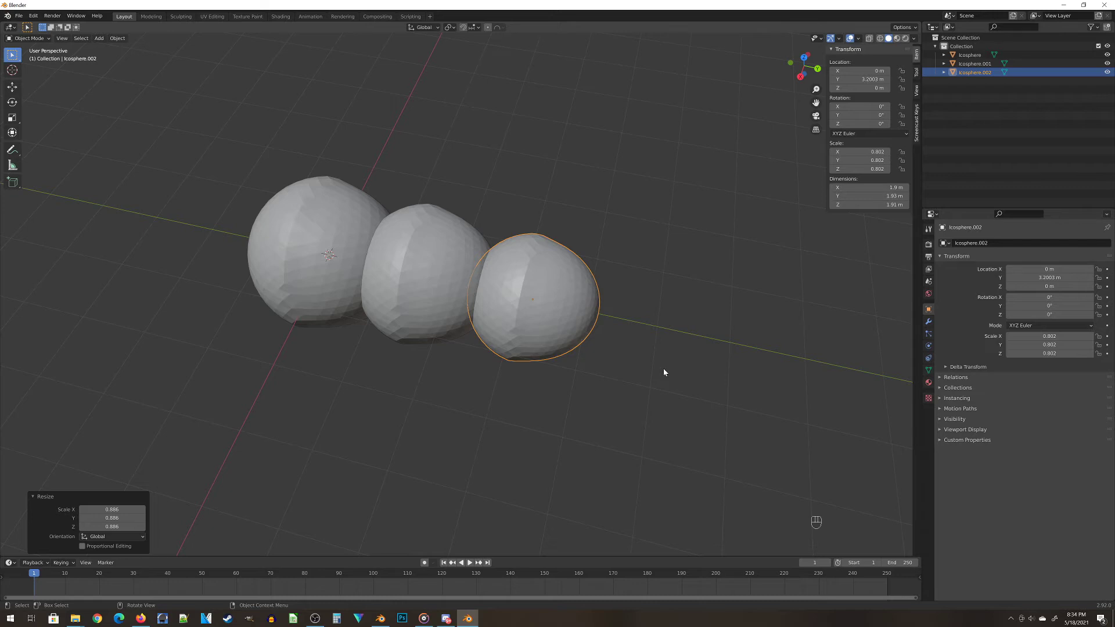
{"action": "key", "text": "g"}
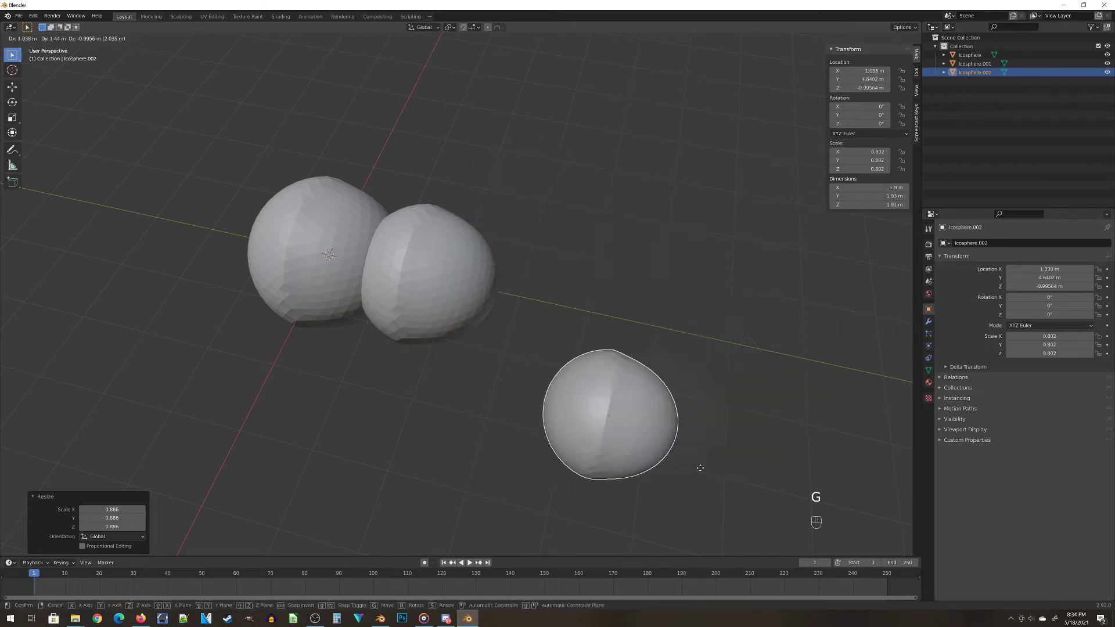
{"action": "key", "text": "y"}
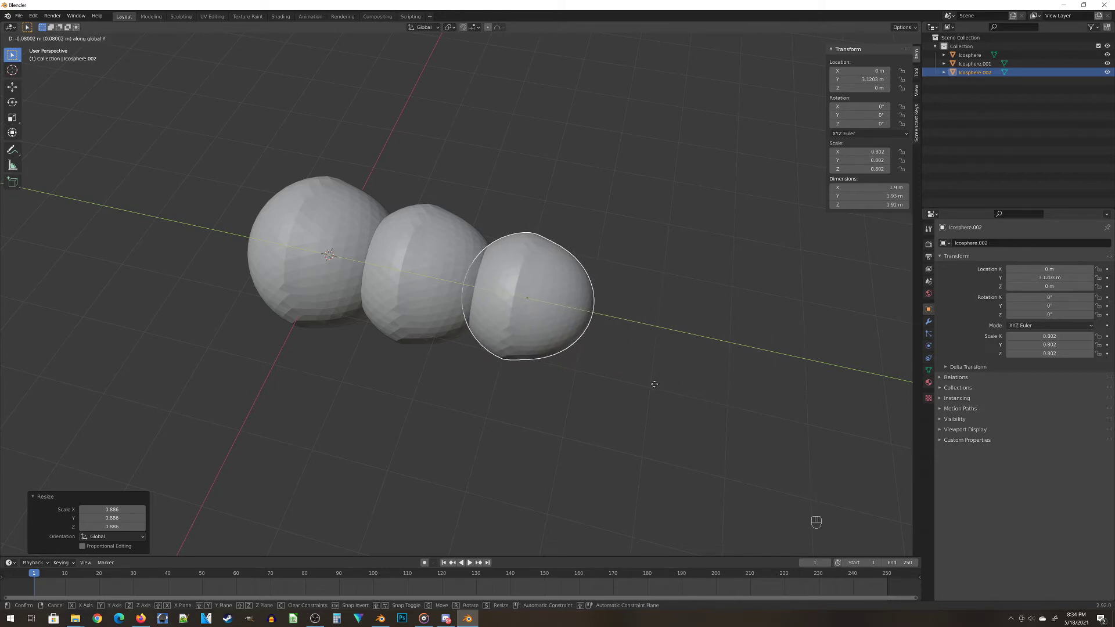
{"action": "middle_click", "coordinate": [642, 319]}
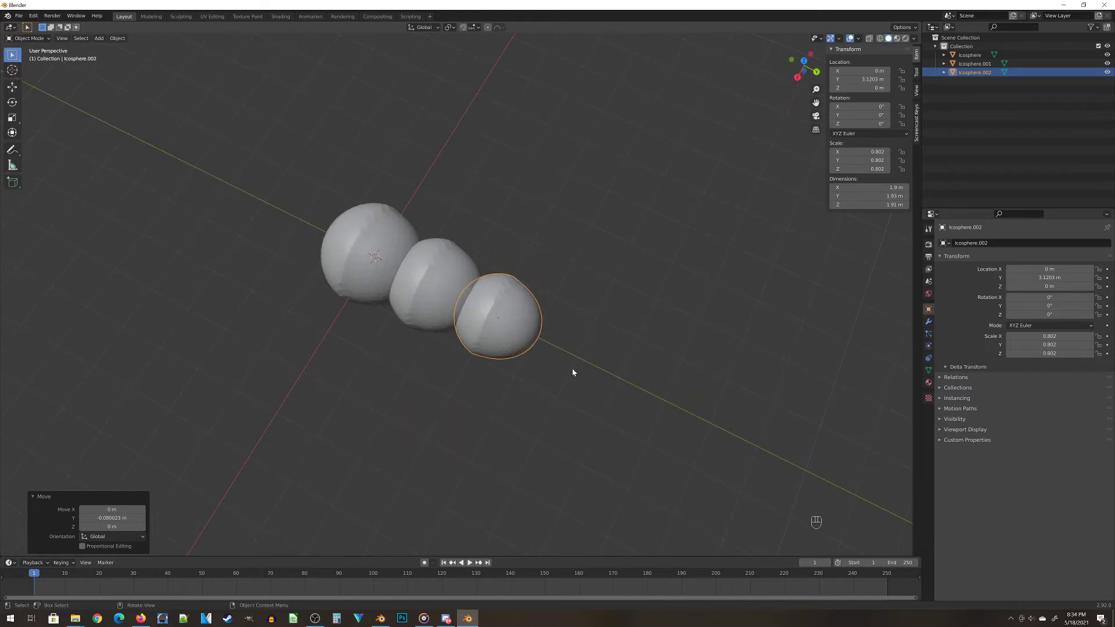
{"action": "key", "text": "shift+d"}
{"action": "left_click_drag", "start_coordinate": [569, 421], "coordinate": [391, 438]}
{"action": "left_click_drag", "start_coordinate": [573, 418], "coordinate": [486, 440]}
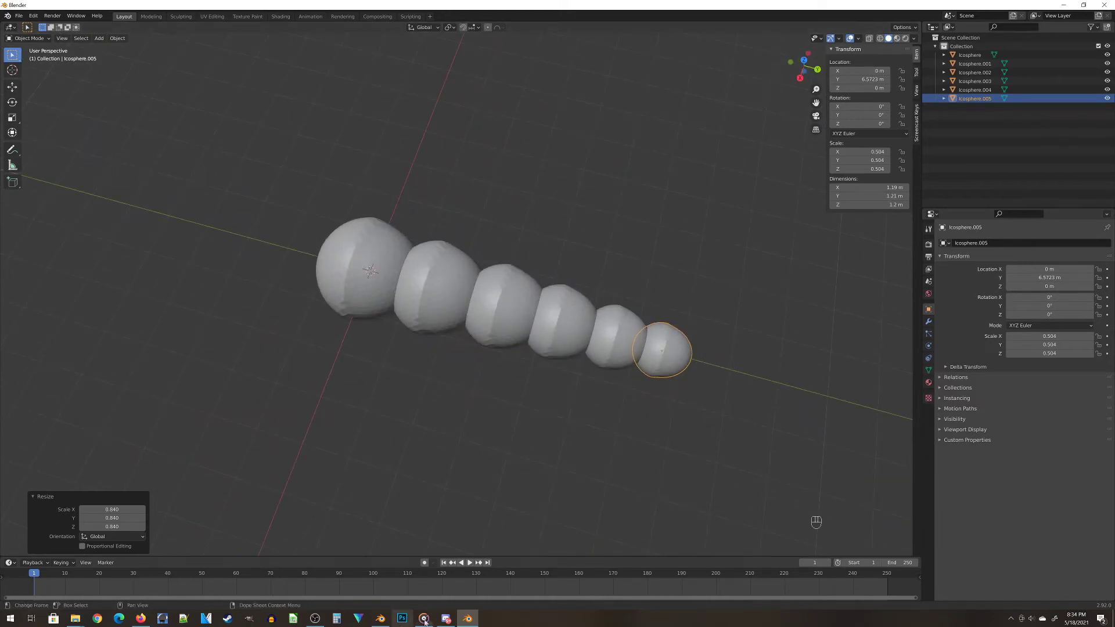
{"action": "left_click_drag", "start_coordinate": [489, 442], "coordinate": [494, 441]}
{"action": "left_click_drag", "start_coordinate": [420, 401], "coordinate": [441, 405]}
Shift the second trail sphere slightly sideways along the X axis
{"action": "middle_click", "coordinate": [535, 423]}
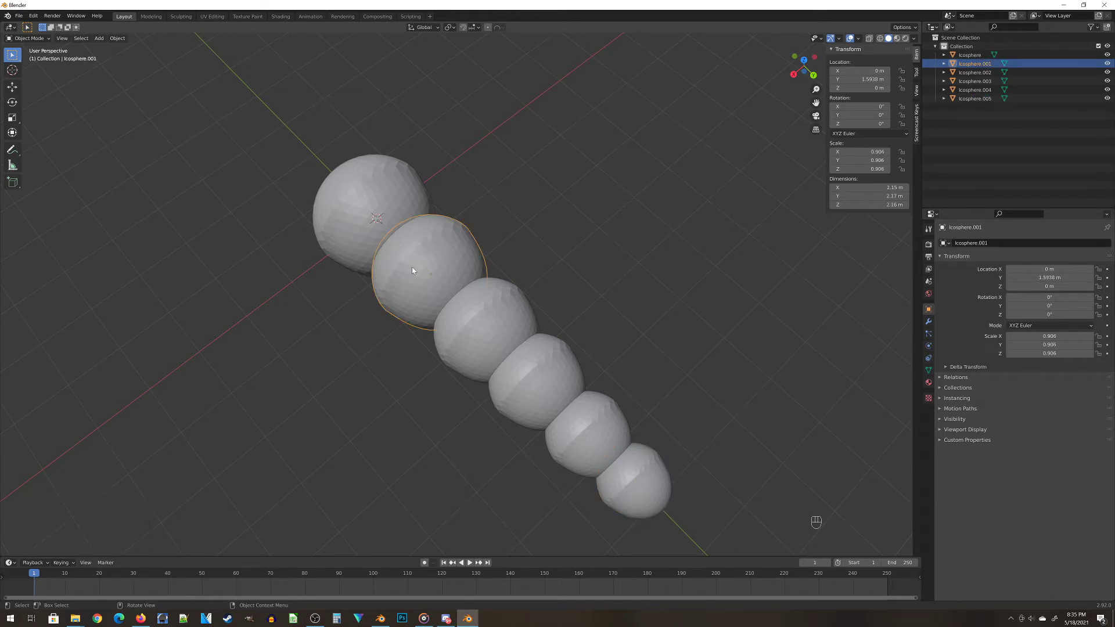
{"action": "key", "text": "g"}
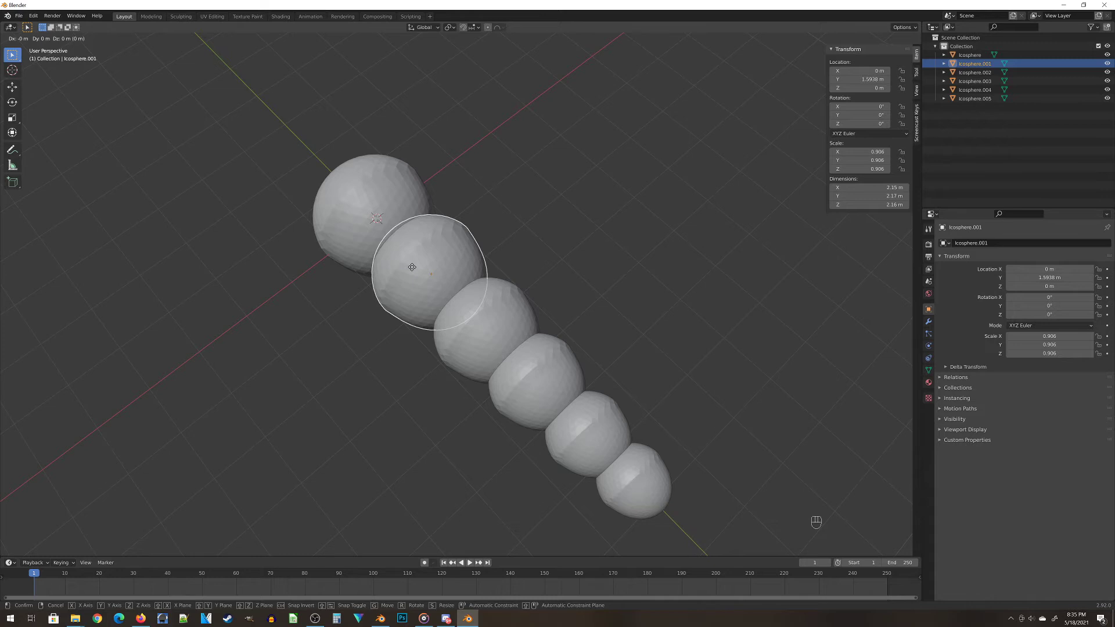
{"action": "key", "text": "x"}
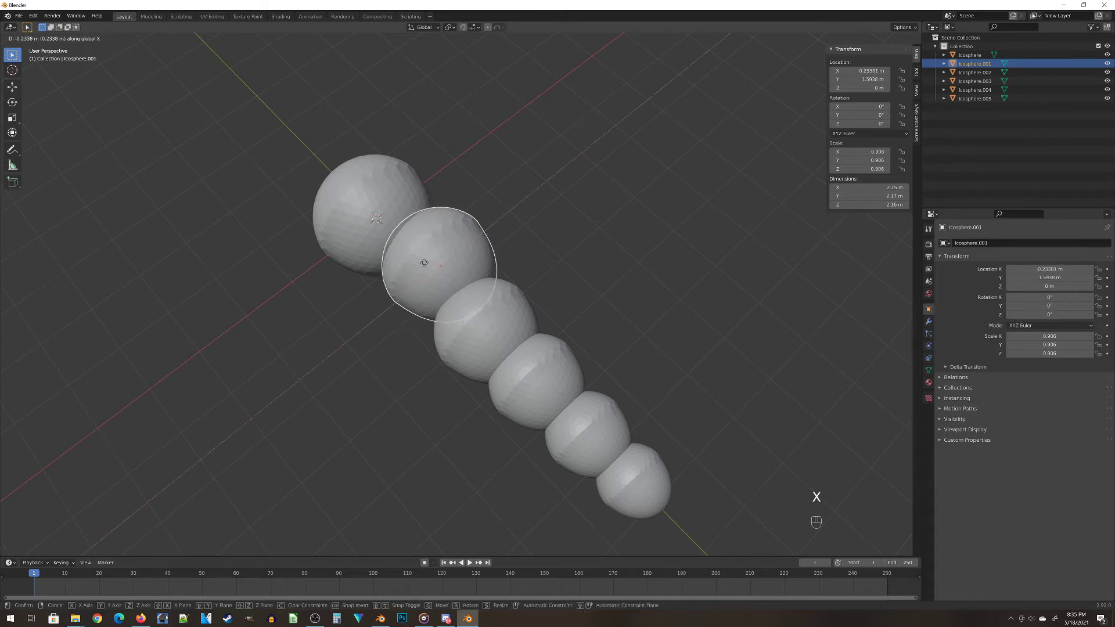
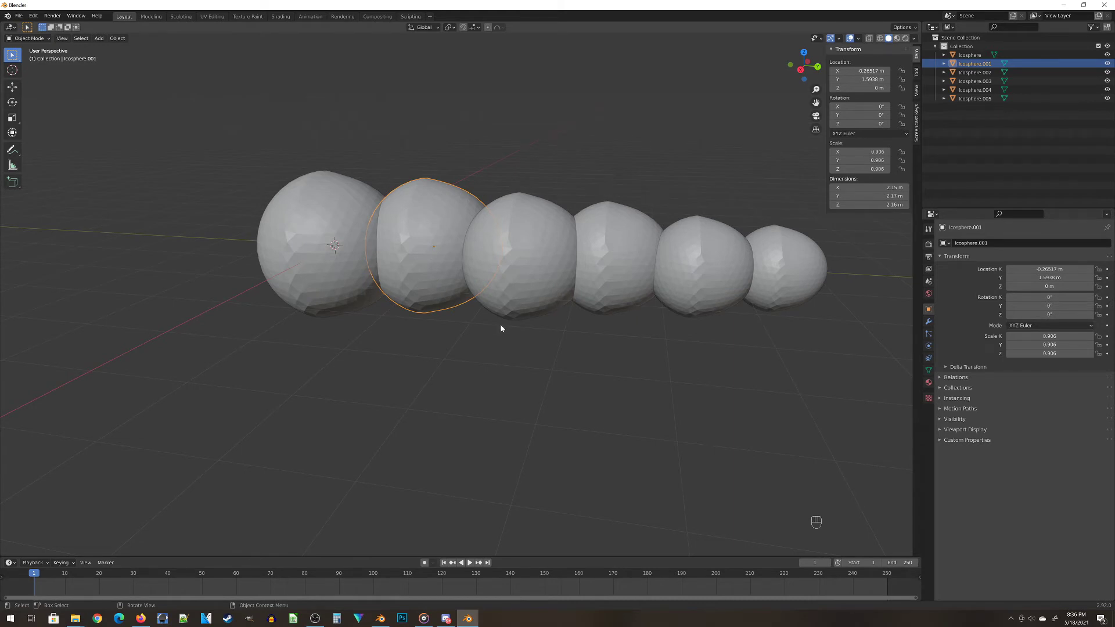
Adjust the smaller trail spheres along Z, leaving the smallest about 0.06 m off the line
{"action": "key", "text": "g"}
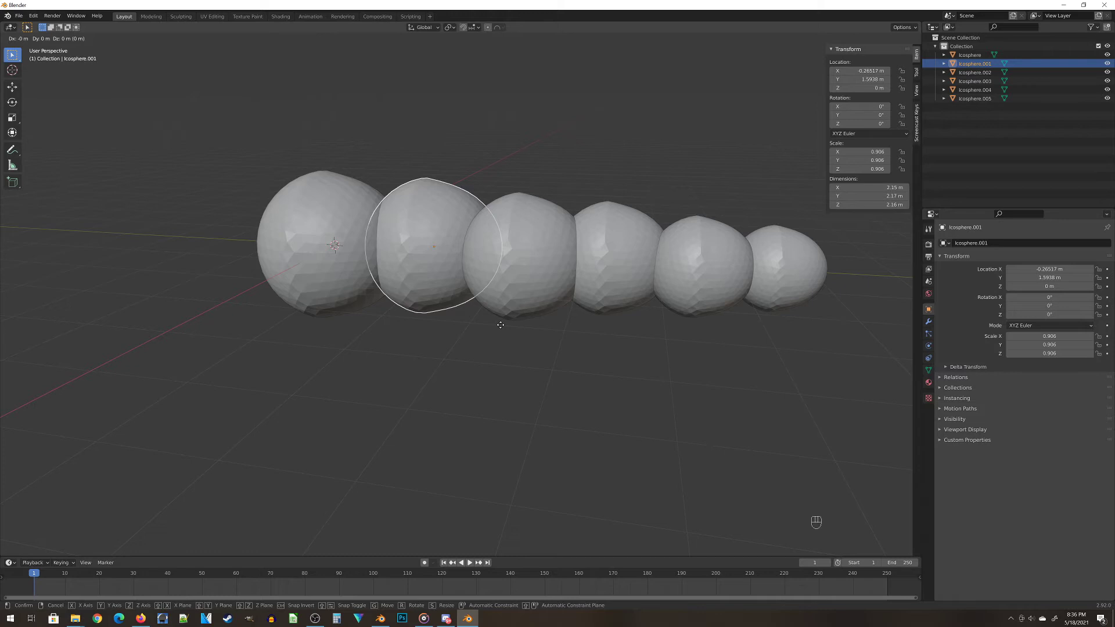
{"action": "key", "text": "z"}
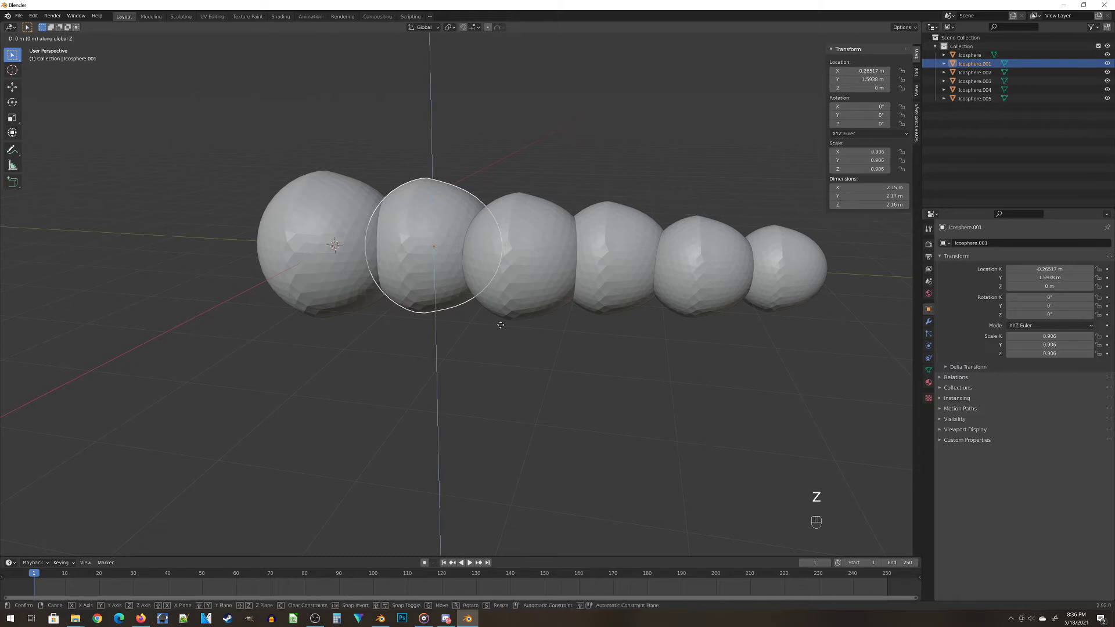
{"action": "left_click", "coordinate": [497, 321]}
{"action": "left_click", "coordinate": [568, 271]}
{"action": "key", "text": "g"}
{"action": "key", "text": "g"}
{"action": "key", "text": "z"}
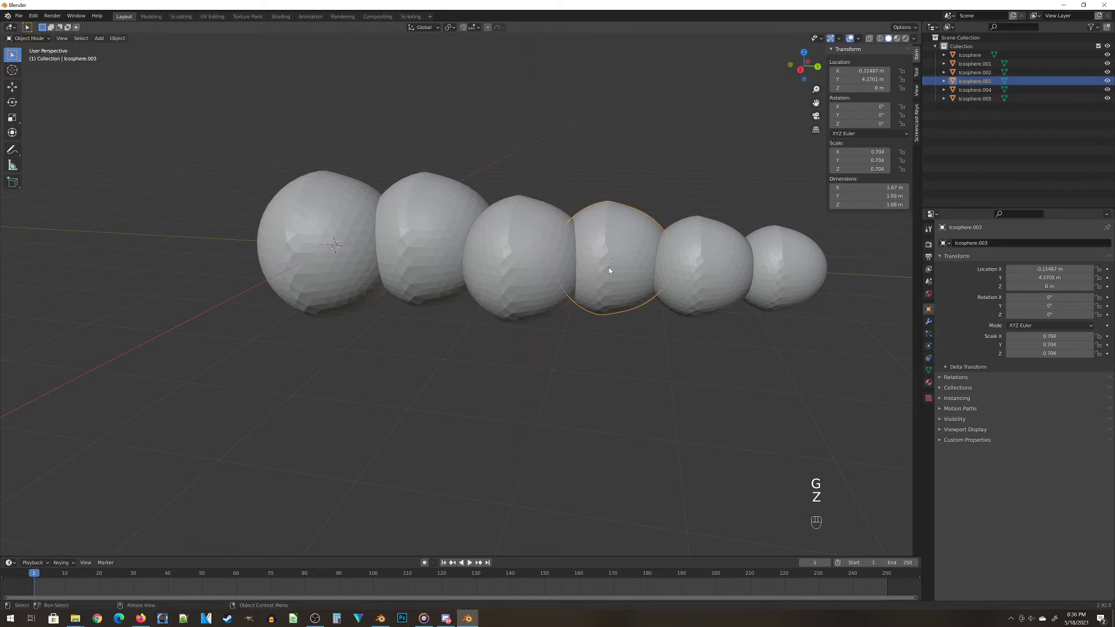
{"action": "key", "text": "g"}
{"action": "key", "text": "z"}
{"action": "double_click", "coordinate": [613, 266]}
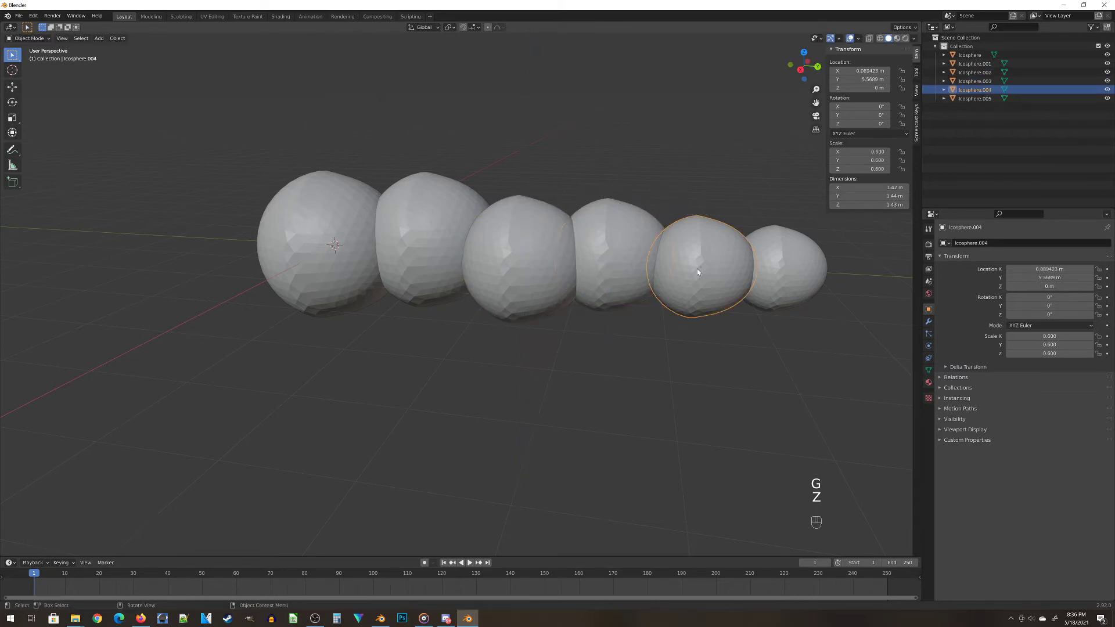
{"action": "key", "text": "z"}
{"action": "key", "text": "g"}
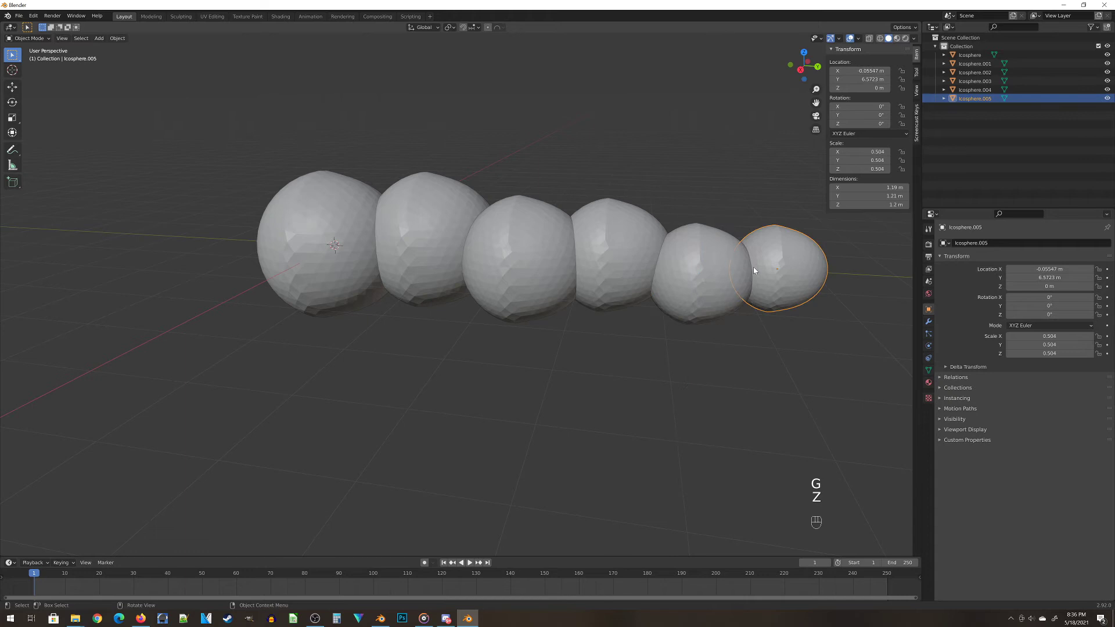
{"action": "key", "text": "z"}
{"action": "key", "text": "g"}
{"action": "key", "text": "g"}
{"action": "key", "text": "z"}
{"action": "left_click_drag", "start_coordinate": [750, 310], "coordinate": [702, 351]}
{"action": "left_click_drag", "start_coordinate": [702, 350], "coordinate": [558, 275]}
{"action": "left_click_drag", "start_coordinate": [557, 275], "coordinate": [654, 257]}
{"action": "left_click_drag", "start_coordinate": [654, 257], "coordinate": [789, 352]}
{"action": "left_click_drag", "start_coordinate": [443, 231], "coordinate": [460, 411]}
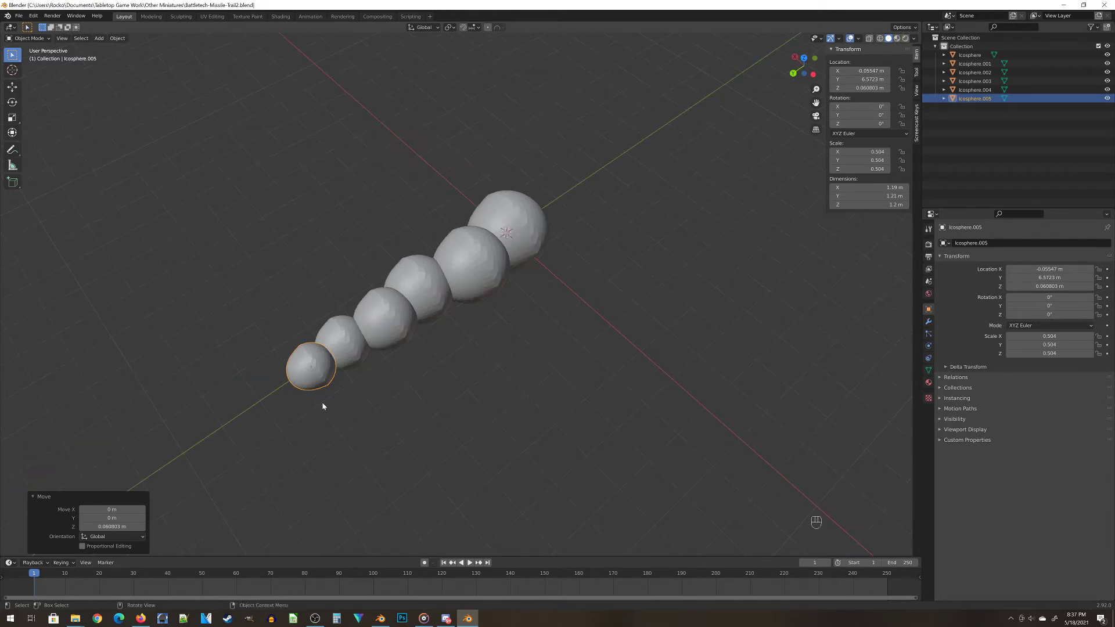
{"action": "key", "text": "x"}
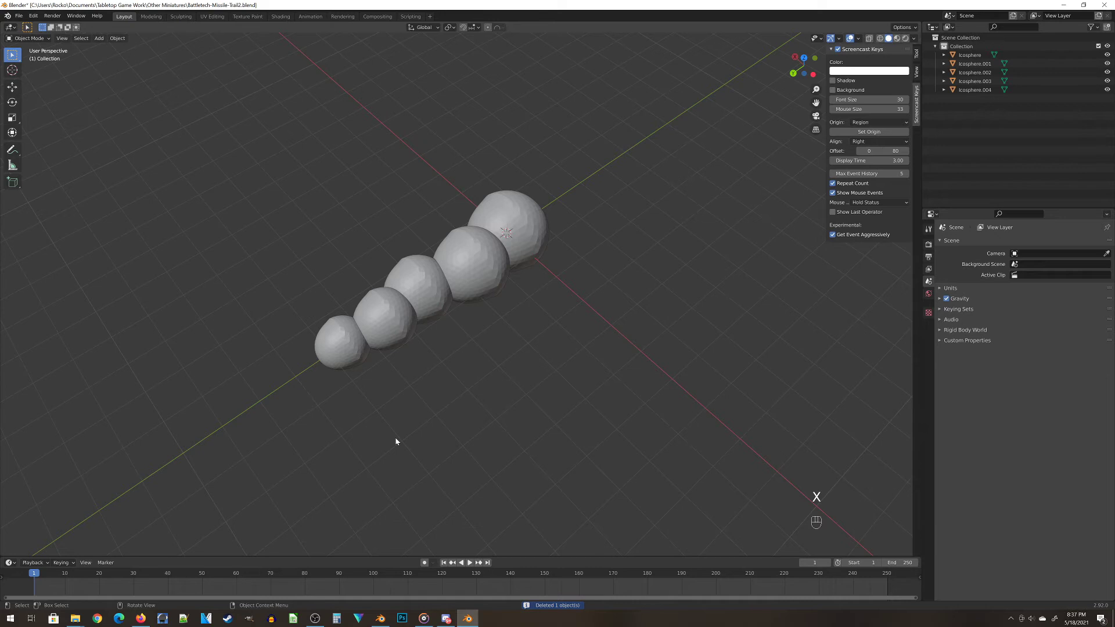
{"action": "key", "text": "ctrl+z"}
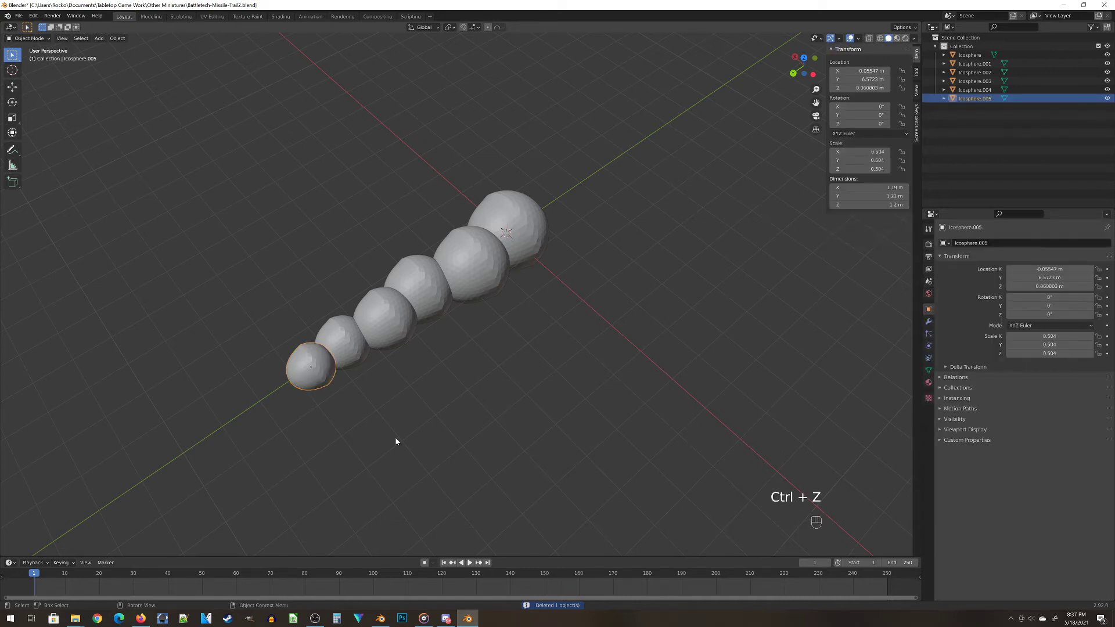
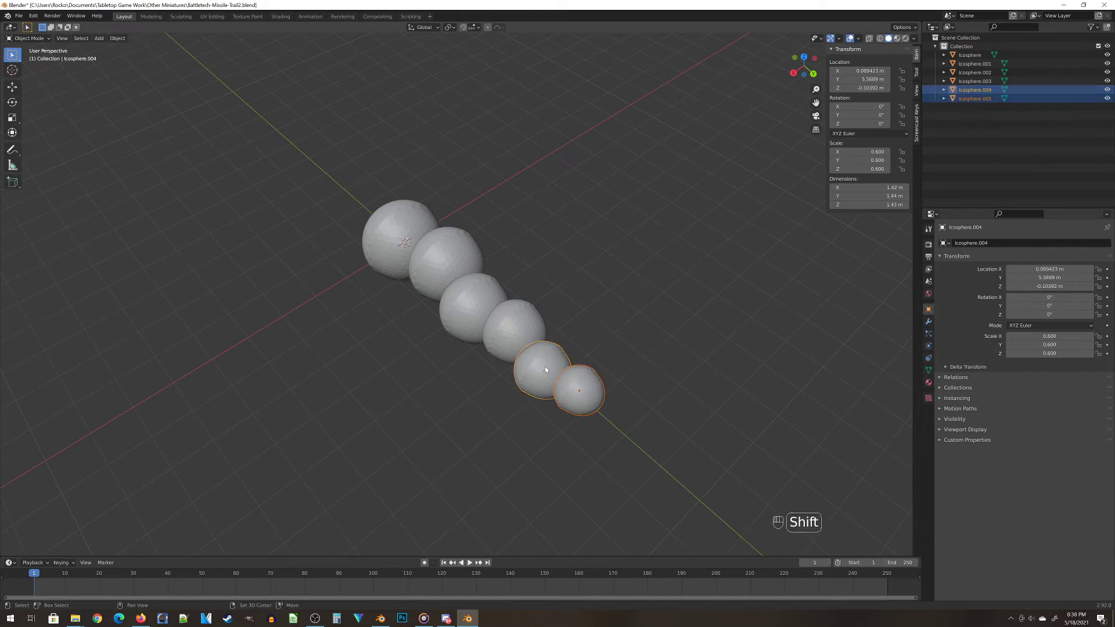
Select all six trail spheres and join them into one smoke-trail object about 6.38 m long
{"action": "left_click", "coordinate": [528, 327]}
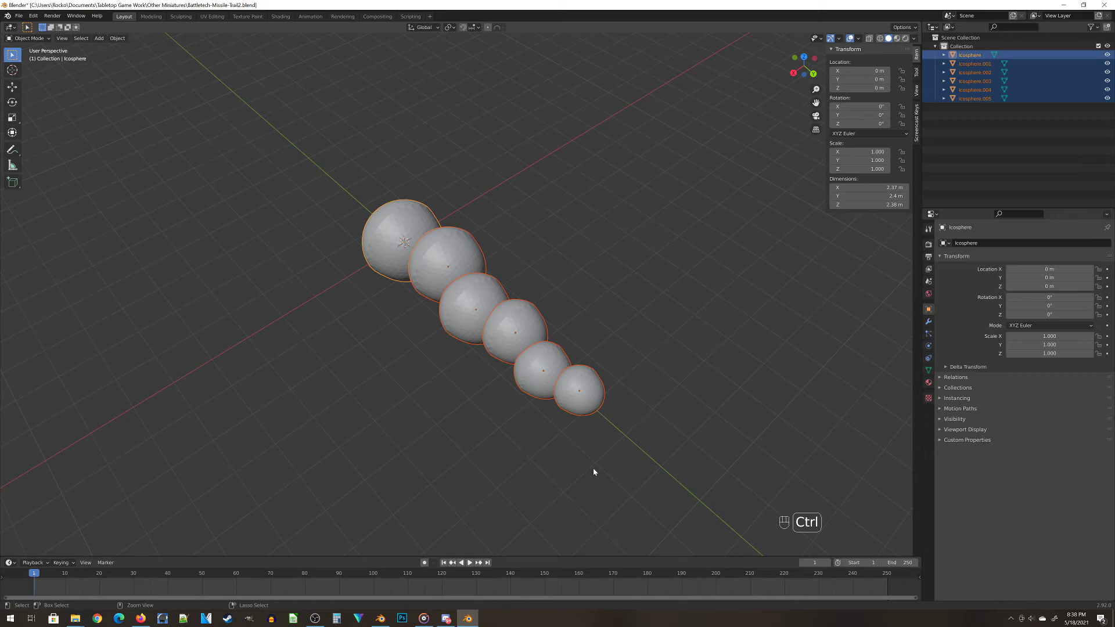
{"action": "key", "text": "ctrl+j"}
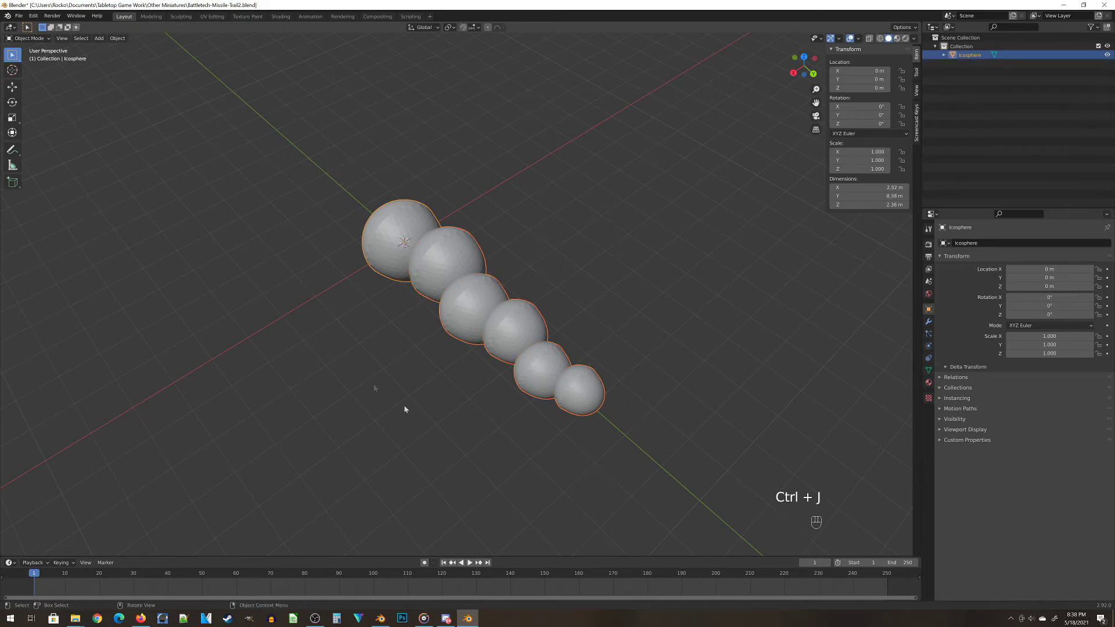
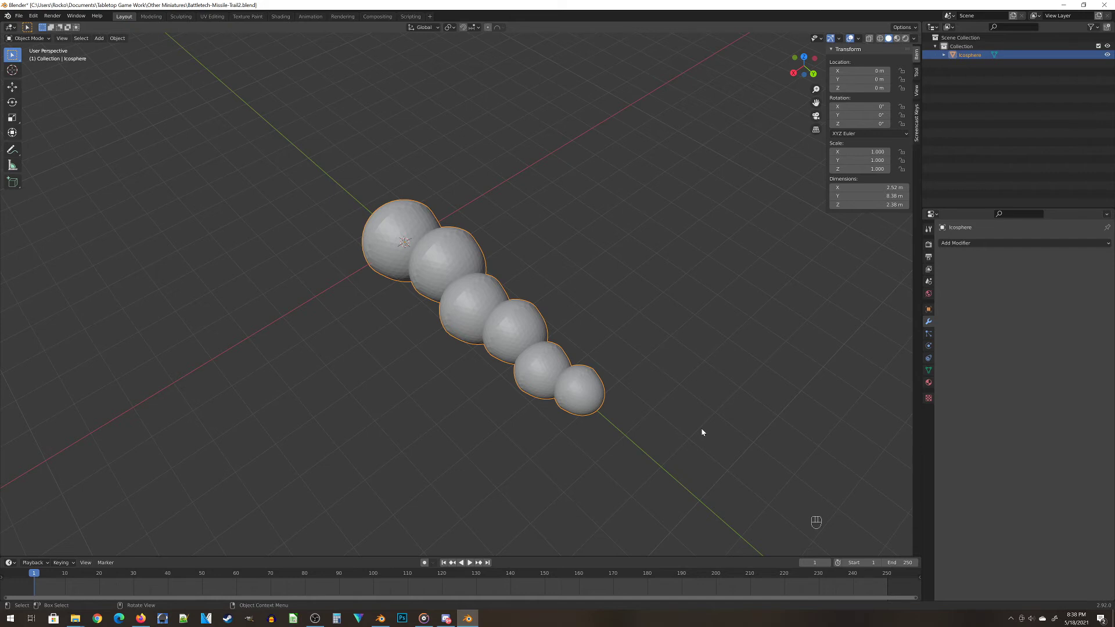
Bring up the Add Modifier list for the merged Icosphere trail
{"action": "left_click", "coordinate": [956, 246]}
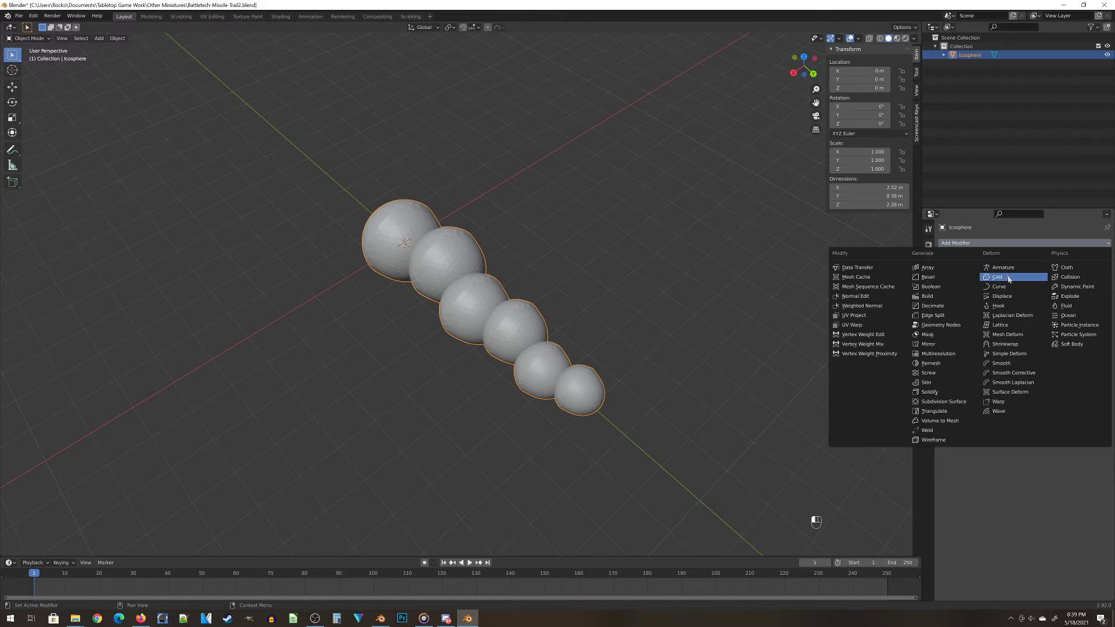
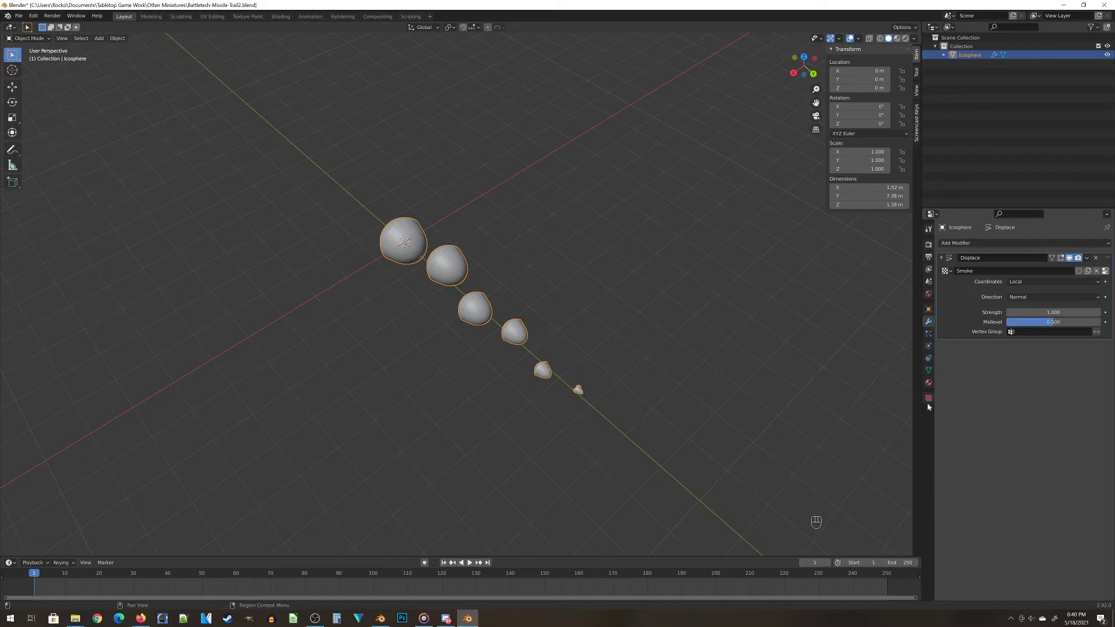
Show the texture settings of the new Smoke displacement texture
{"action": "left_click", "coordinate": [931, 399]}
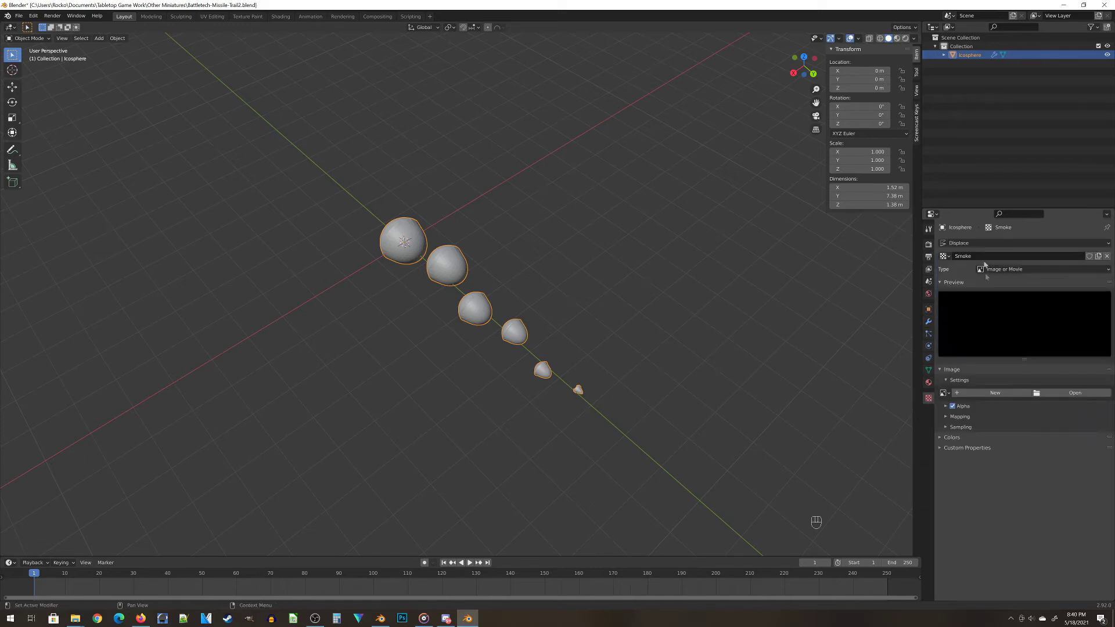
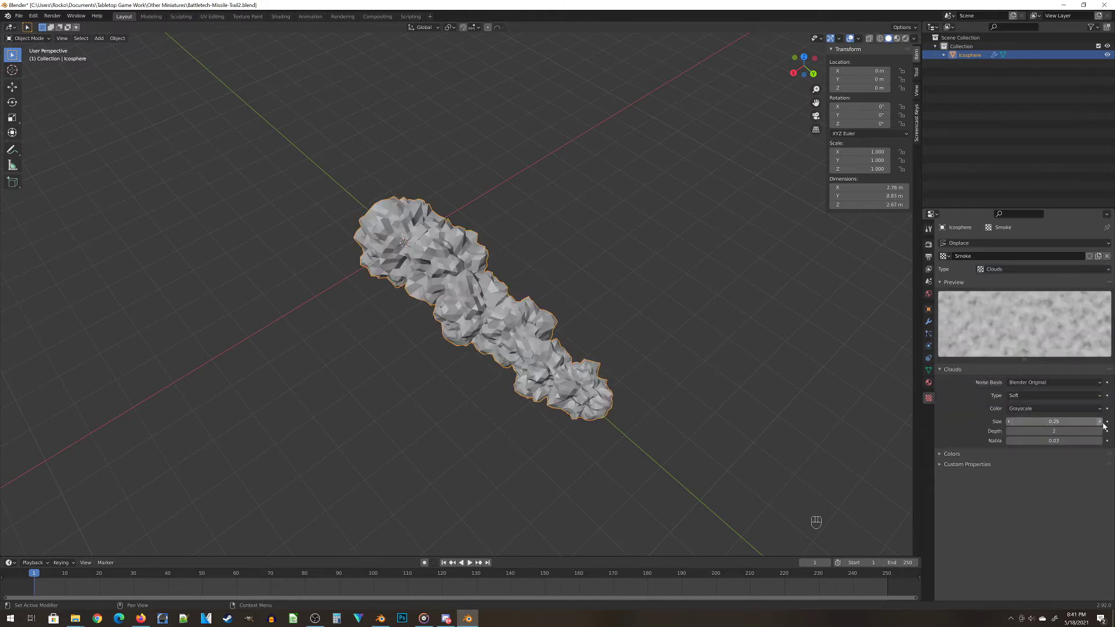
Lower the Clouds texture size so the trail's bumps become smaller and busier
{"action": "left_click", "coordinate": [1106, 424]}
{"action": "left_click", "coordinate": [1106, 425]}
{"action": "double_click", "coordinate": [1106, 425]}
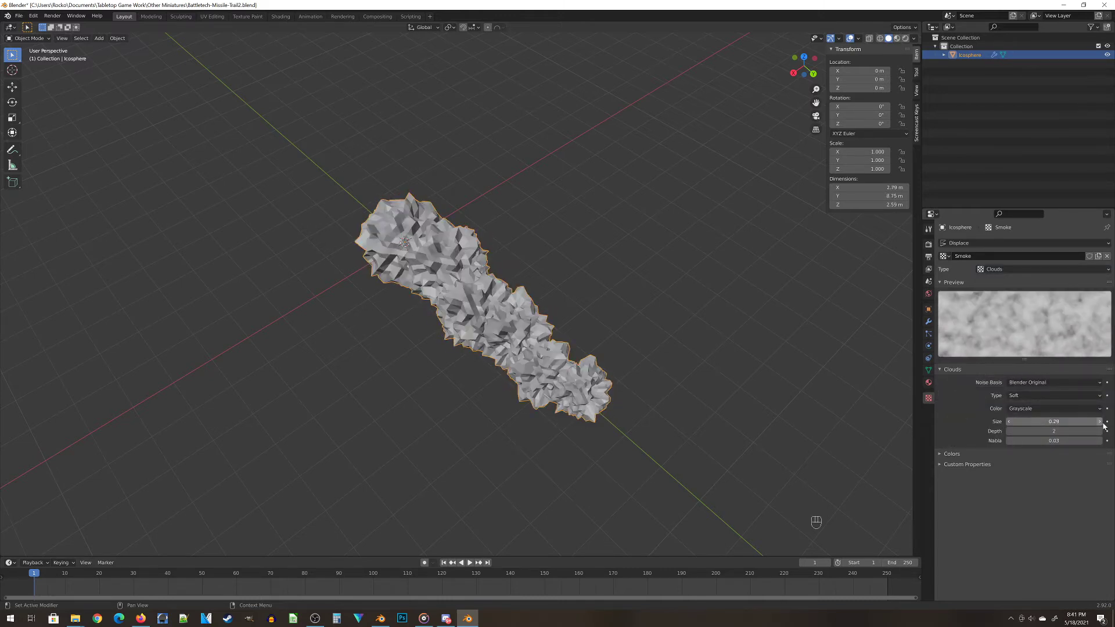
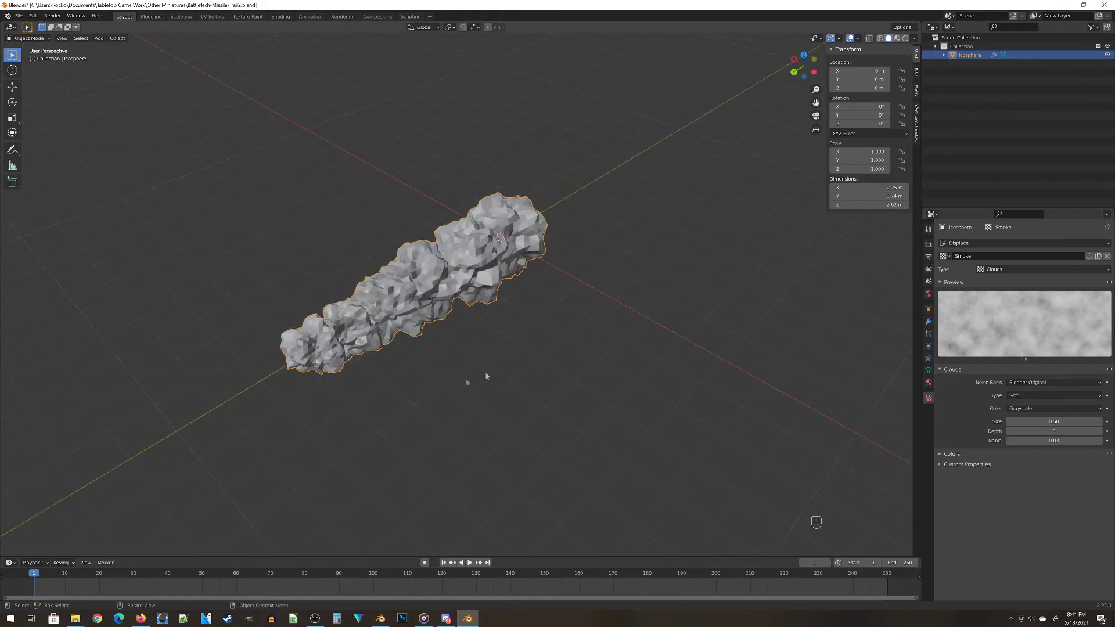
Orbit around the trail to inspect the finer lumpy displacement
{"action": "middle_click", "coordinate": [548, 356]}
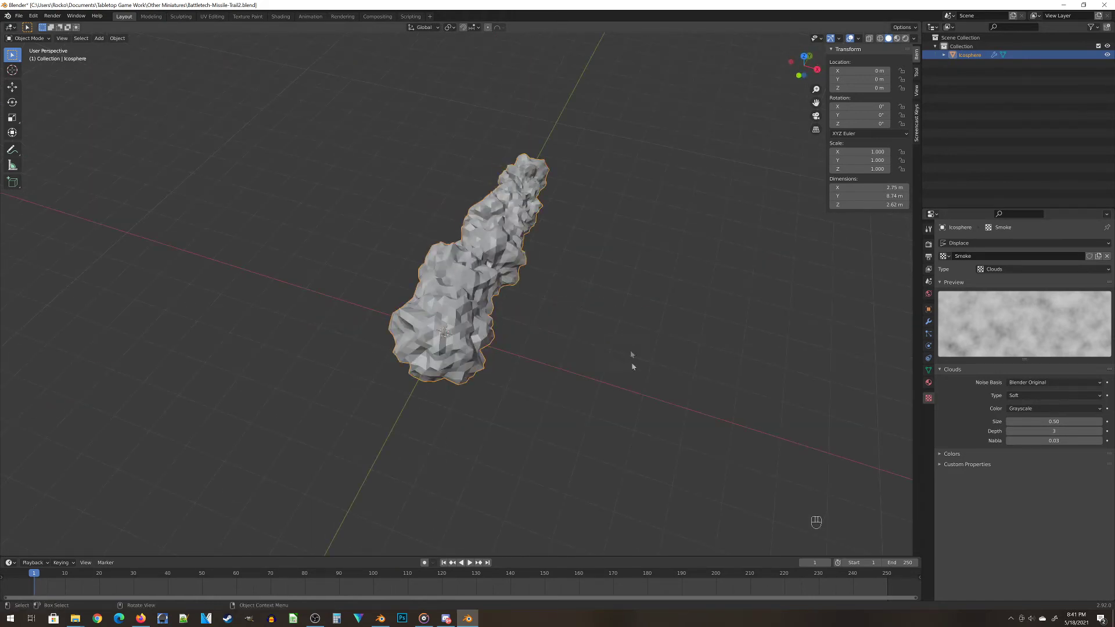
{"action": "left_click_drag", "start_coordinate": [578, 357], "coordinate": [457, 349]}
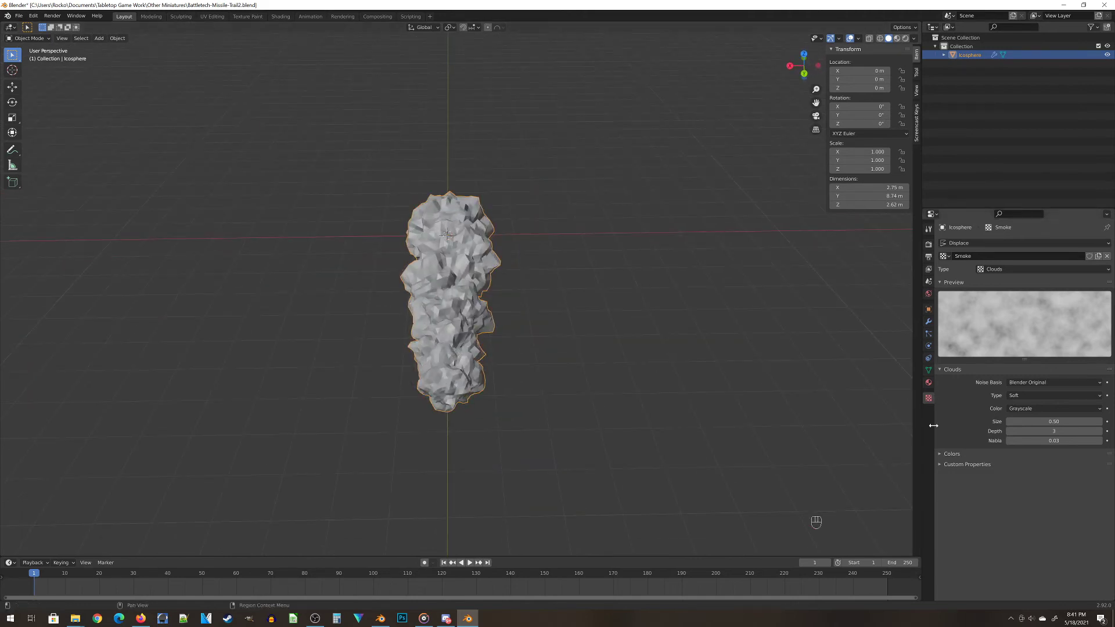
{"action": "left_click_drag", "start_coordinate": [514, 383], "coordinate": [420, 393]}
{"action": "left_click_drag", "start_coordinate": [297, 320], "coordinate": [347, 318]}
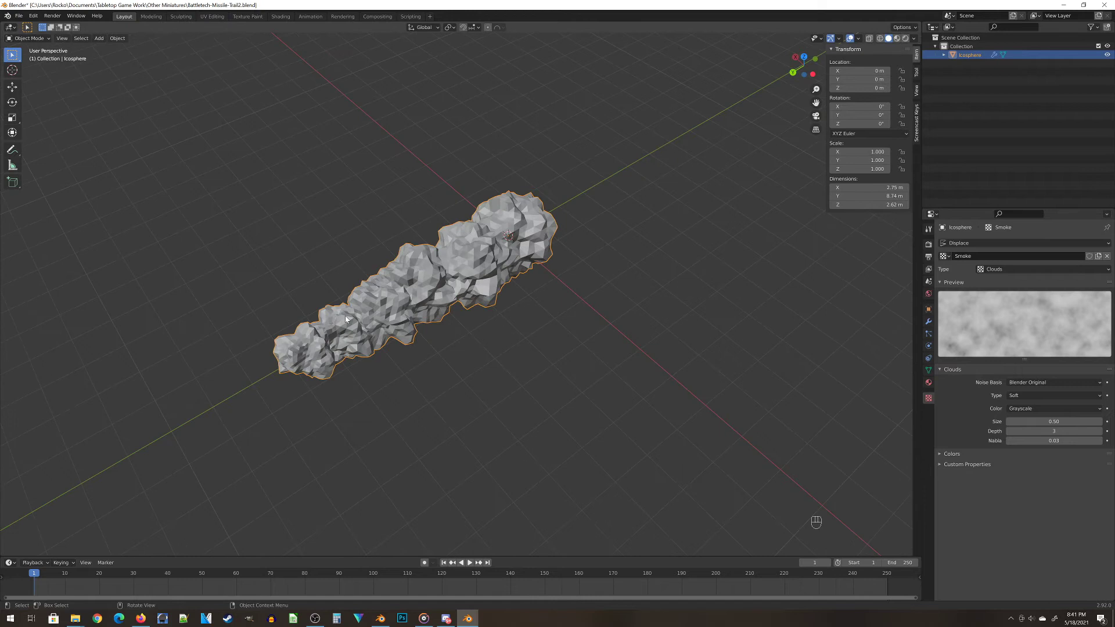
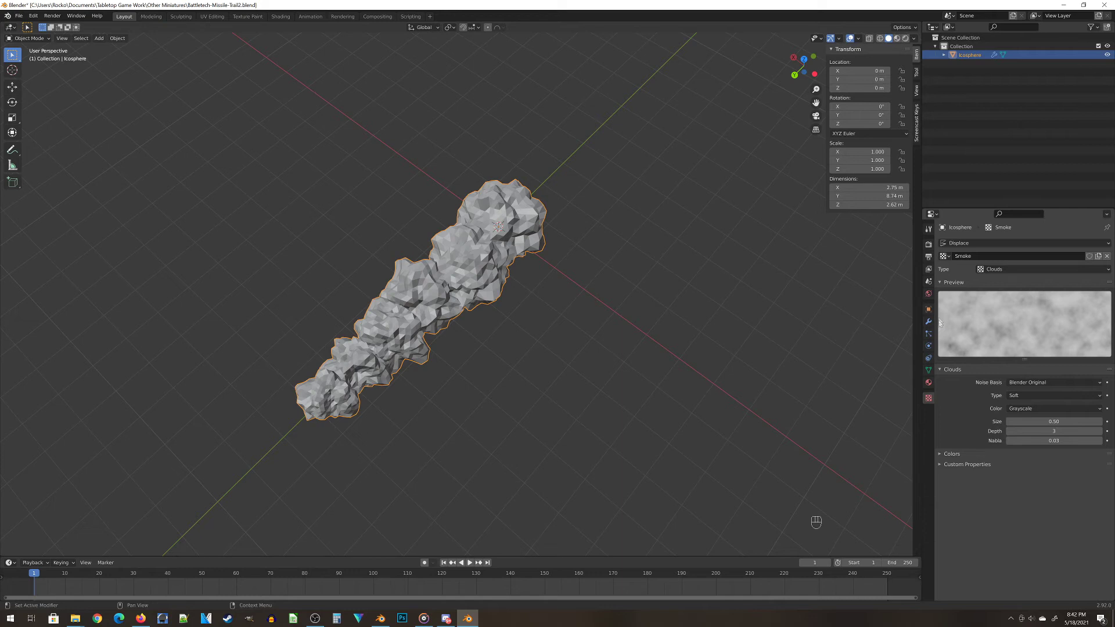
Add a Subdivision Surface modifier to the smoke trail to soften its puffs
{"action": "left_click", "coordinate": [931, 321]}
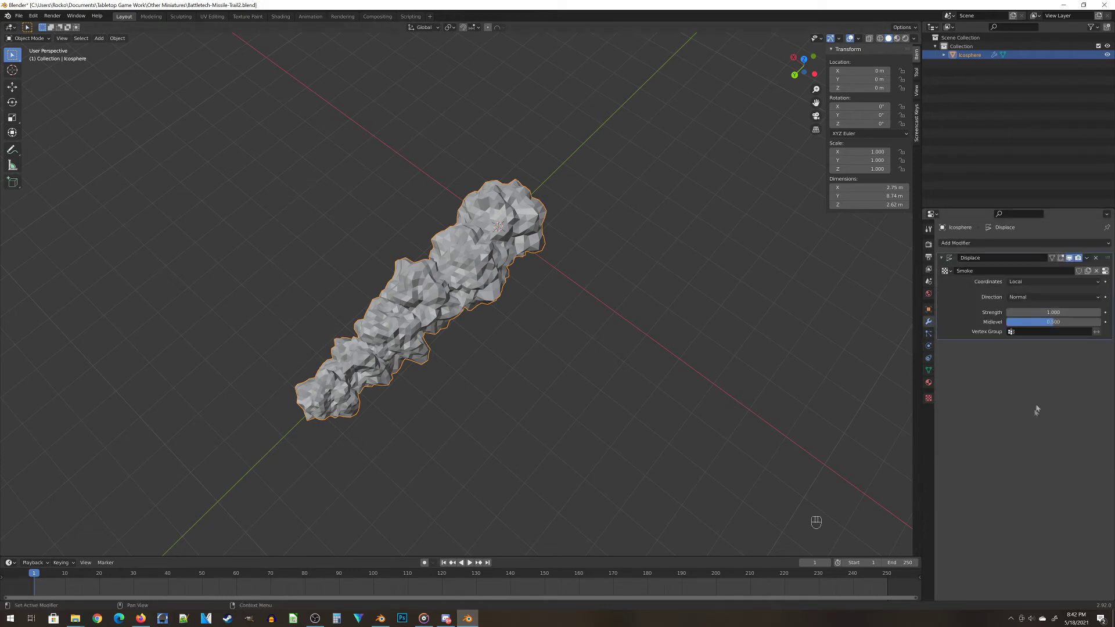
{"action": "left_click_drag", "start_coordinate": [969, 245], "coordinate": [942, 395]}
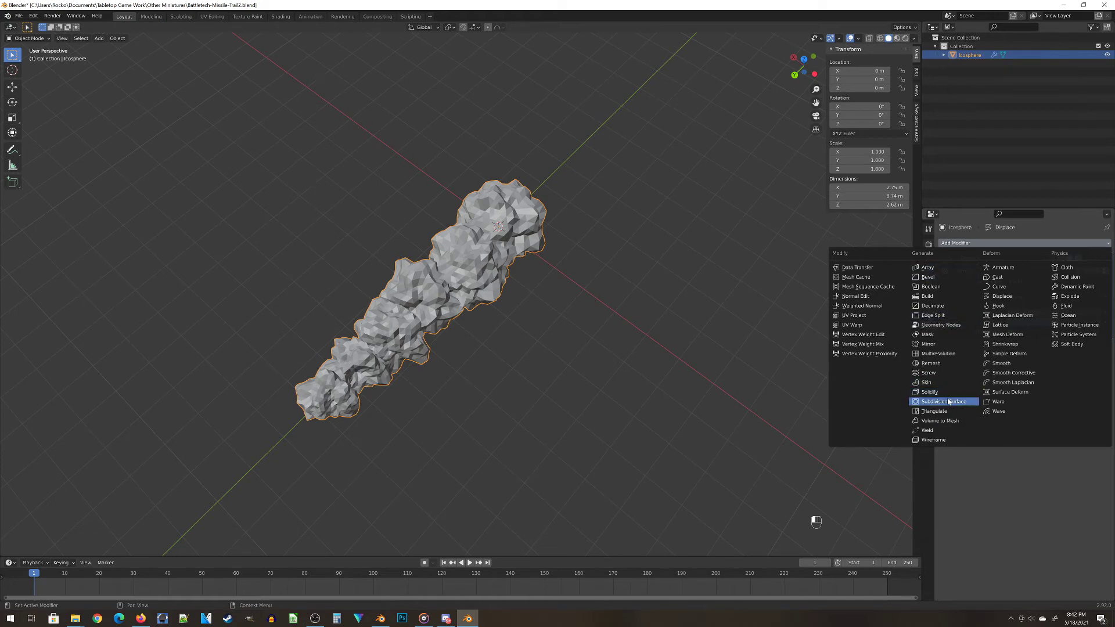
{"action": "left_click", "coordinate": [946, 404]}
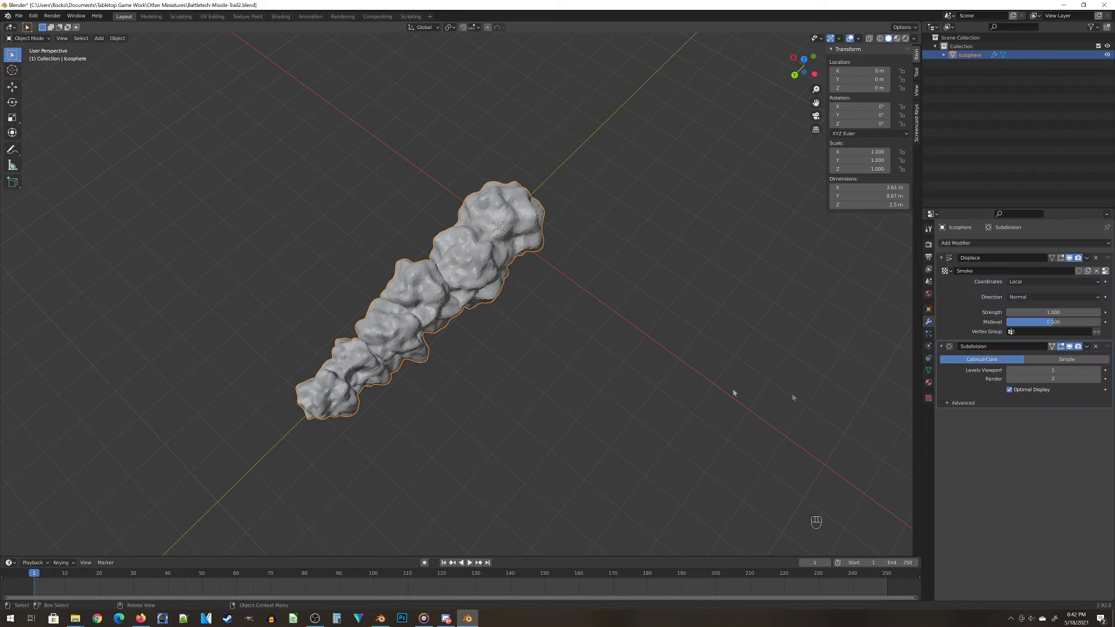
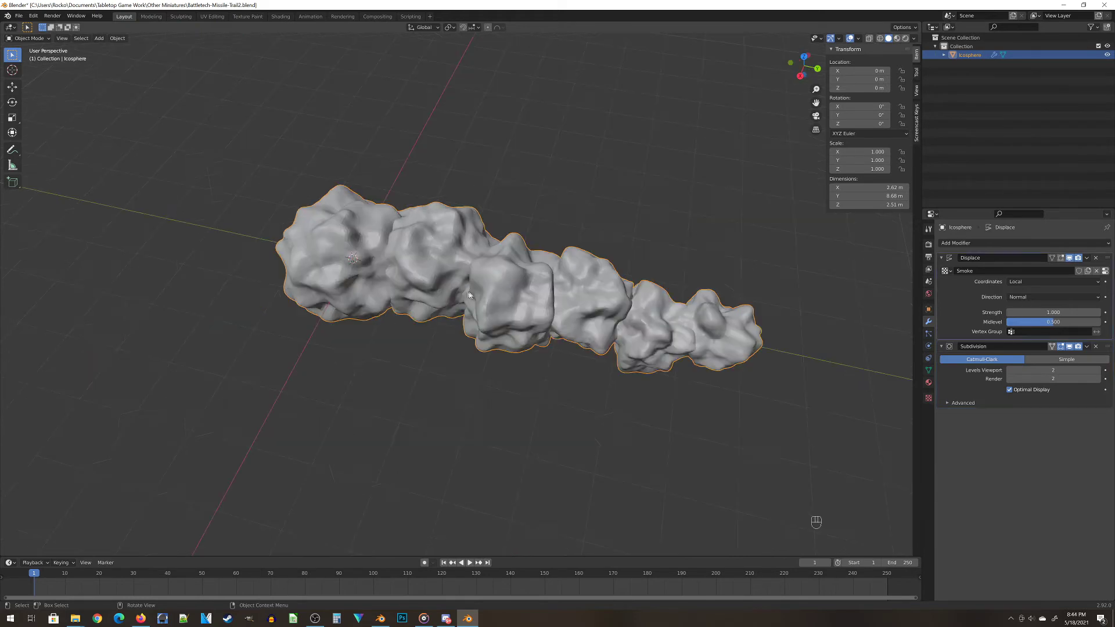
Briefly view the trail's underlying sphere mesh in Edit Mode and return to Object Mode
{"action": "middle_click", "coordinate": [640, 392]}
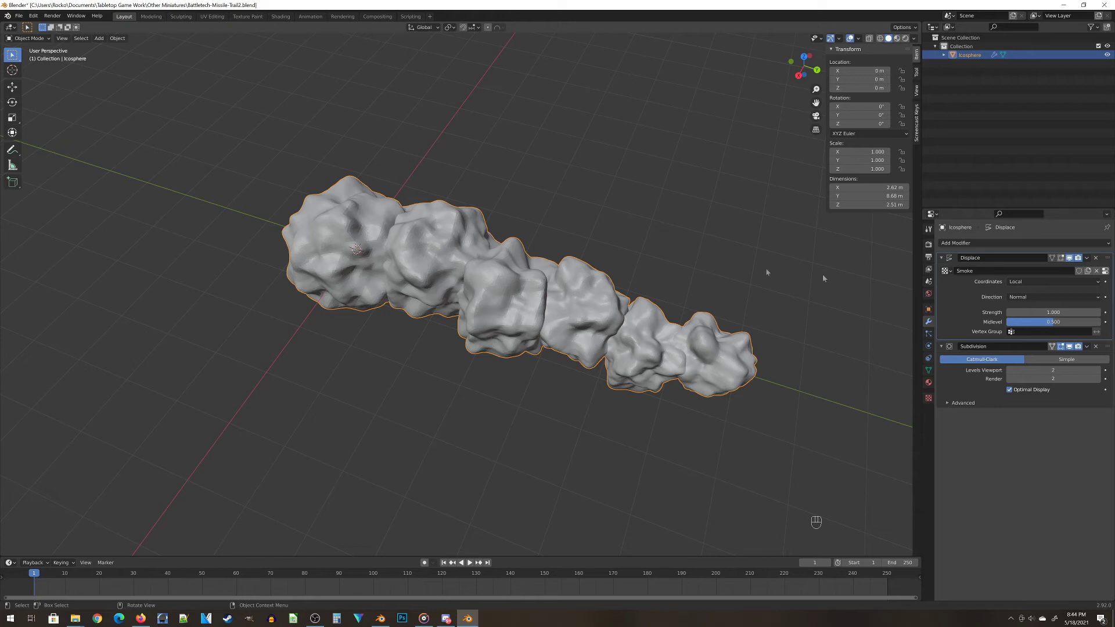
{"action": "key", "text": "Tab"}
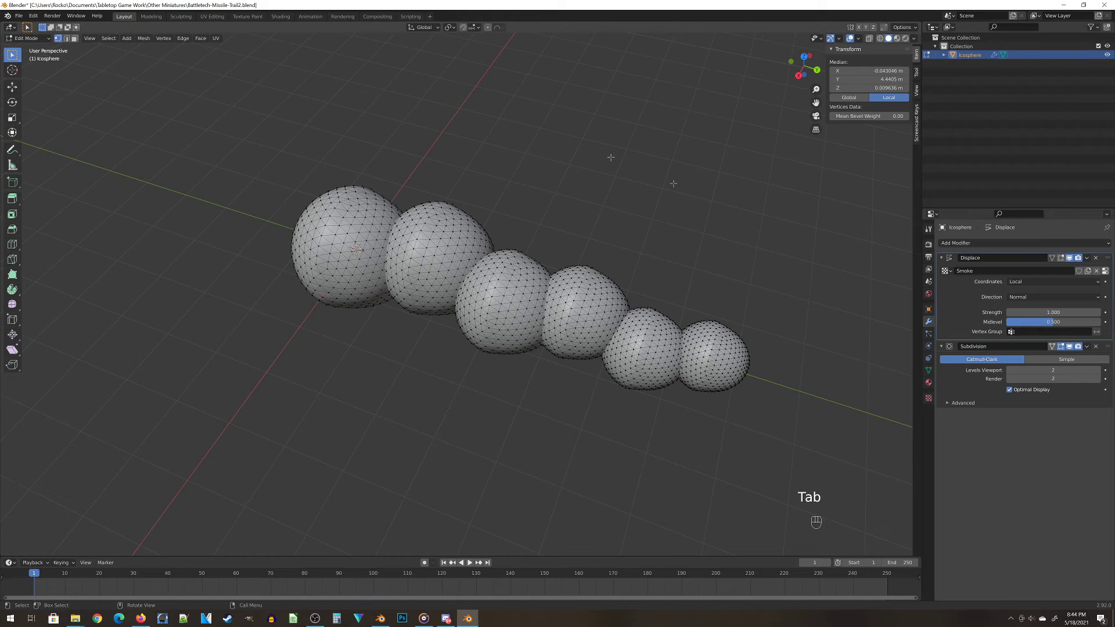
{"action": "key", "text": "Tab"}
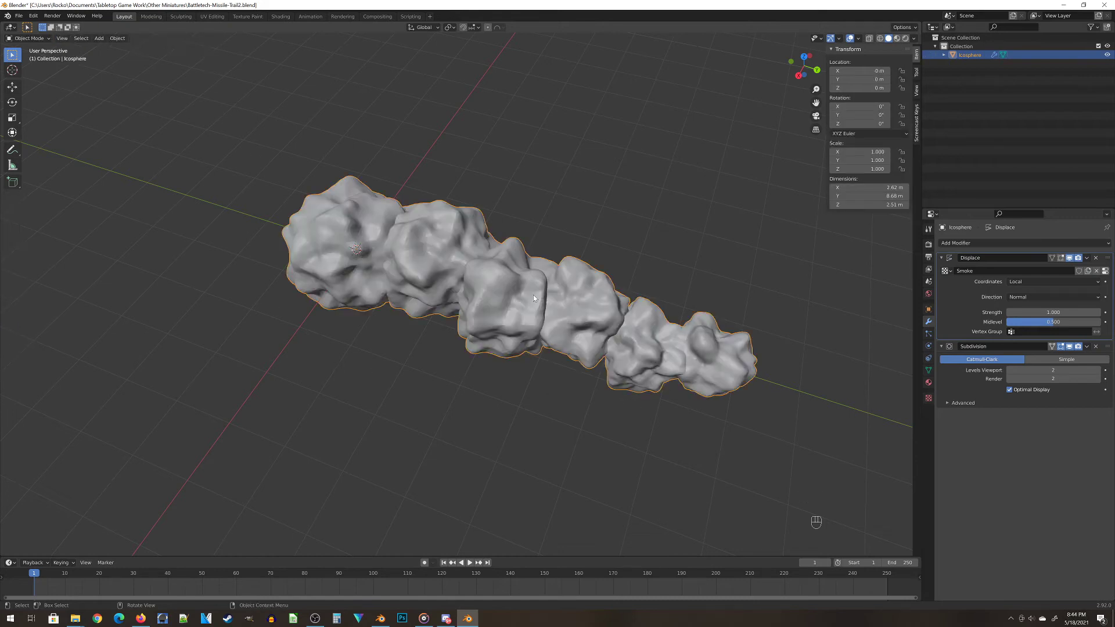
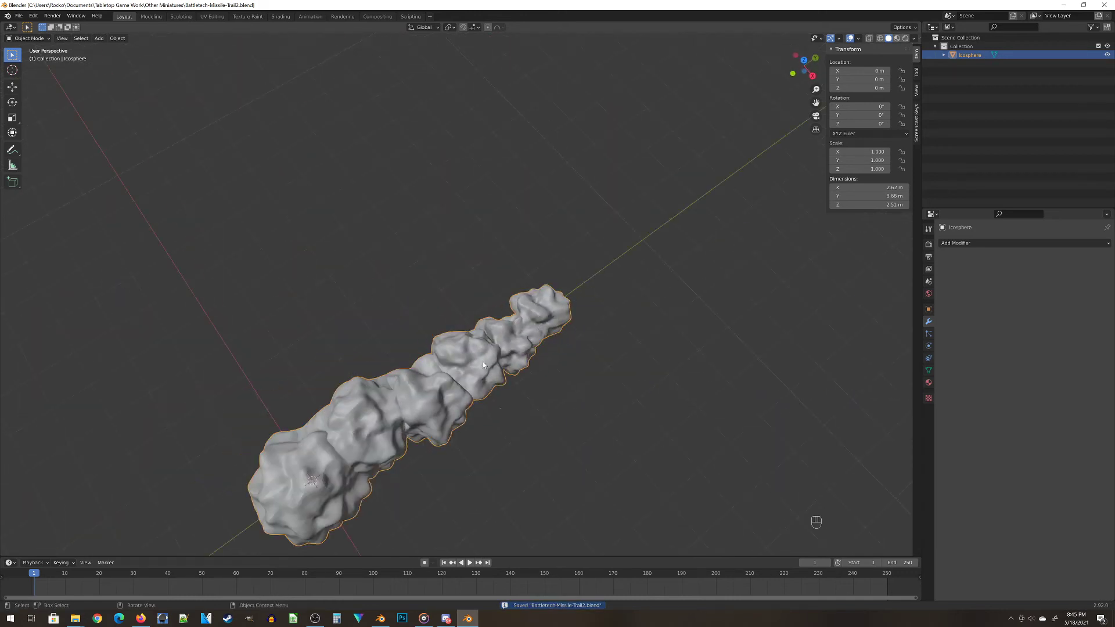
Add a 32-vertex cylinder at the smoke trail's origin
{"action": "key", "text": "shift+a"}
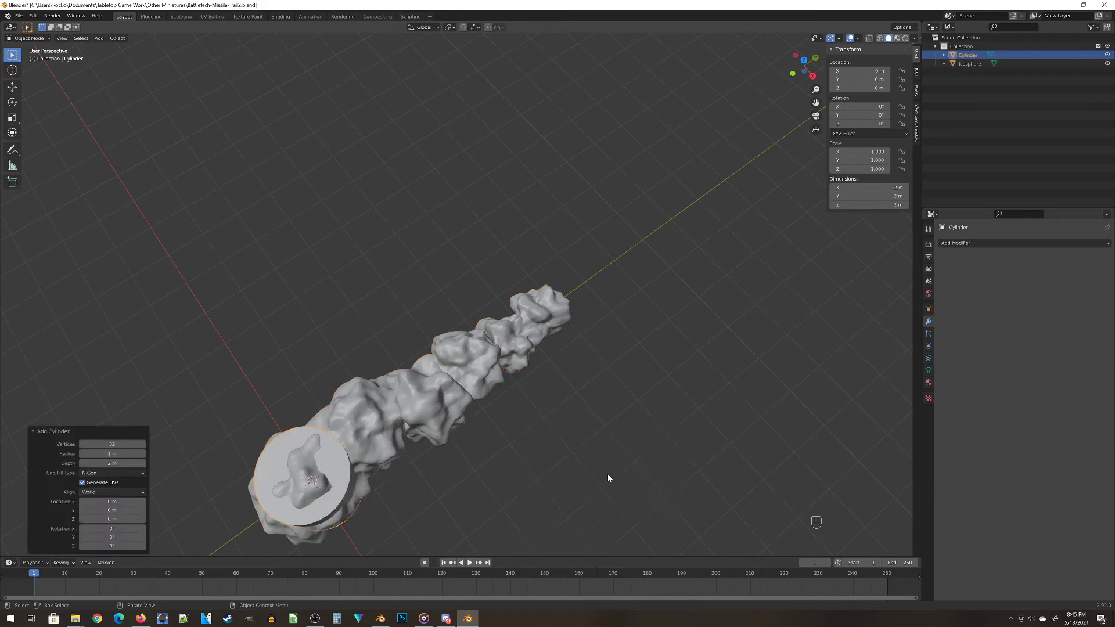
{"action": "middle_click", "coordinate": [394, 525]}
{"action": "middle_click", "coordinate": [308, 266]}
{"action": "left_click", "coordinate": [364, 341]}
{"action": "left_click", "coordinate": [370, 350]}
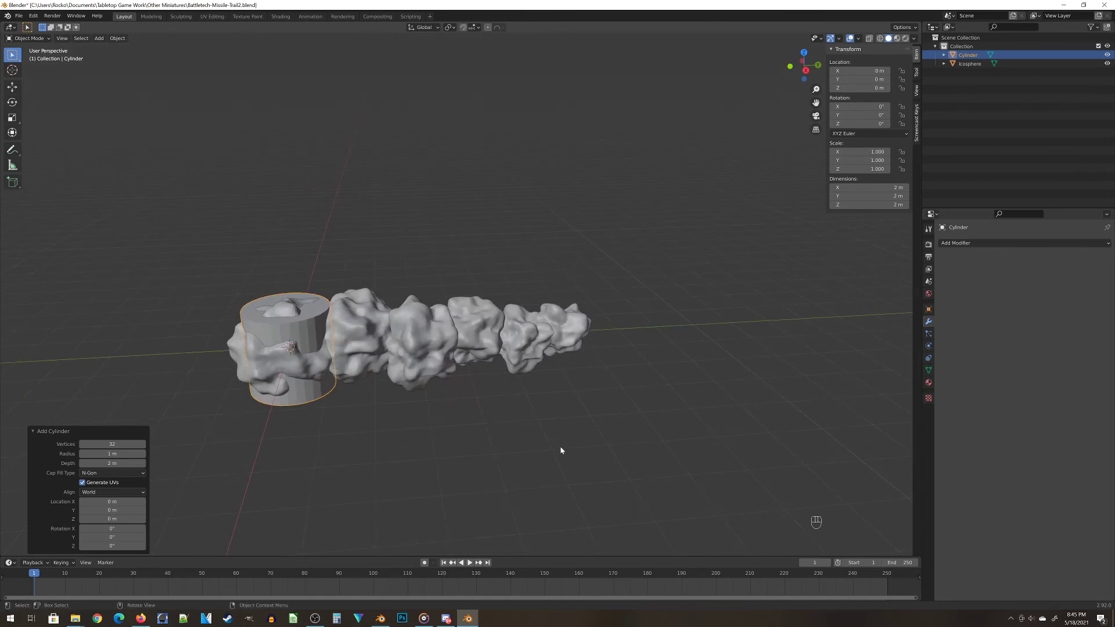
Begin rotating the cylinder about the global X axis onto its side
{"action": "key", "text": "r"}
{"action": "key", "text": "x"}
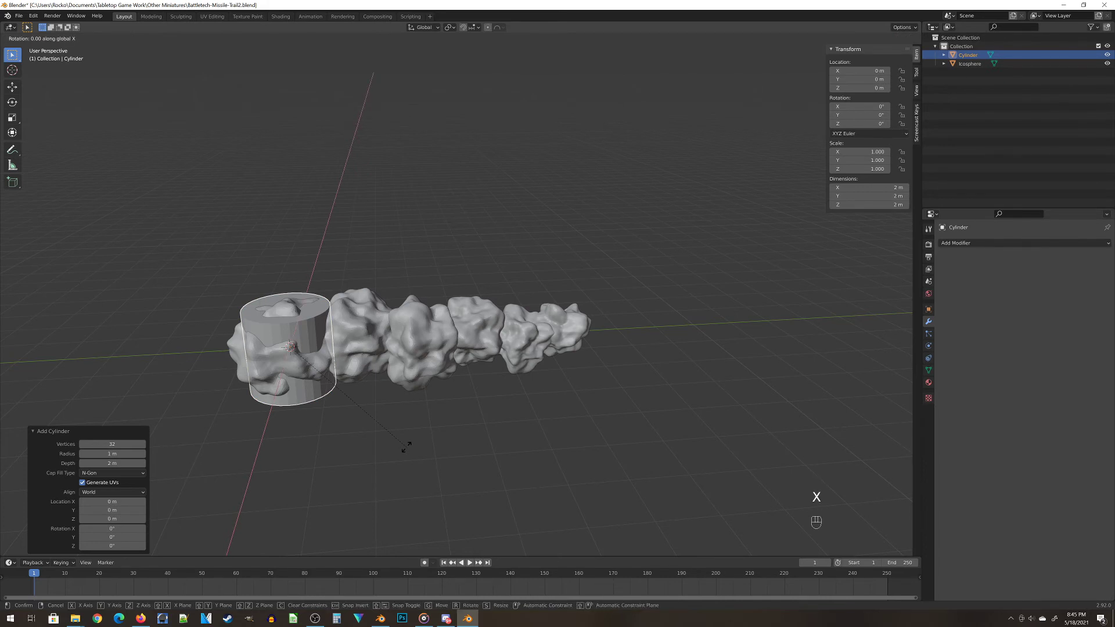
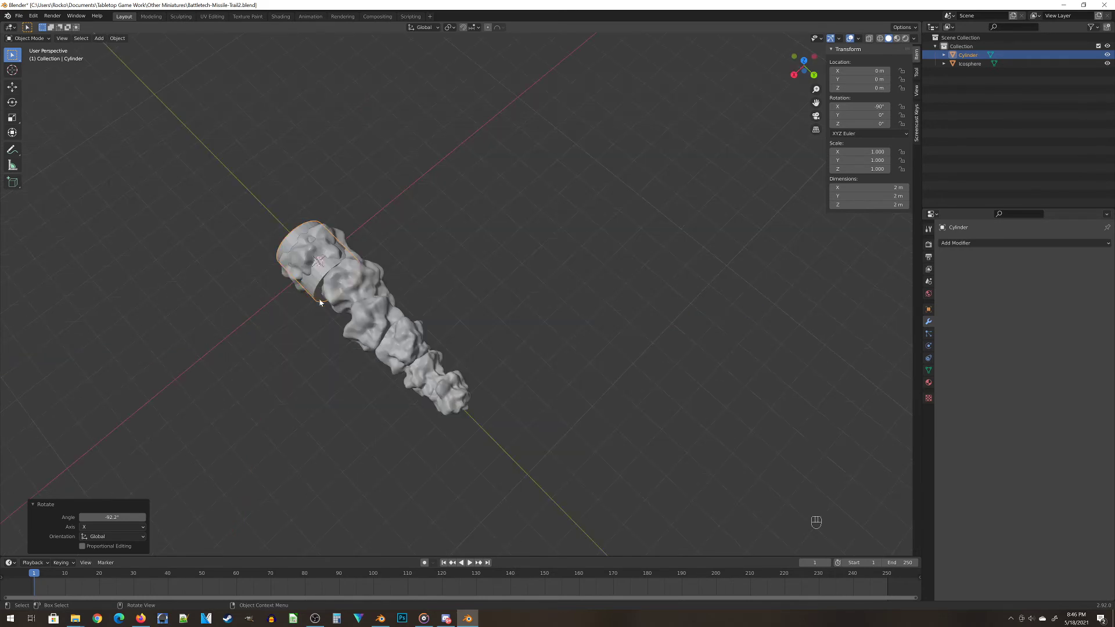
Move the cylinder along Y past the trail's narrow end and slim it to about 0.775 m
{"action": "key", "text": "g"}
{"action": "key", "text": "y"}
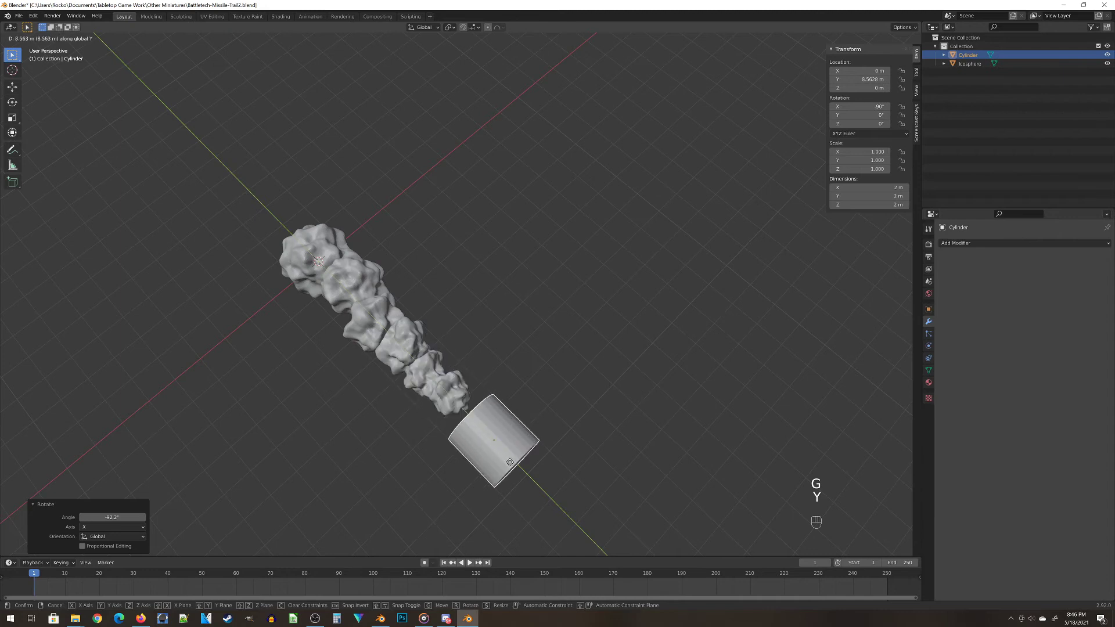
{"action": "left_click_drag", "start_coordinate": [520, 484], "coordinate": [538, 465]}
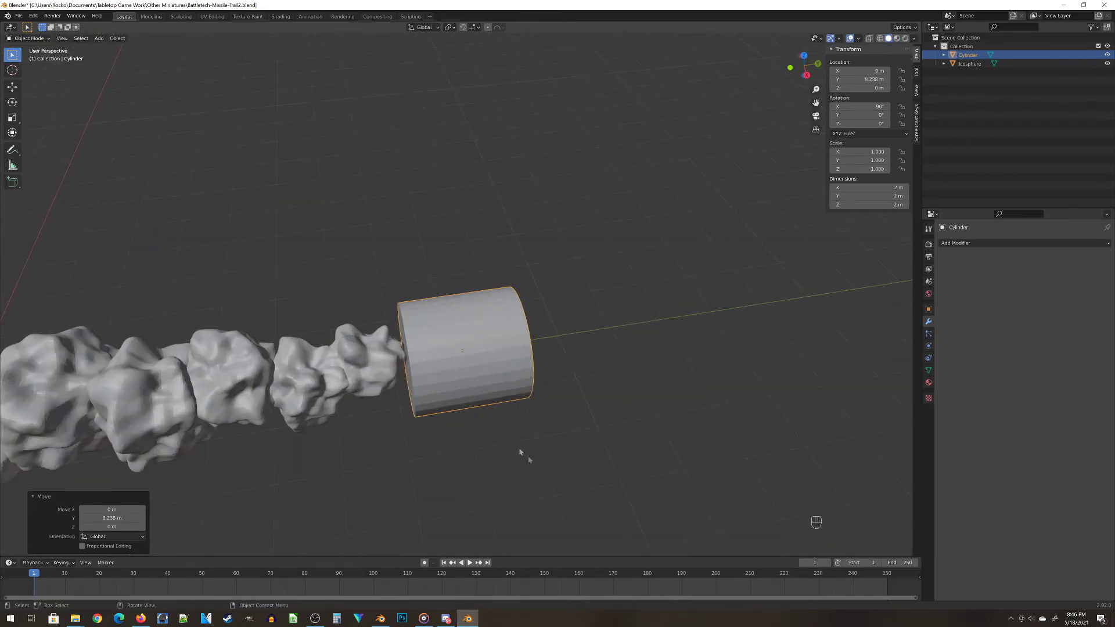
{"action": "key", "text": "s"}
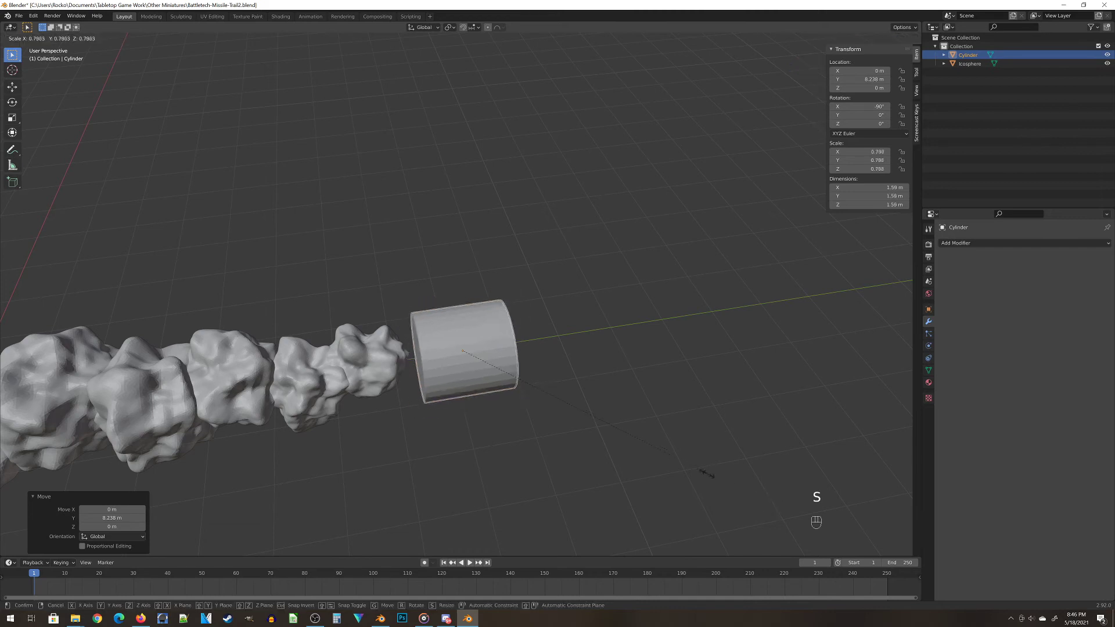
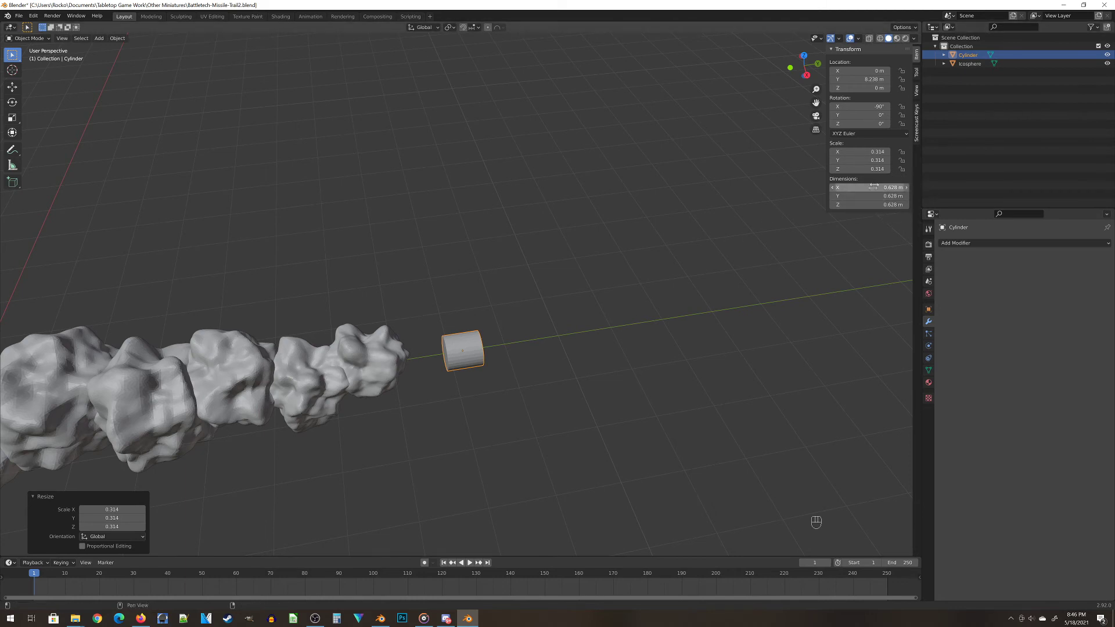
{"action": "key", "text": "s"}
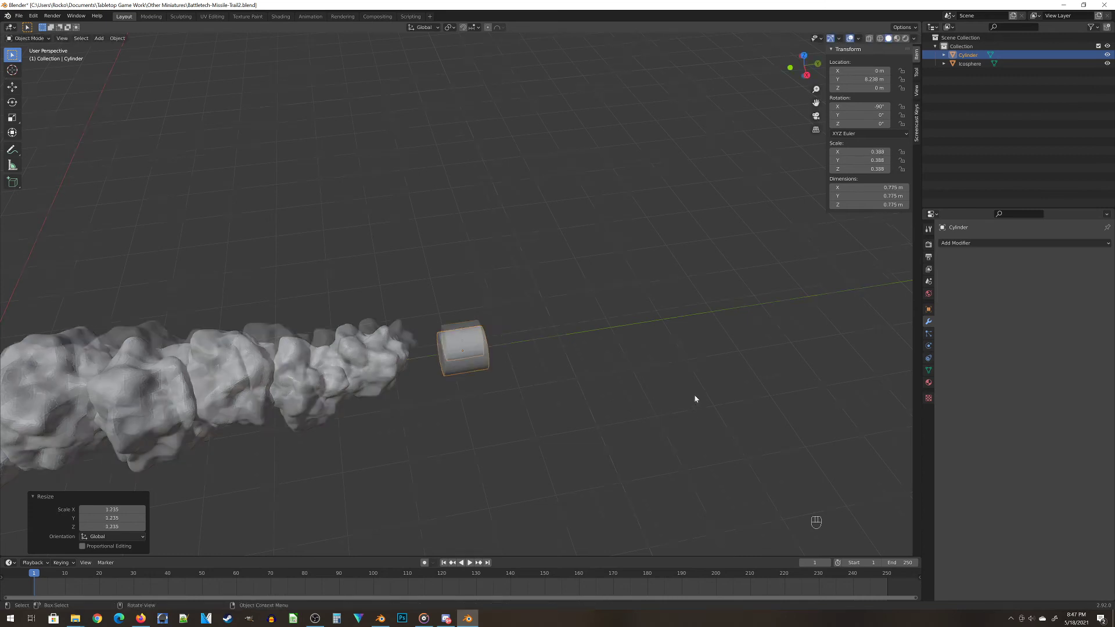
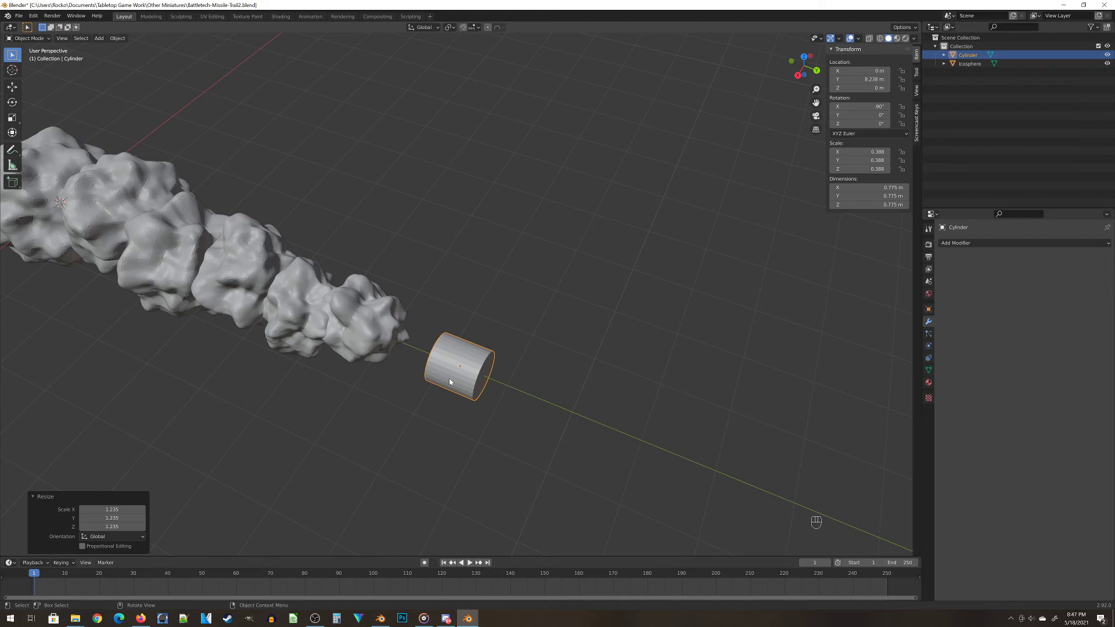
Stretch the cylinder to about 3.05 m long and slide it into the trail's end
{"action": "key", "text": "s"}
{"action": "key", "text": "y"}
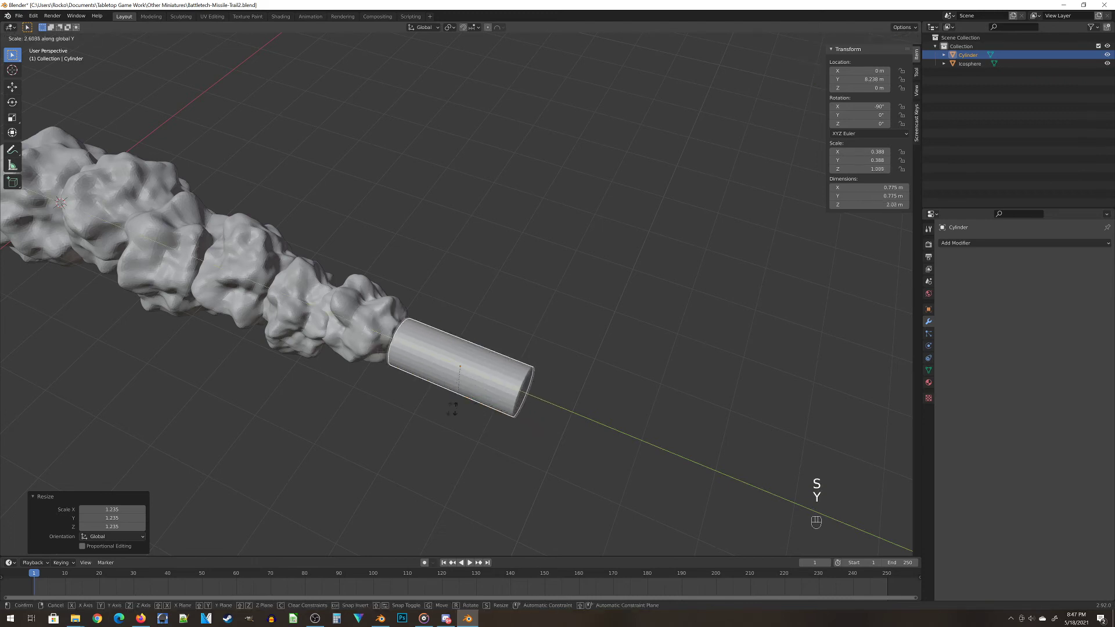
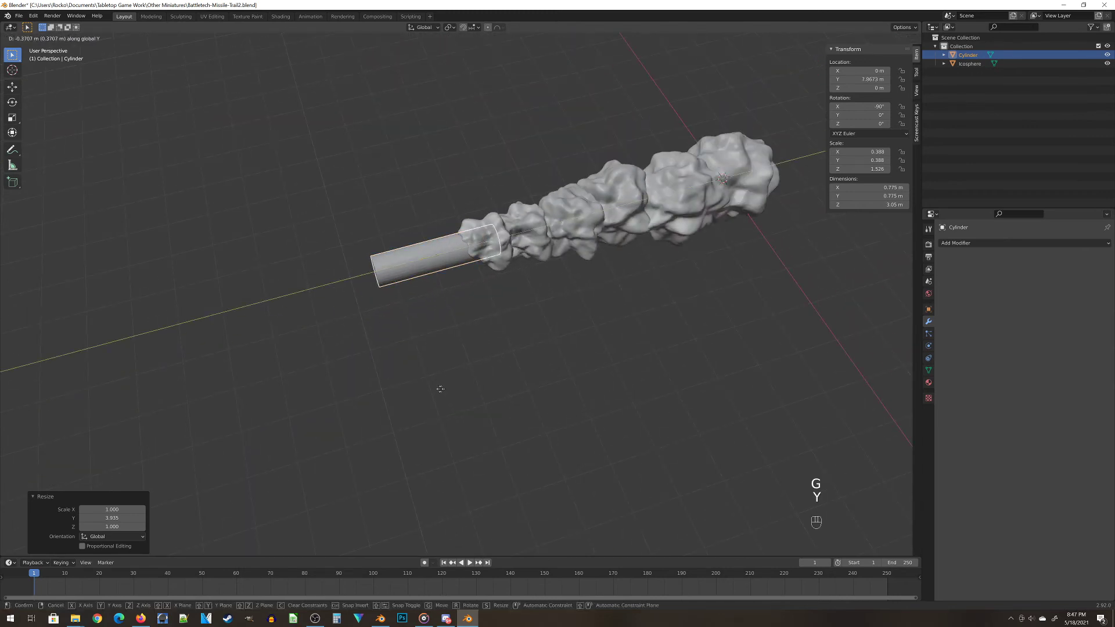
{"action": "left_click_drag", "start_coordinate": [449, 291], "coordinate": [458, 236]}
{"action": "left_click", "coordinate": [566, 378]}
Extrude the body's front cap about 0.85 m forward and taper it into a pointed nose
{"action": "left_click_drag", "start_coordinate": [561, 377], "coordinate": [578, 389]}
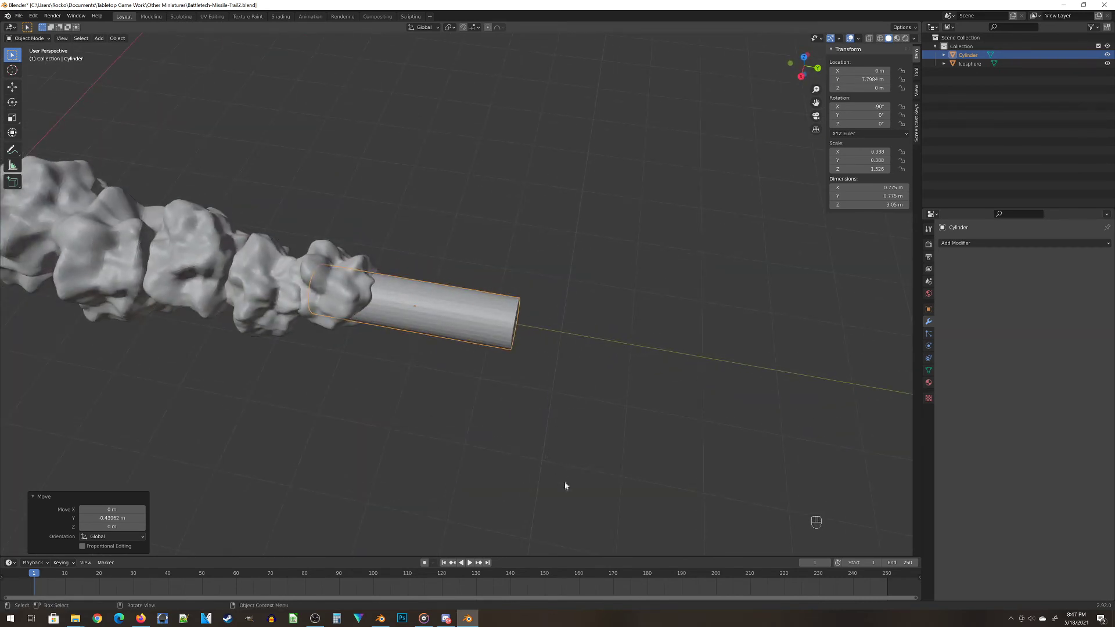
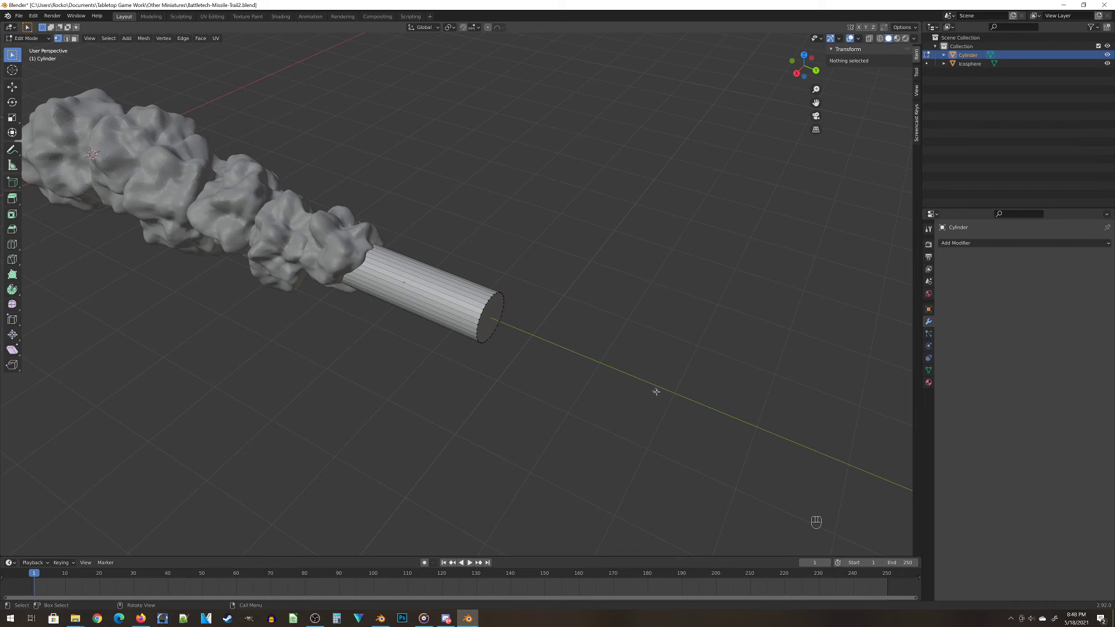
{"action": "key", "text": "b"}
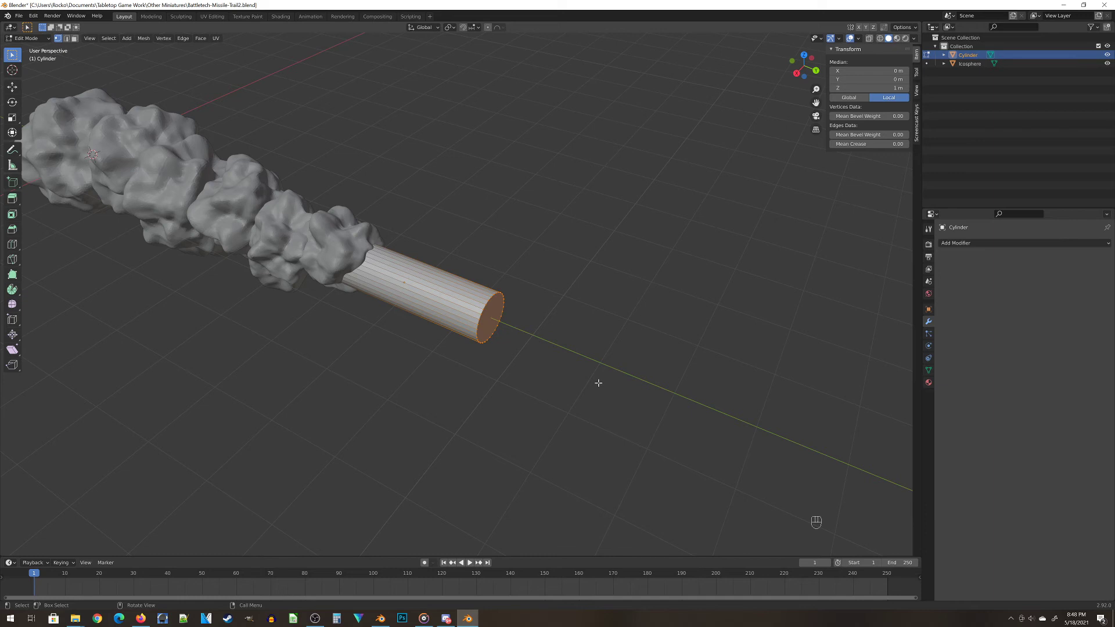
{"action": "key", "text": "e"}
{"action": "key", "text": "e"}
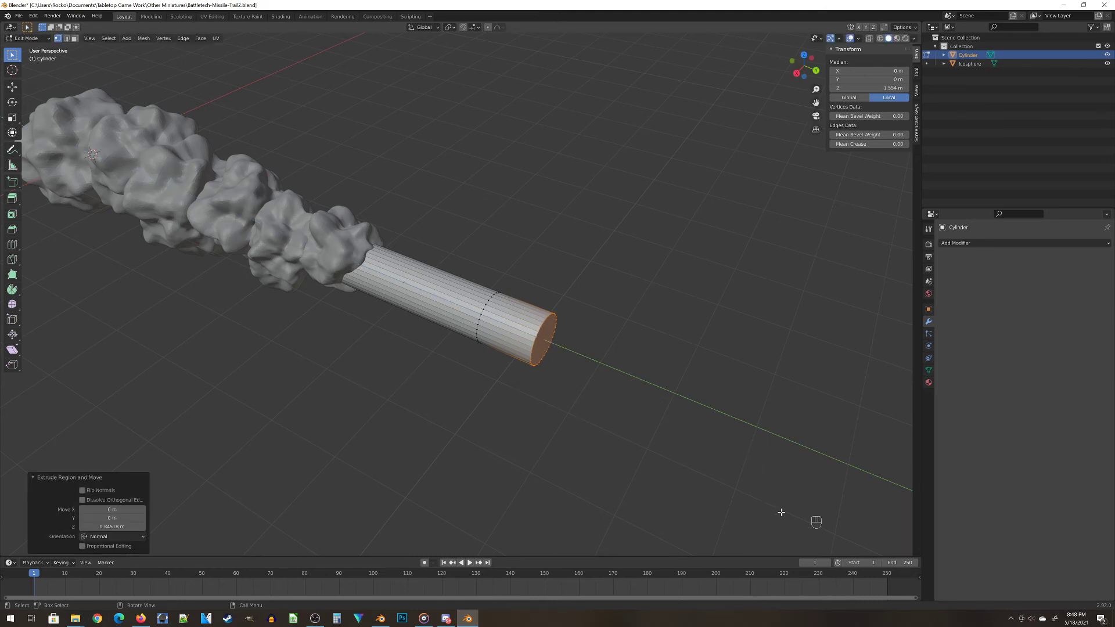
{"action": "key", "text": "s"}
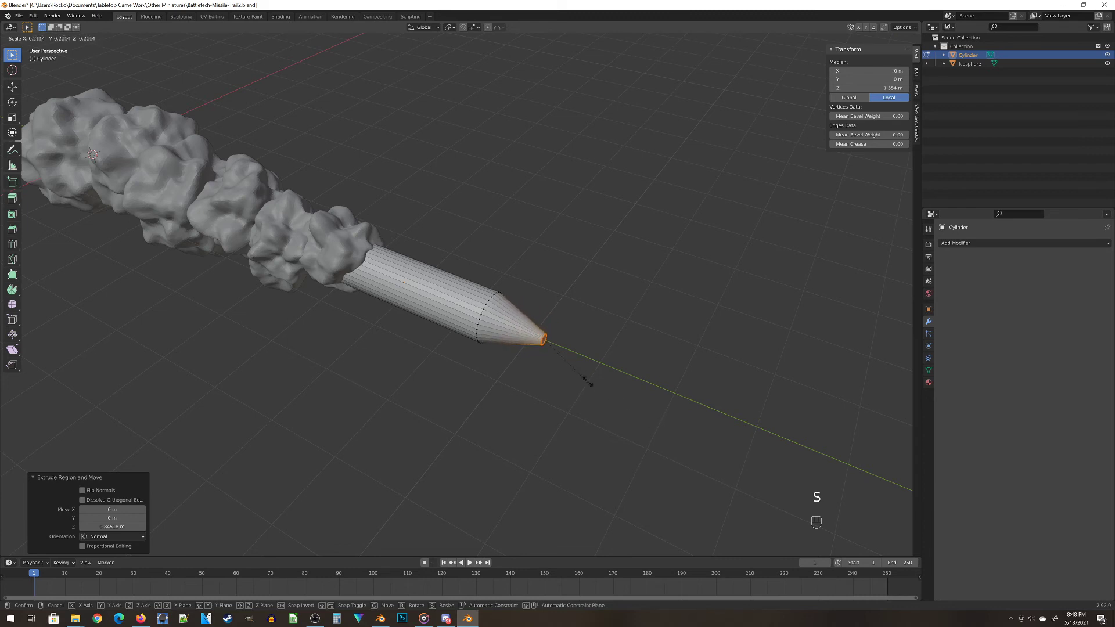
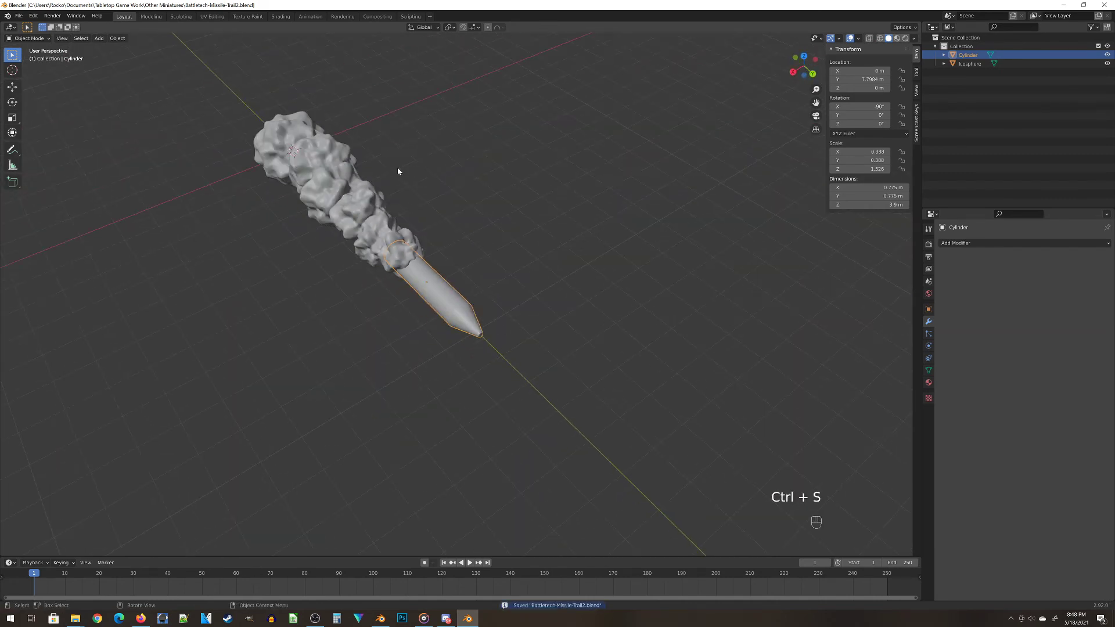
Add a cube and move it along Y over the missile body
{"action": "key", "text": "shift+a"}
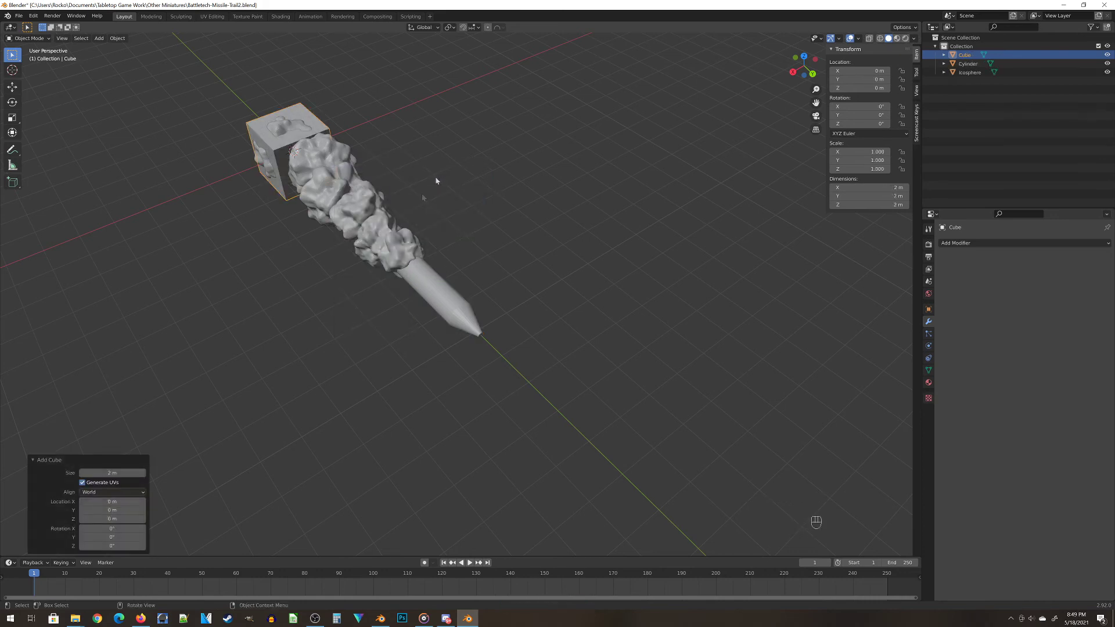
{"action": "key", "text": "g"}
{"action": "key", "text": "g"}
{"action": "key", "text": "y"}
{"action": "left_click", "coordinate": [422, 272]}
{"action": "left_click_drag", "start_coordinate": [410, 409], "coordinate": [435, 433]}
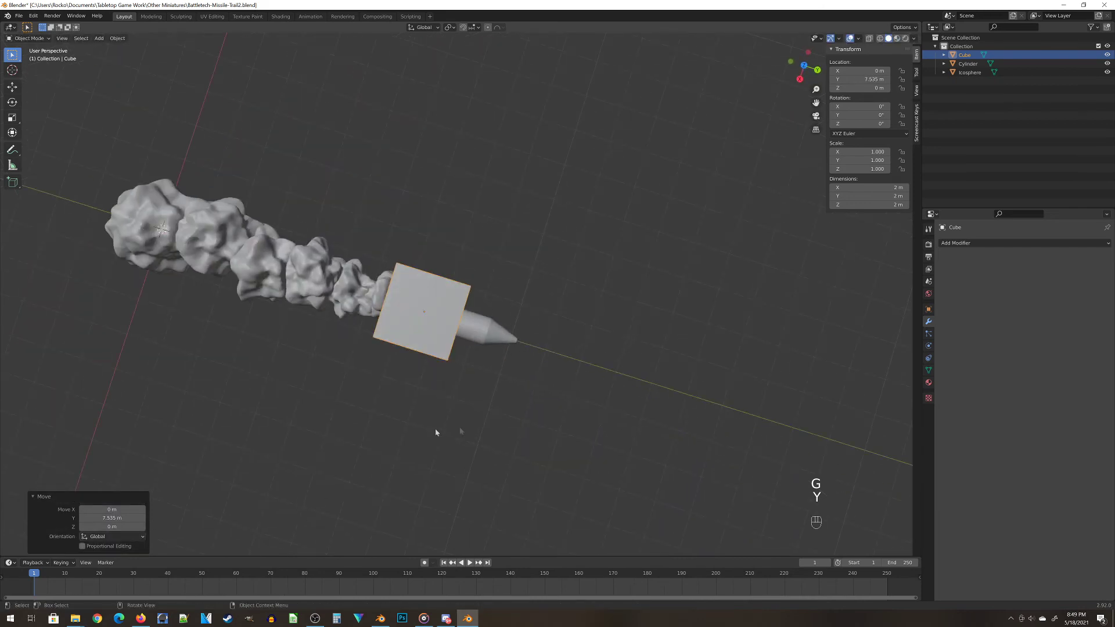
Flatten the cube into a thin fin plate and slide it to the missile's rear
{"action": "key", "text": "s"}
{"action": "key", "text": "y"}
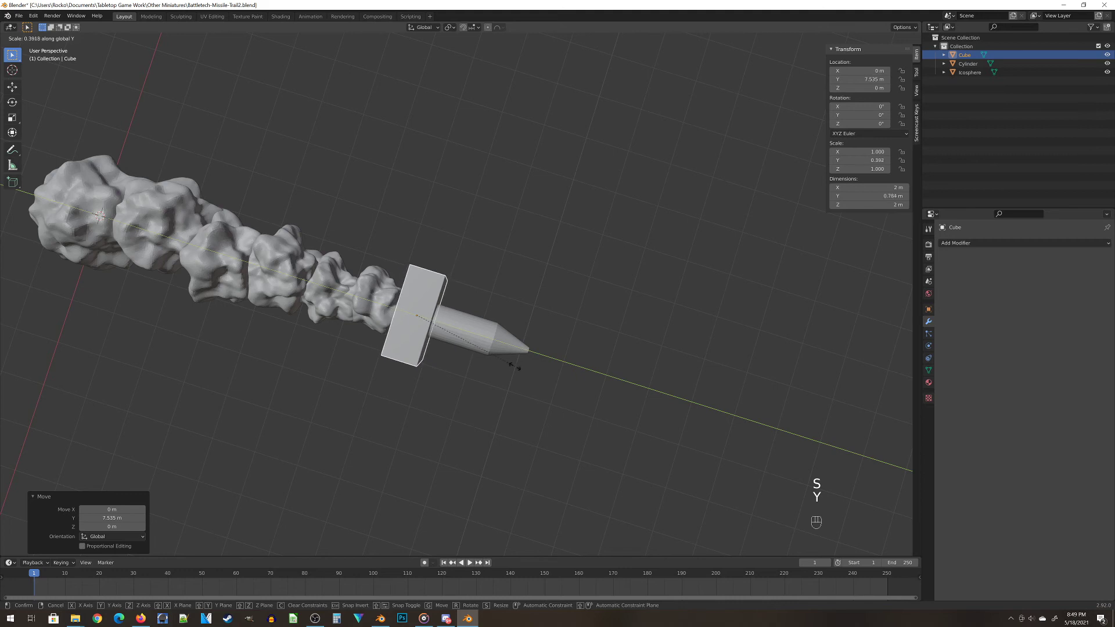
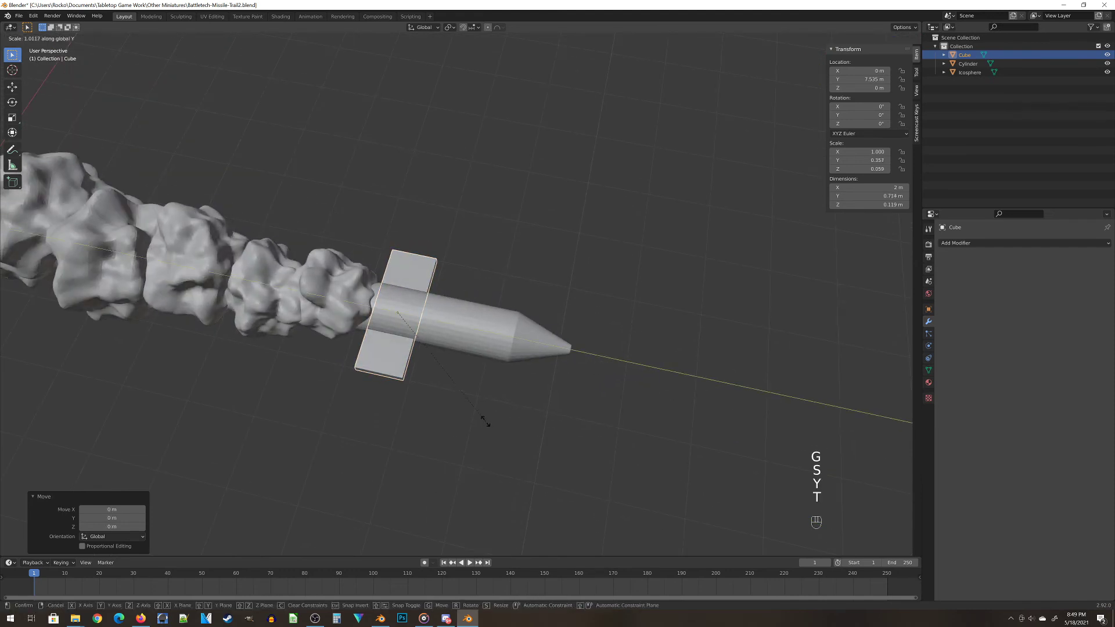
{"action": "key", "text": "y"}
{"action": "key", "text": "t"}
{"action": "key", "text": "y"}
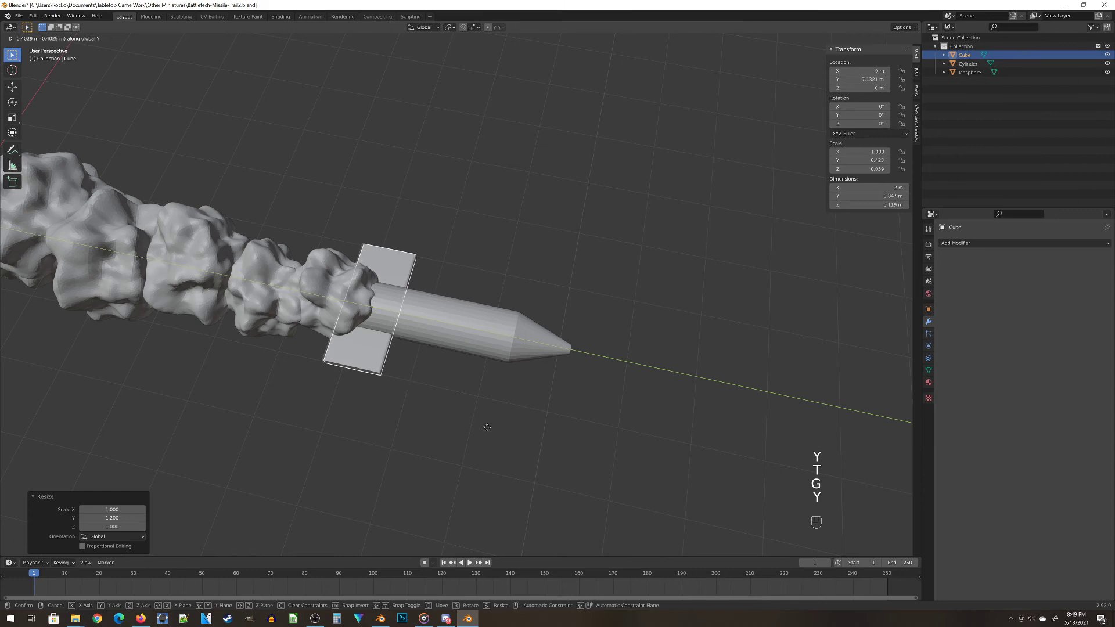
{"action": "left_click_drag", "start_coordinate": [563, 406], "coordinate": [490, 426]}
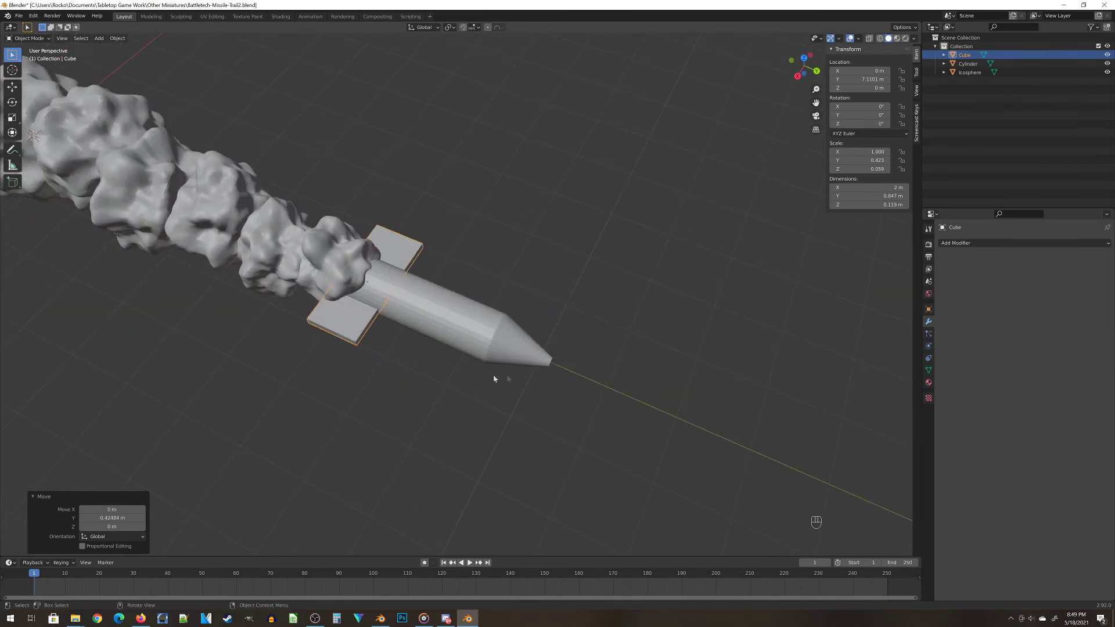
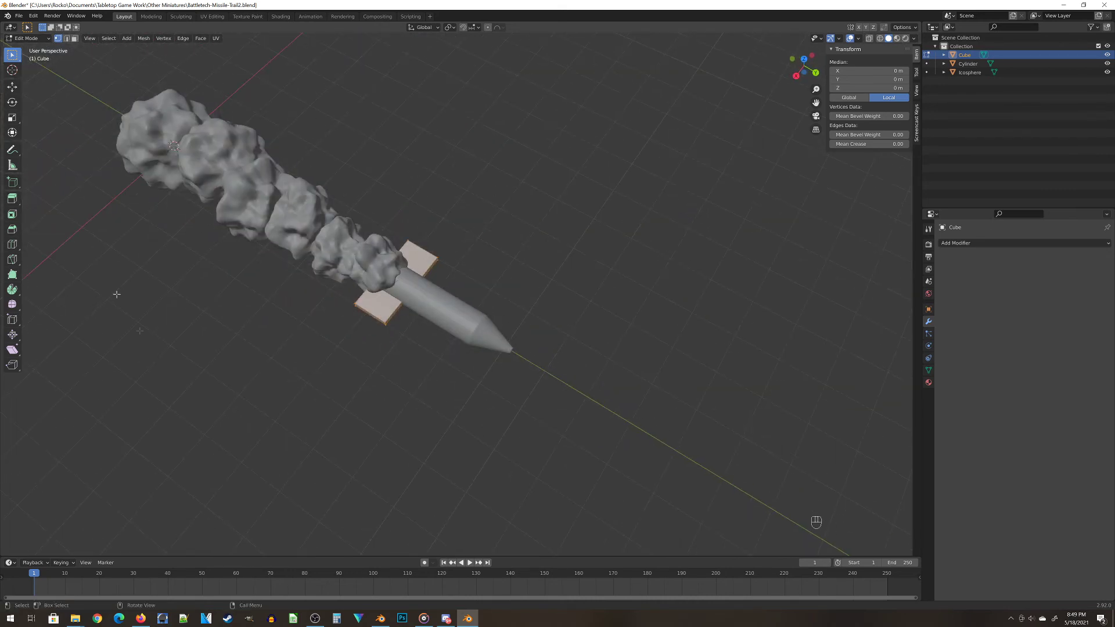
Start a loop cut across the fin plate with Ctrl+R
{"action": "key", "text": "z"}
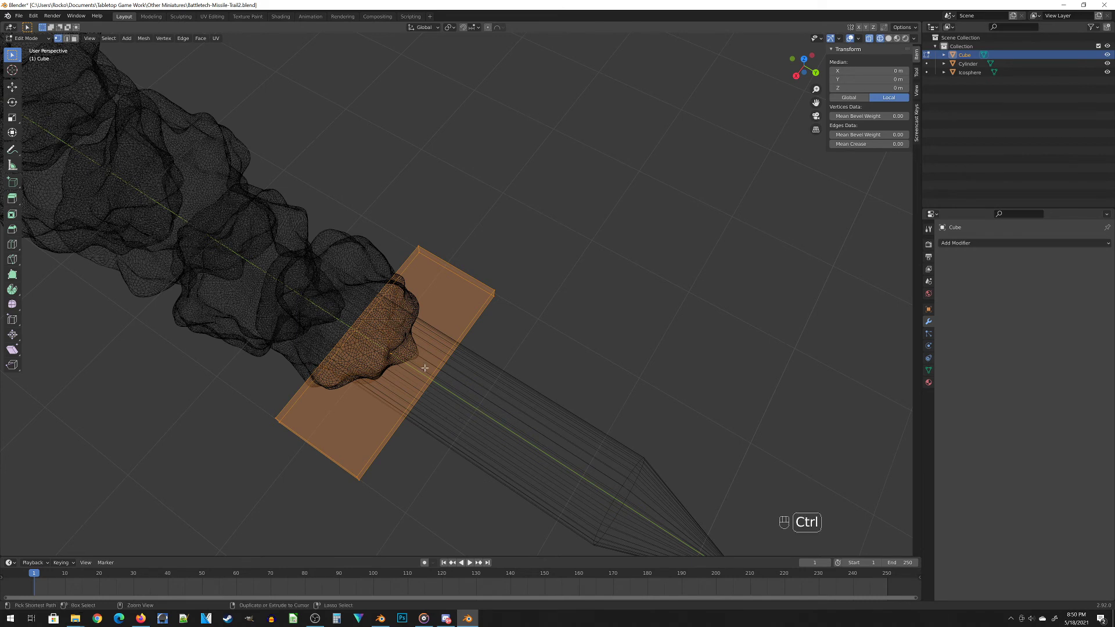
{"action": "key", "text": "ctrl+r"}
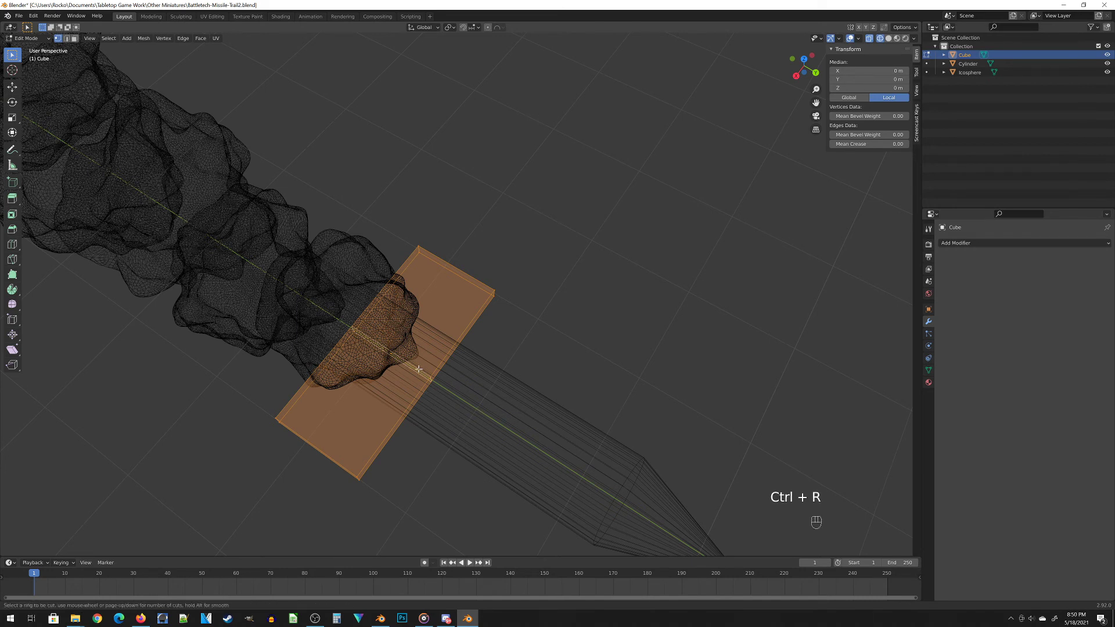
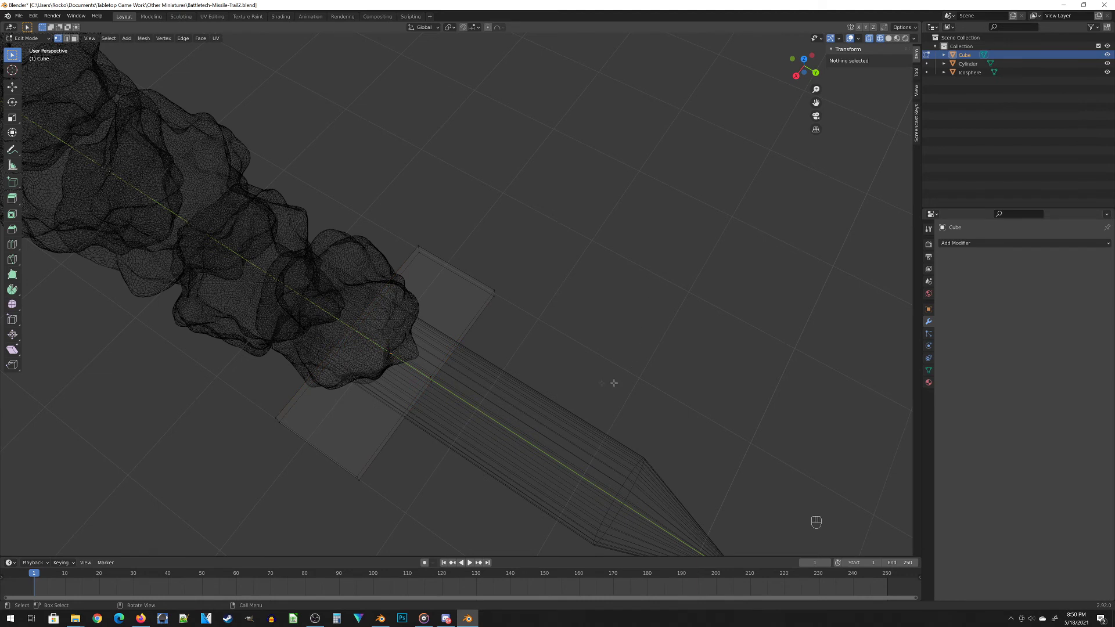
Box-select the plate's outer end edge and shift it about 0.73 m along Y into a swept fin
{"action": "key", "text": "b"}
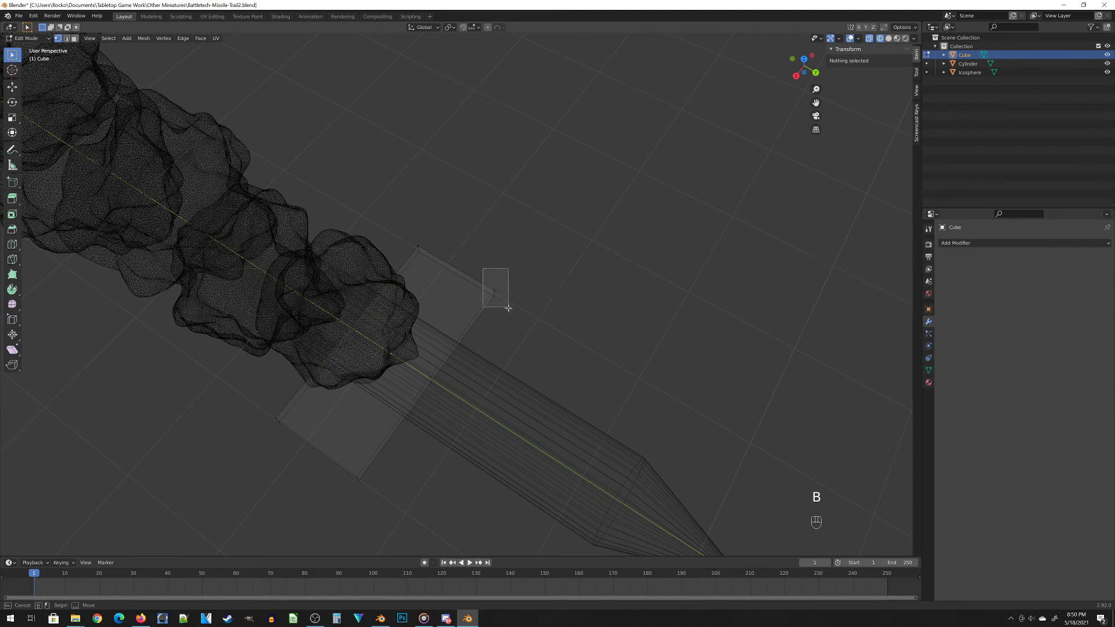
{"action": "key", "text": "b"}
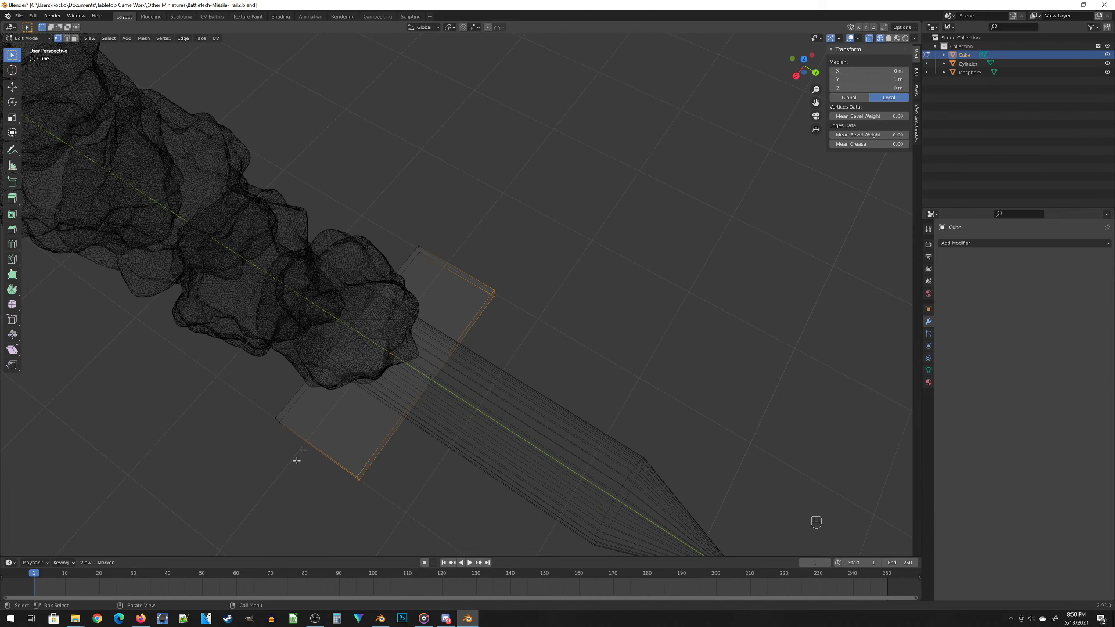
{"action": "key", "text": "g"}
{"action": "key", "text": "y"}
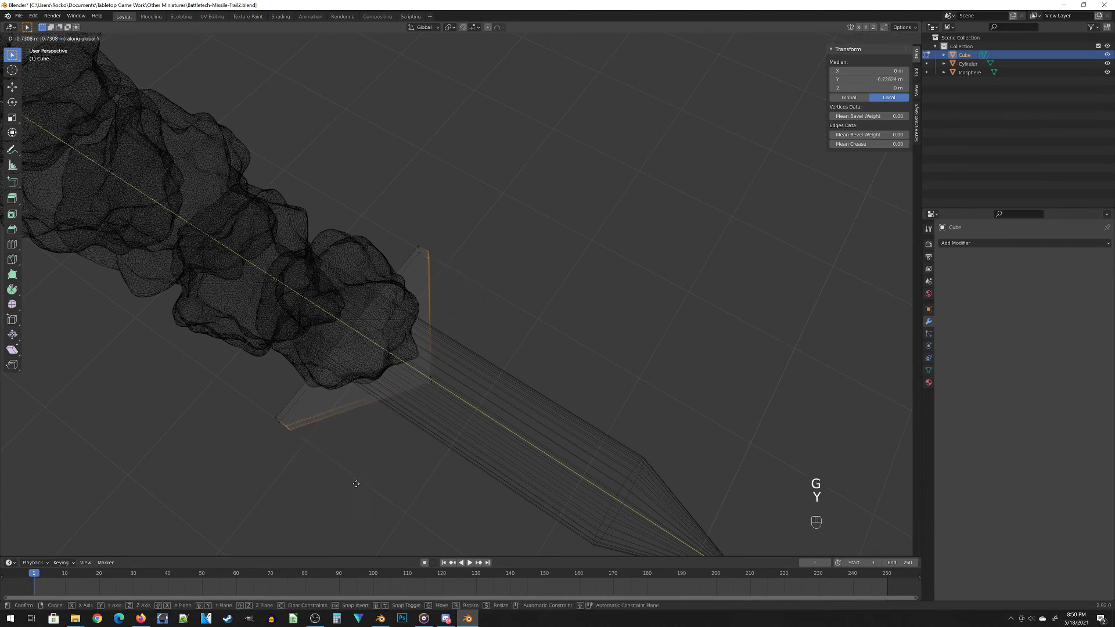
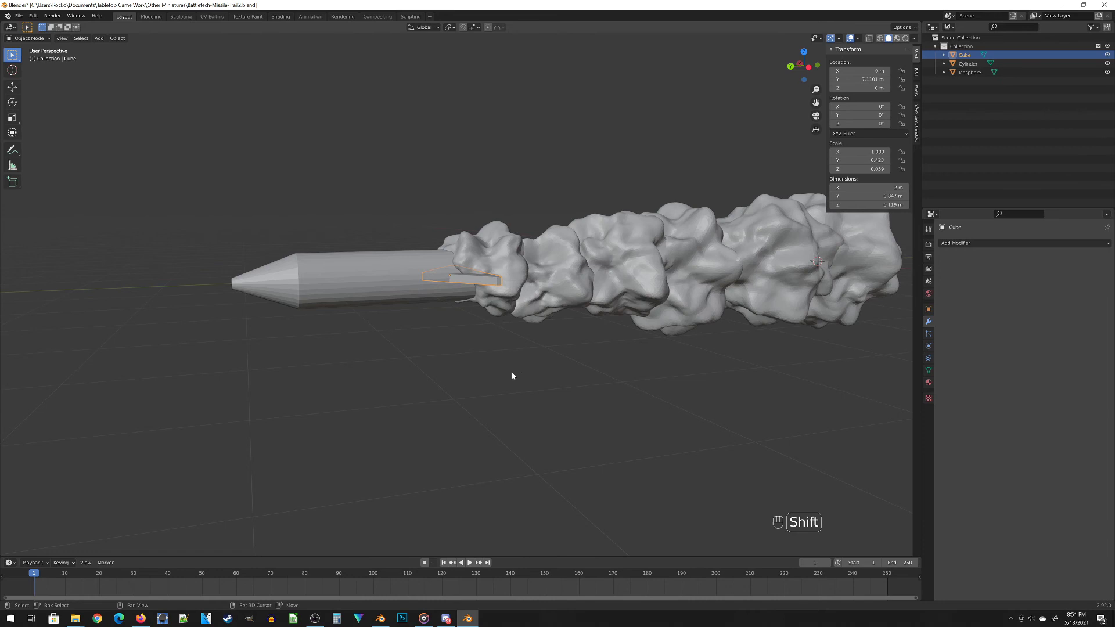
Duplicate the fin in place, leaving the copy on top of the original
{"action": "key", "text": "shift+d"}
{"action": "left_click", "coordinate": [514, 374]}
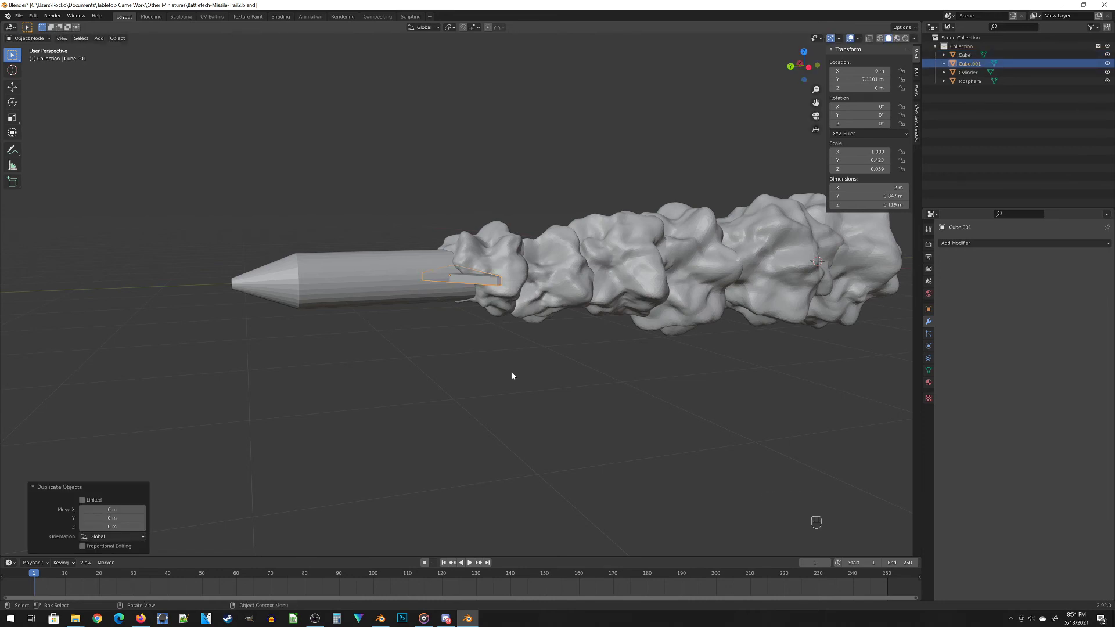
{"action": "left_click_drag", "start_coordinate": [413, 334], "coordinate": [477, 350]}
{"action": "middle_click", "coordinate": [476, 350]}
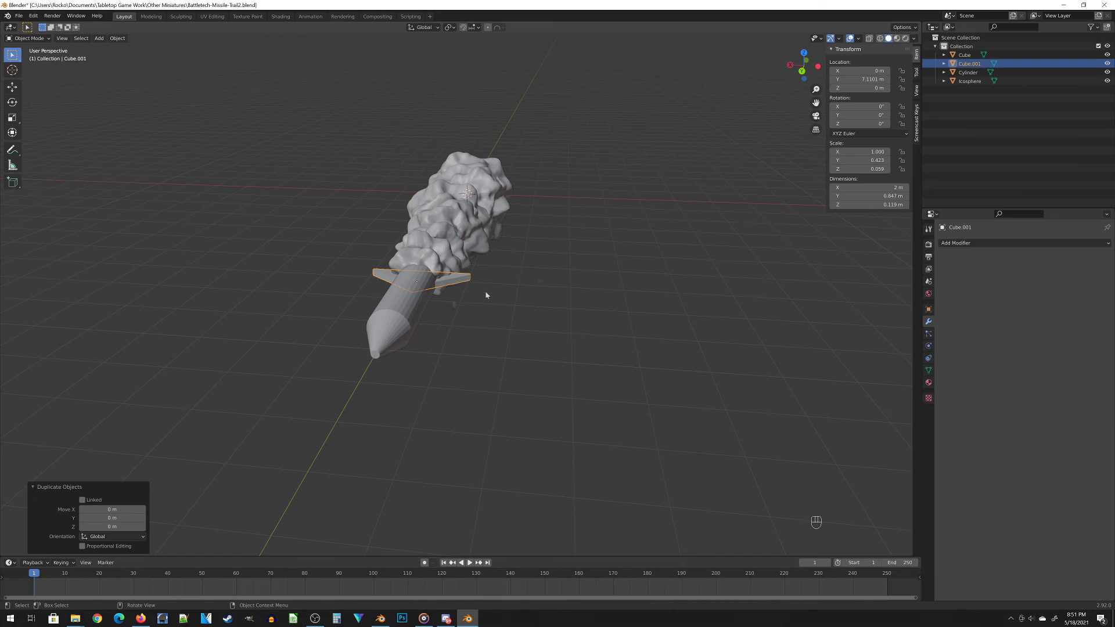
Rotate the fin copy -90° about Y so the fins cross at the tail, then save
{"action": "key", "text": "r"}
{"action": "key", "text": "y"}
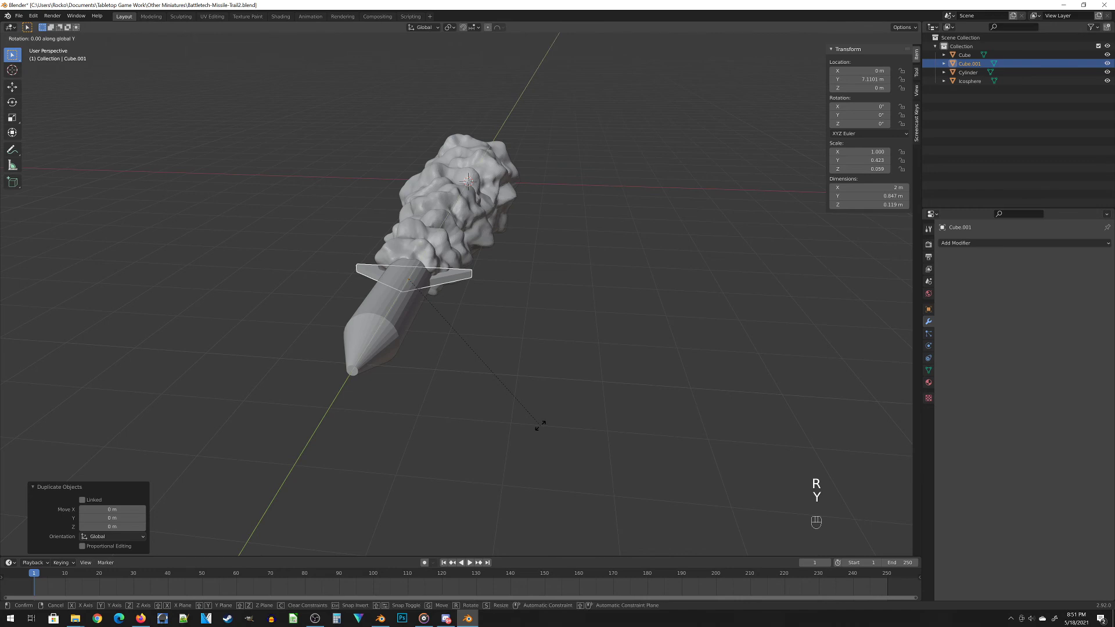
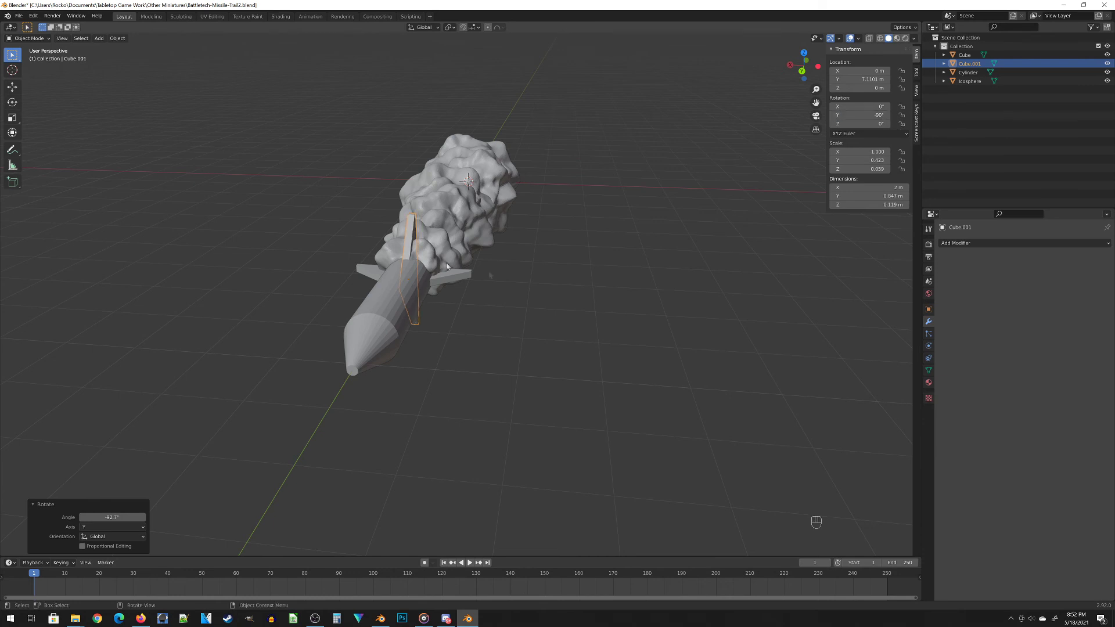
{"action": "middle_click", "coordinate": [405, 223]}
{"action": "left_click", "coordinate": [634, 278]}
{"action": "middle_click", "coordinate": [595, 285]}
{"action": "left_click", "coordinate": [607, 370]}
{"action": "left_click_drag", "start_coordinate": [612, 374], "coordinate": [557, 352]}
{"action": "key", "text": "ctrl+s"}
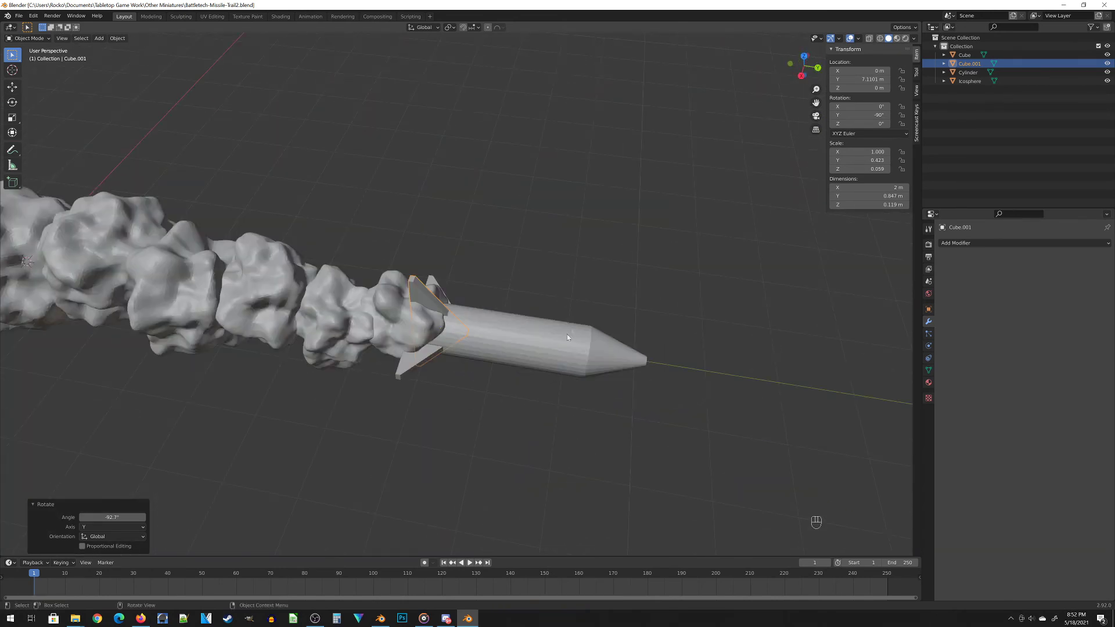
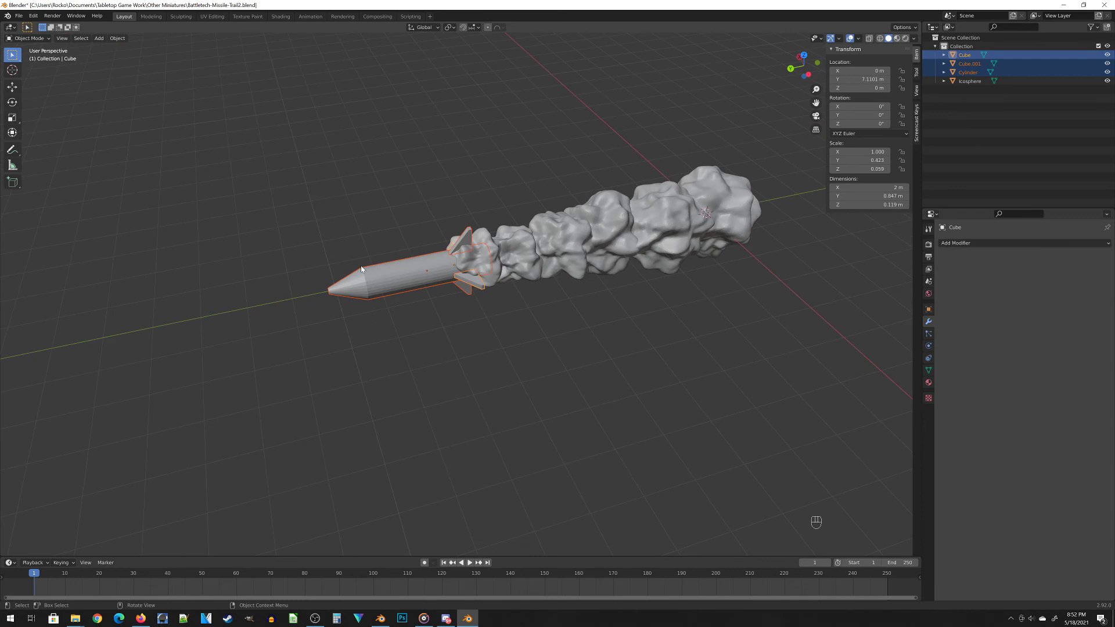
Join both fins with the missile body and place a spare copy about 10.8 m along X
{"action": "key", "text": "ctrl+j"}
{"action": "left_click_drag", "start_coordinate": [410, 302], "coordinate": [450, 337]}
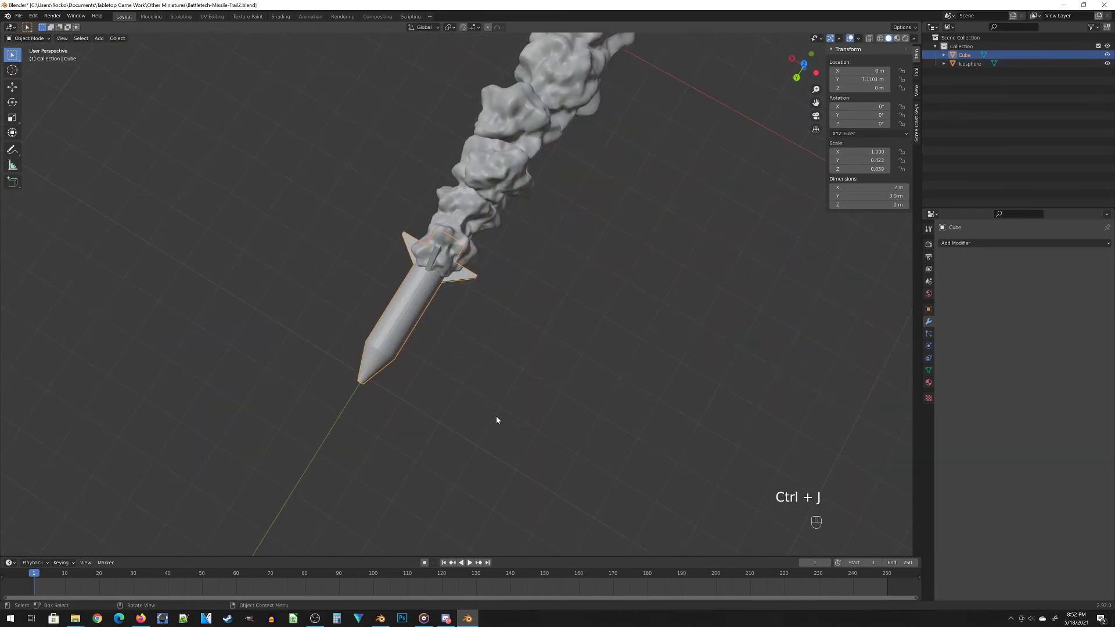
{"action": "key", "text": "shift+d"}
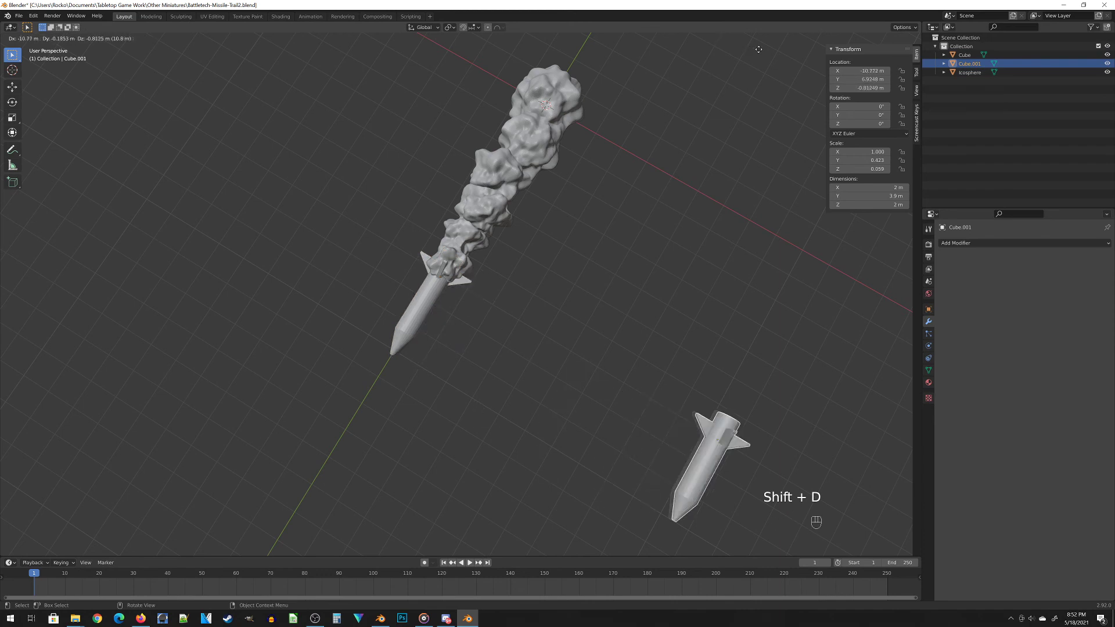
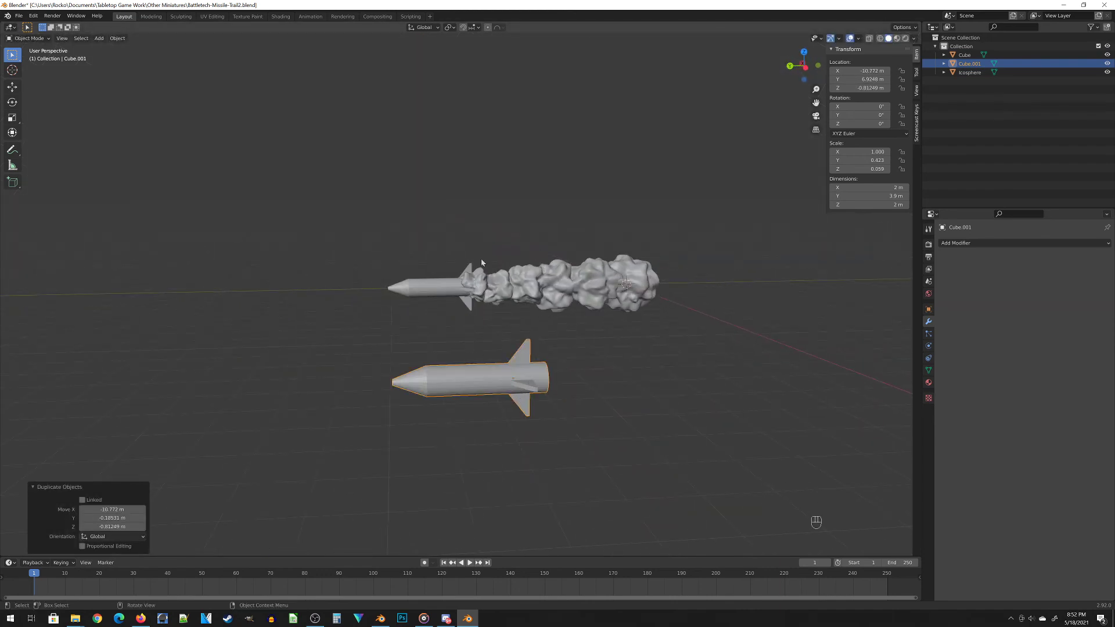
{"action": "middle_click", "coordinate": [421, 261]}
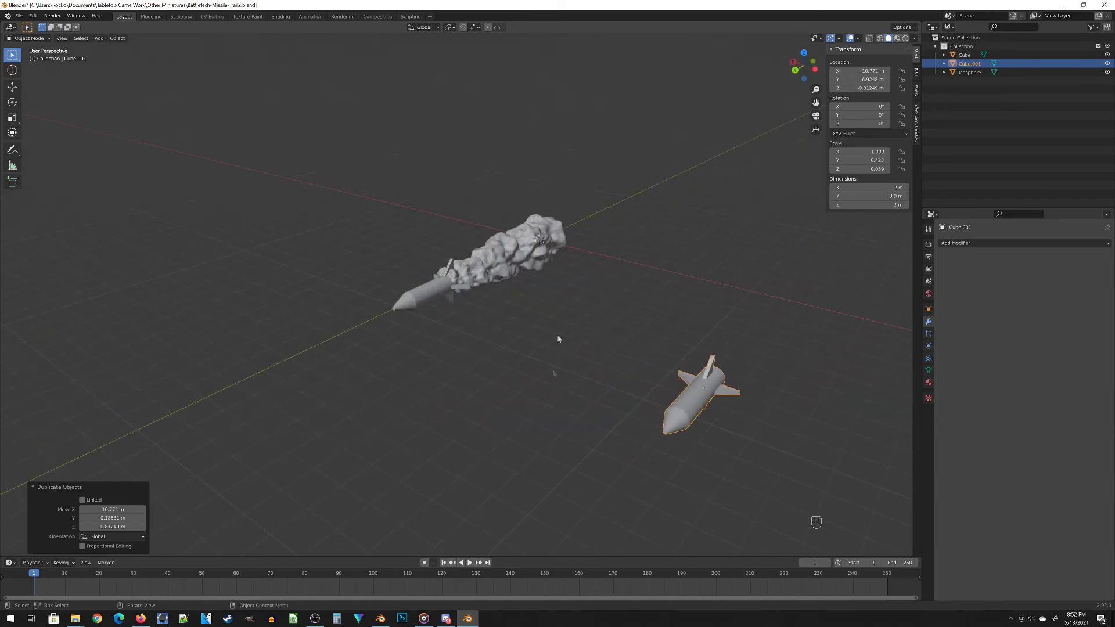
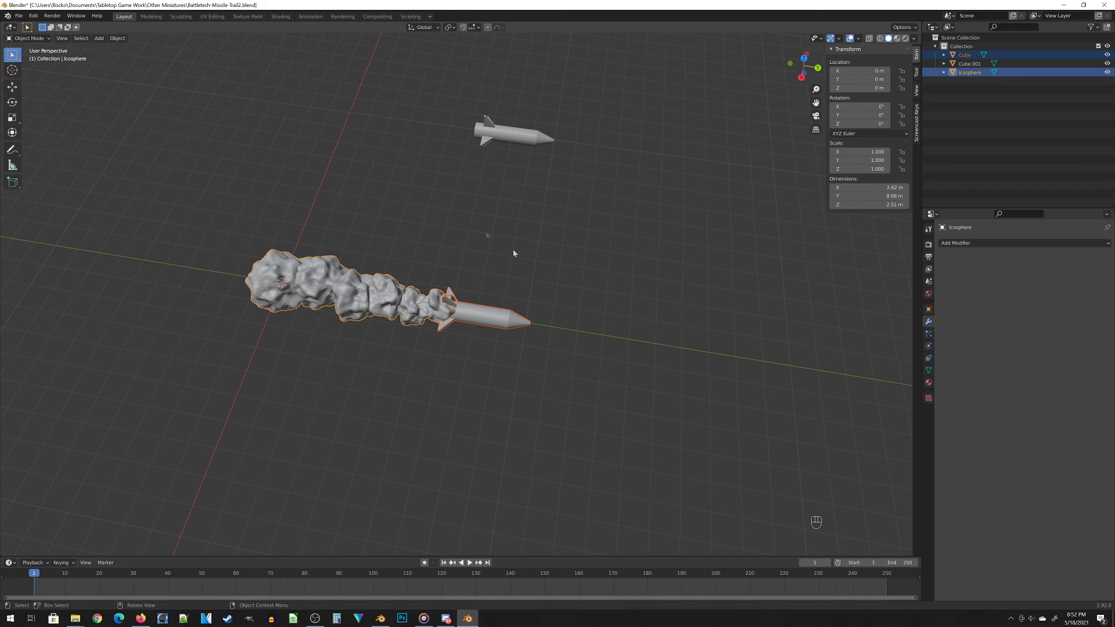
Join the finned missile into the Icosphere smoke trail as one object, leaving the spare copy separate
{"action": "key", "text": "ctrl+j"}
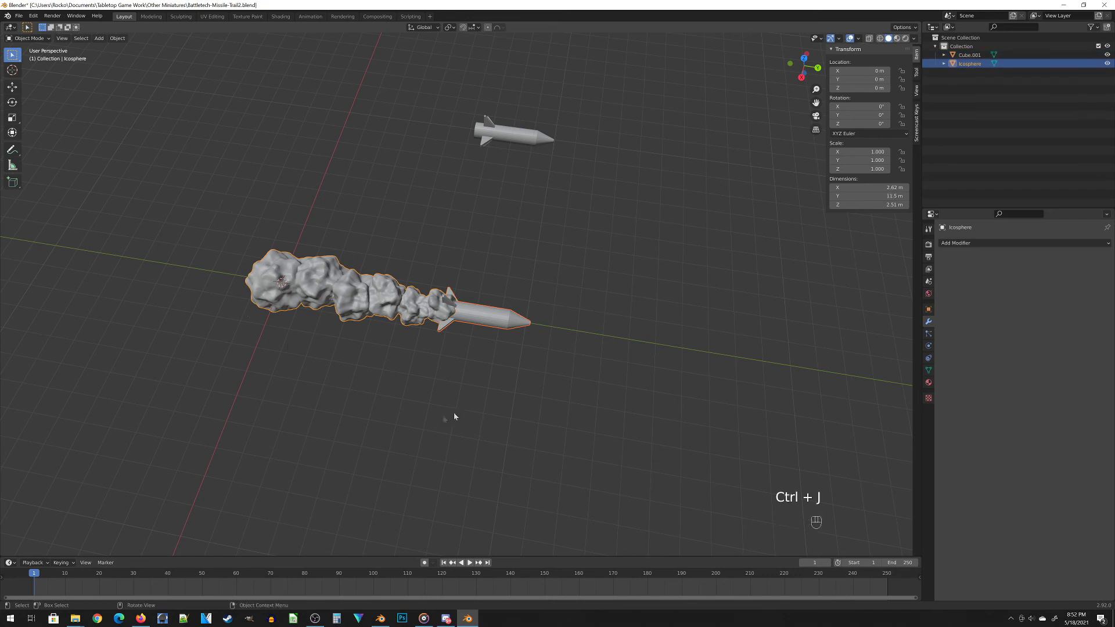
{"action": "left_click", "coordinate": [490, 370]}
{"action": "left_click_drag", "start_coordinate": [612, 358], "coordinate": [492, 369]}
{"action": "left_click_drag", "start_coordinate": [492, 369], "coordinate": [354, 367]}
{"action": "left_click_drag", "start_coordinate": [549, 365], "coordinate": [263, 378]}
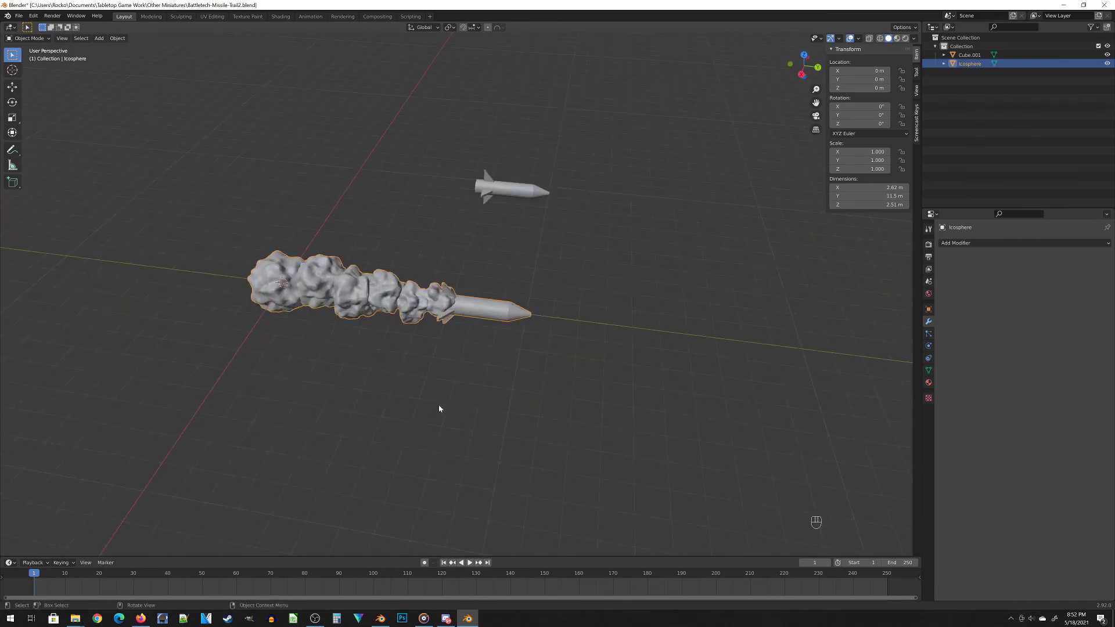
{"action": "middle_click", "coordinate": [432, 274]}
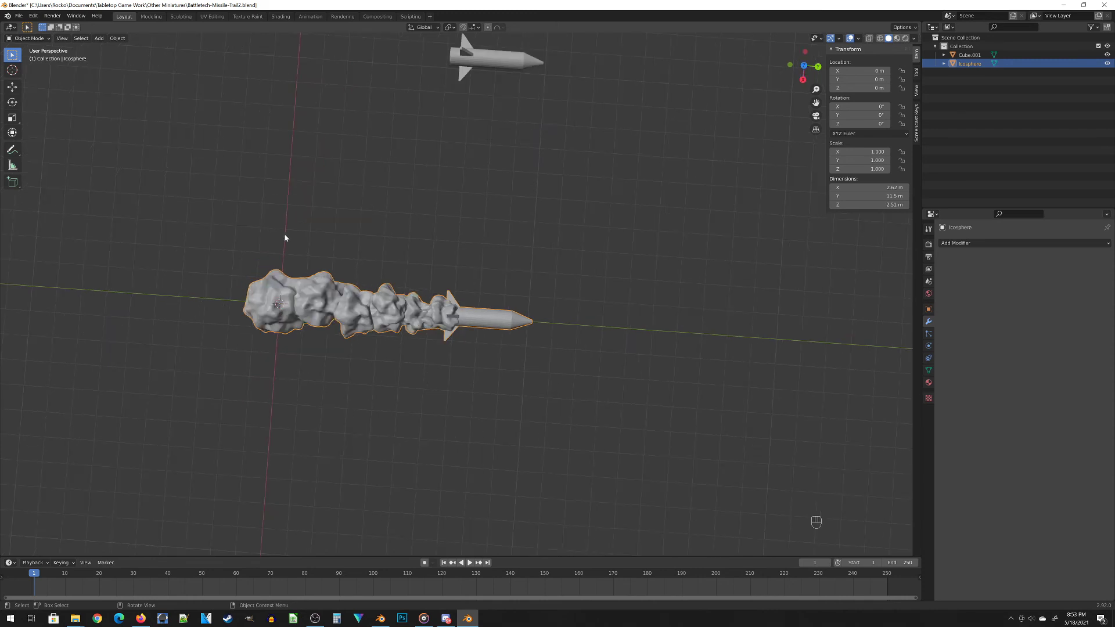
Enter Edit Mode on the merged trail, deselect everything and view its back end from the top
{"action": "key", "text": "Tab"}
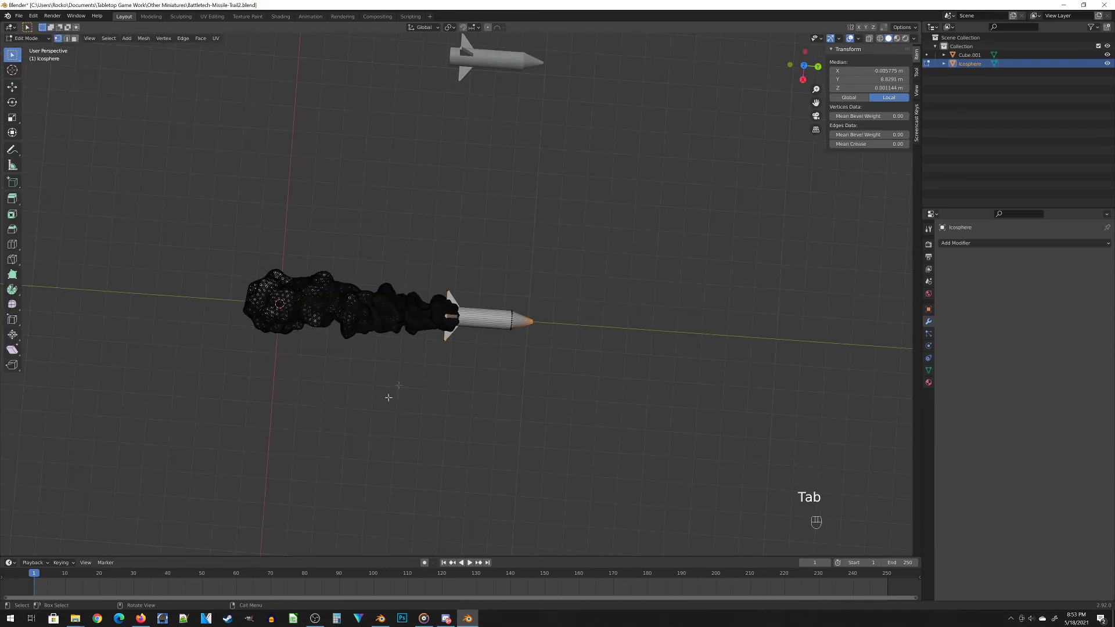
{"action": "key", "text": "z"}
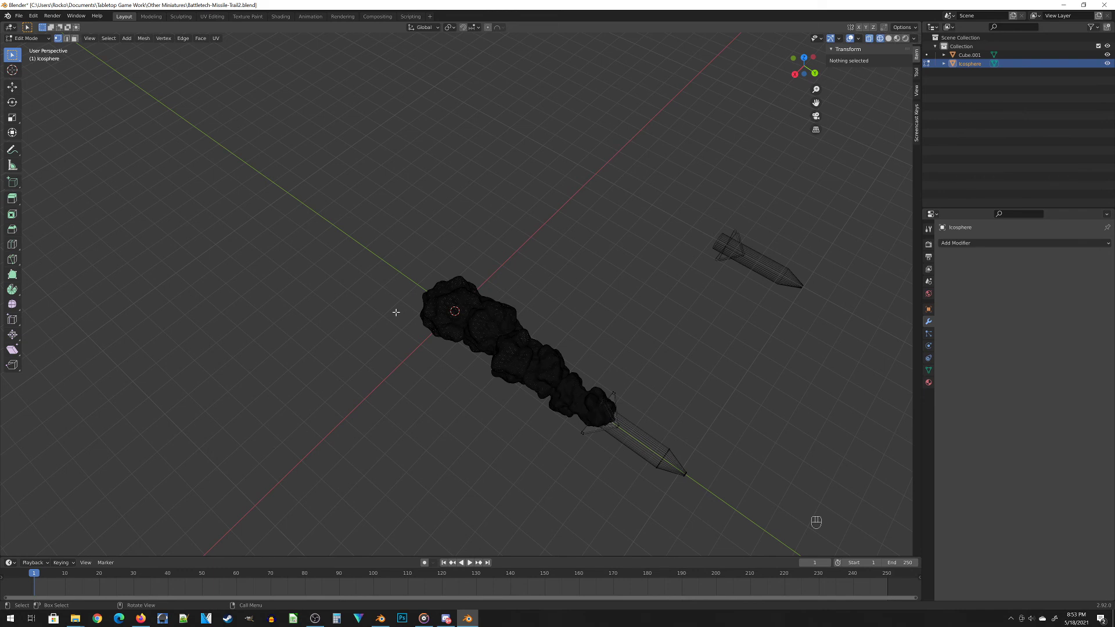
{"action": "key", "text": "KP_7"}
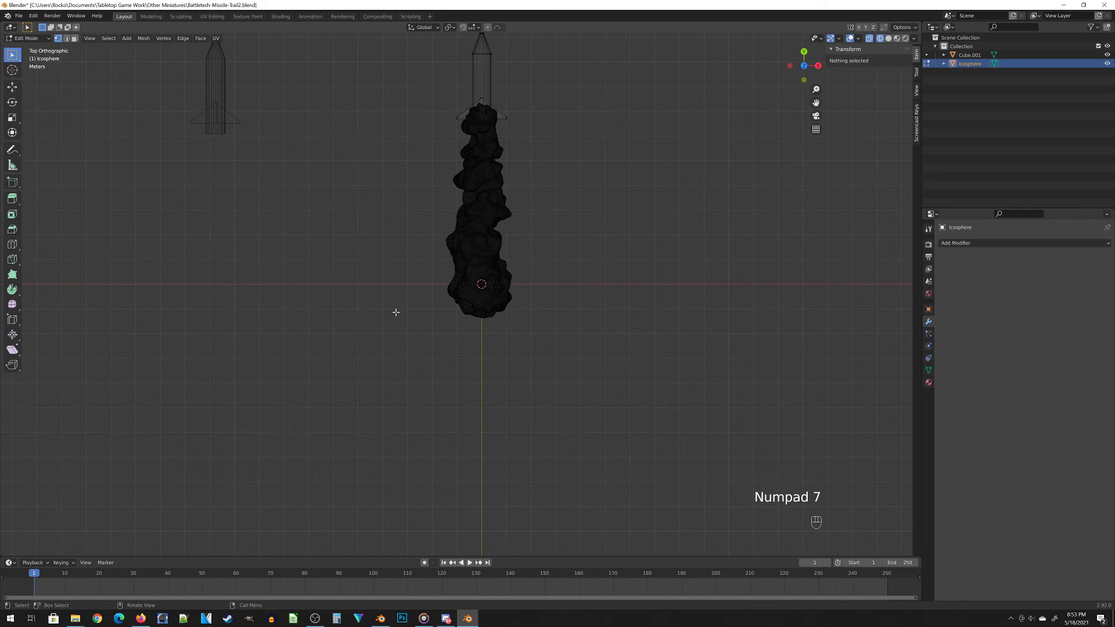
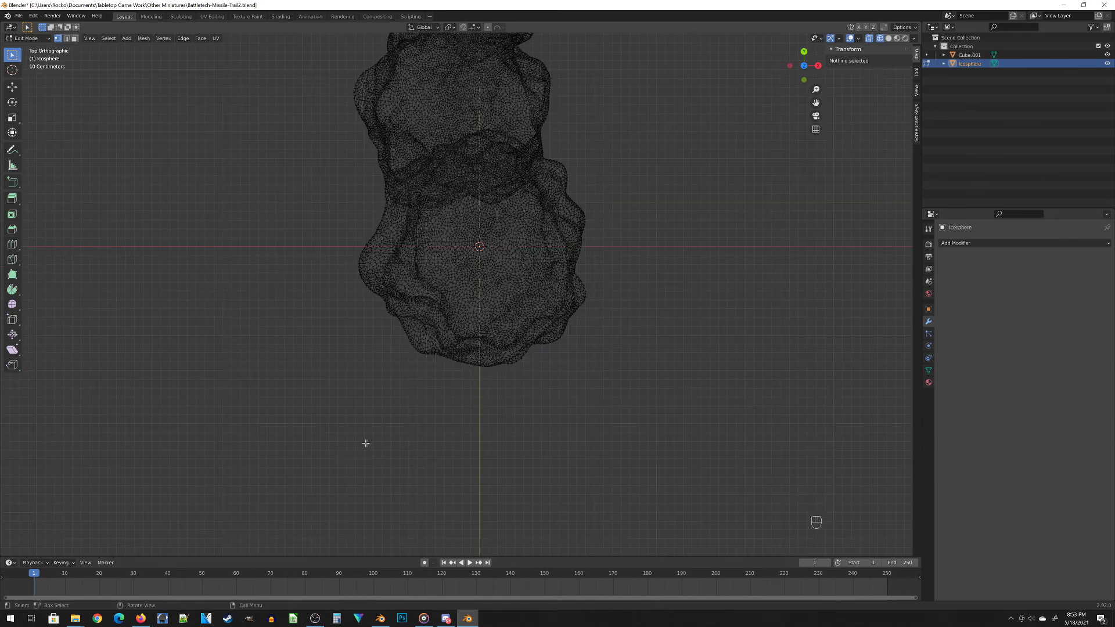
{"action": "key", "text": "b"}
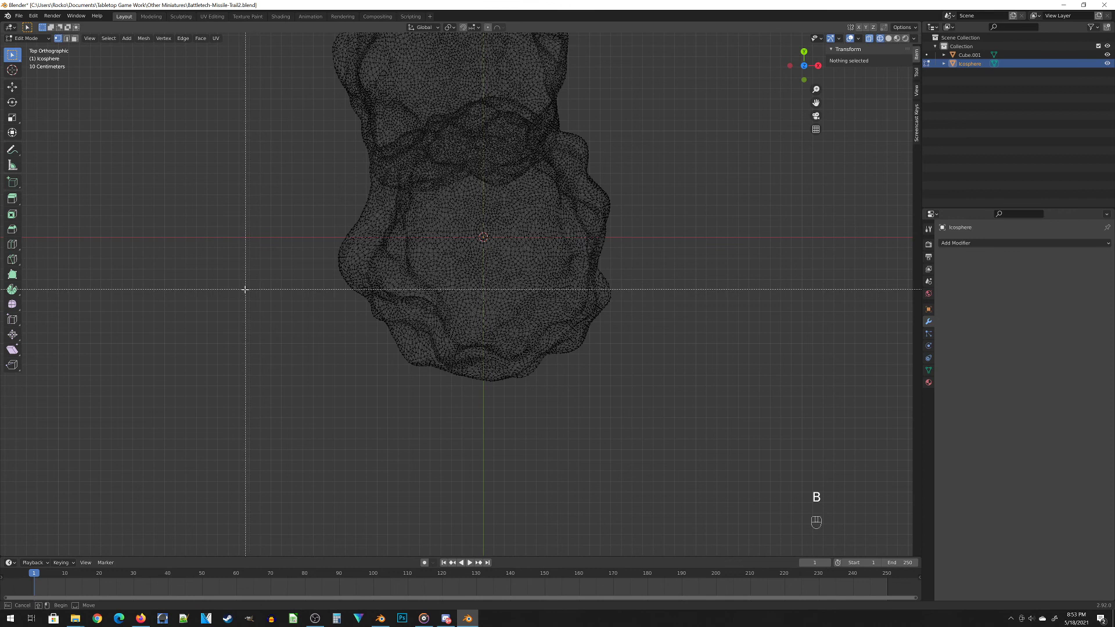
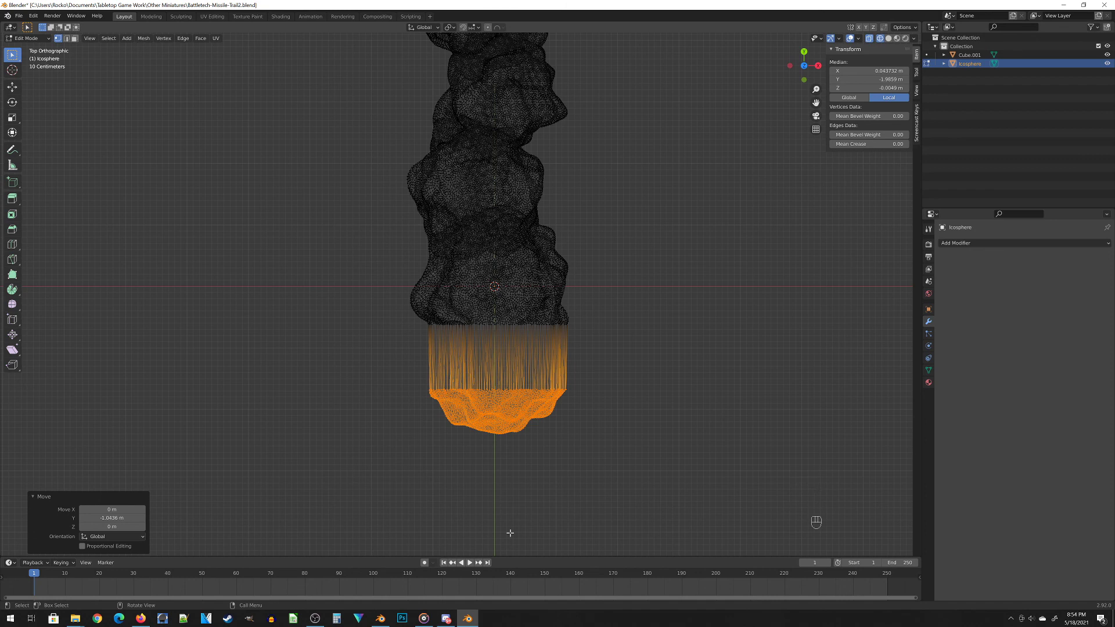
Scale the trail's back-end vertices to 0 along Y, then slide the flat end along Y toward the trail
{"action": "key", "text": "s"}
{"action": "key", "text": "y"}
{"action": "key", "text": "0"}
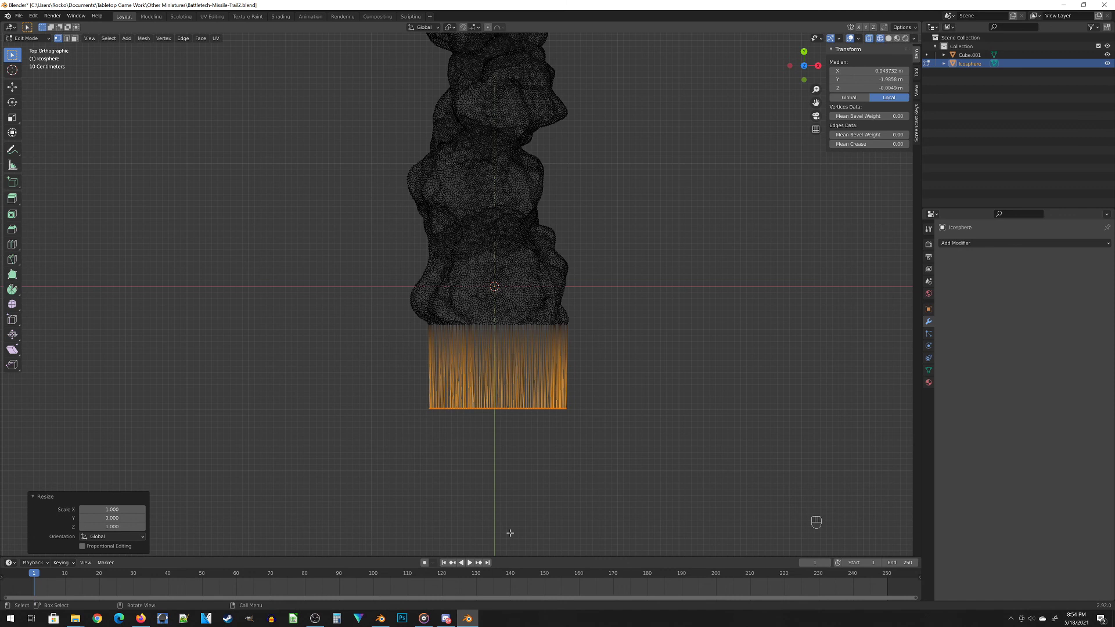
{"action": "key", "text": "g"}
{"action": "key", "text": "y"}
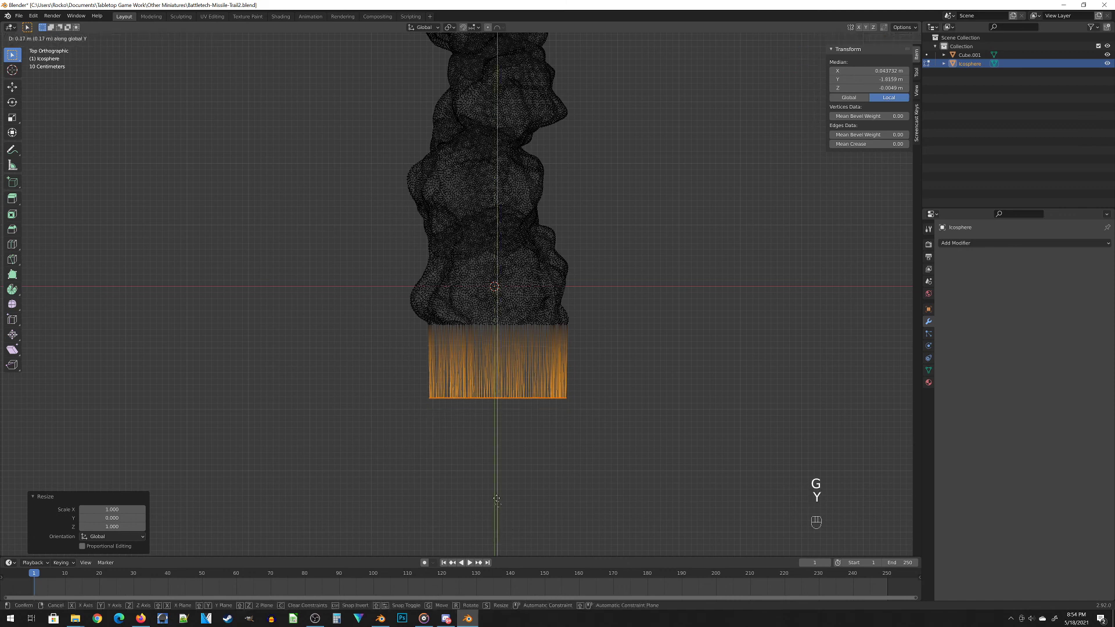